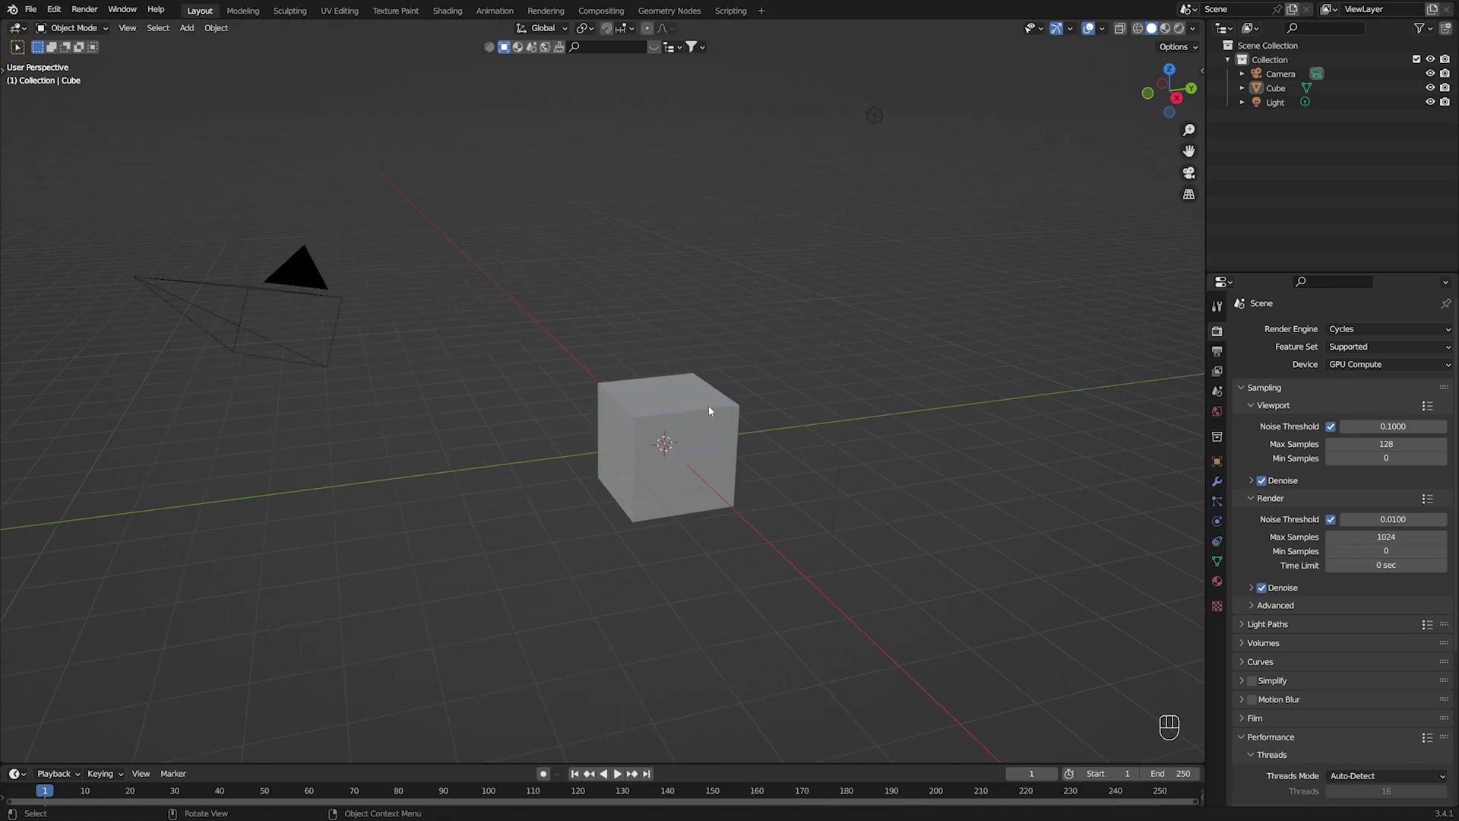
# Delete every default object and add a fresh cube at the origin.
pyautogui.click(659, 231)
pyautogui.press('a')
pyautogui.press('x')
pyautogui.middleClick(668, 274)
pyautogui.press('shift+a')
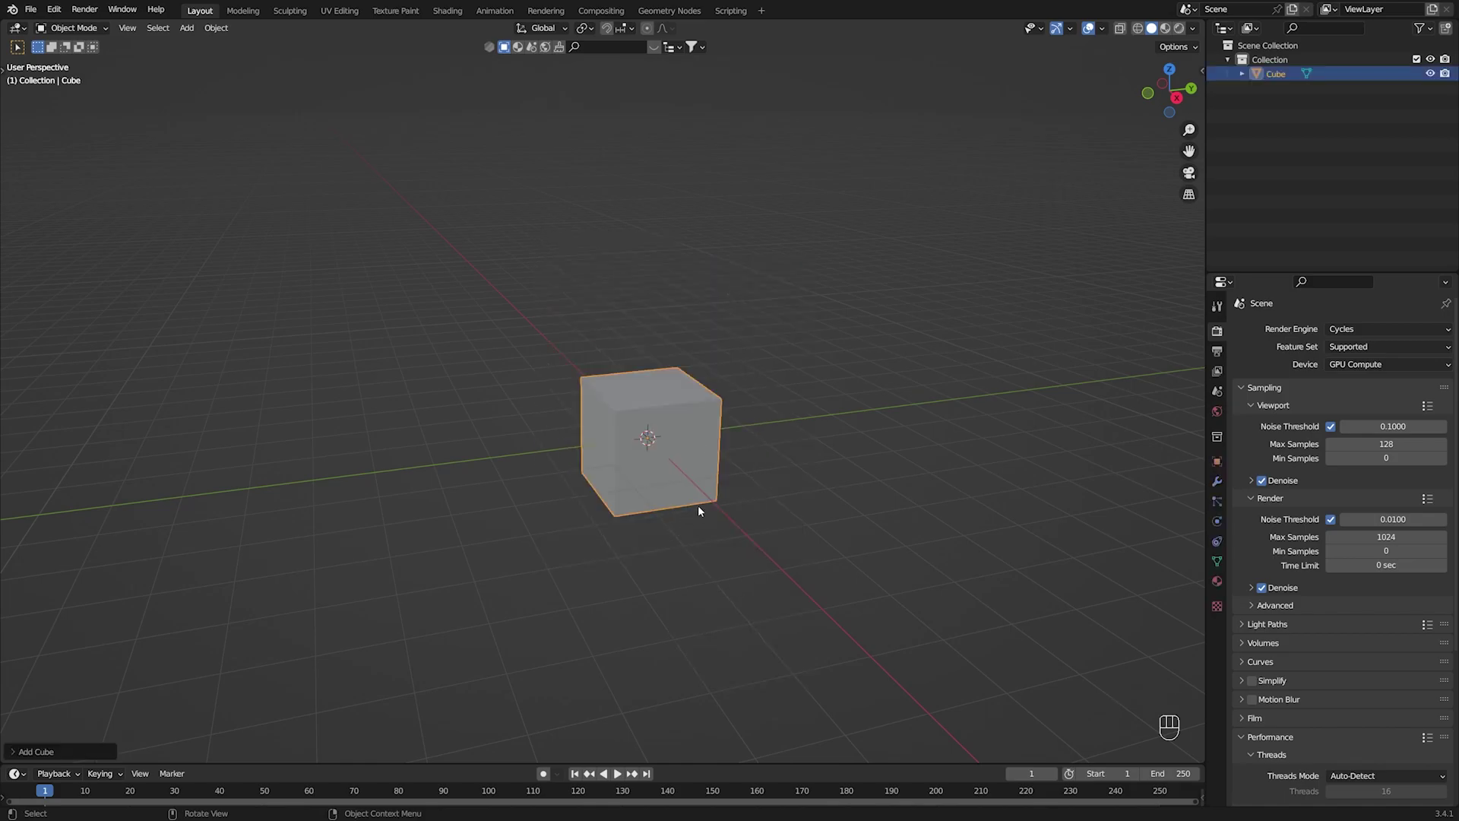
# Raise the cube well above the origin along Z in front view and save the file.
pyautogui.press('KP_1')
pyautogui.press('g')
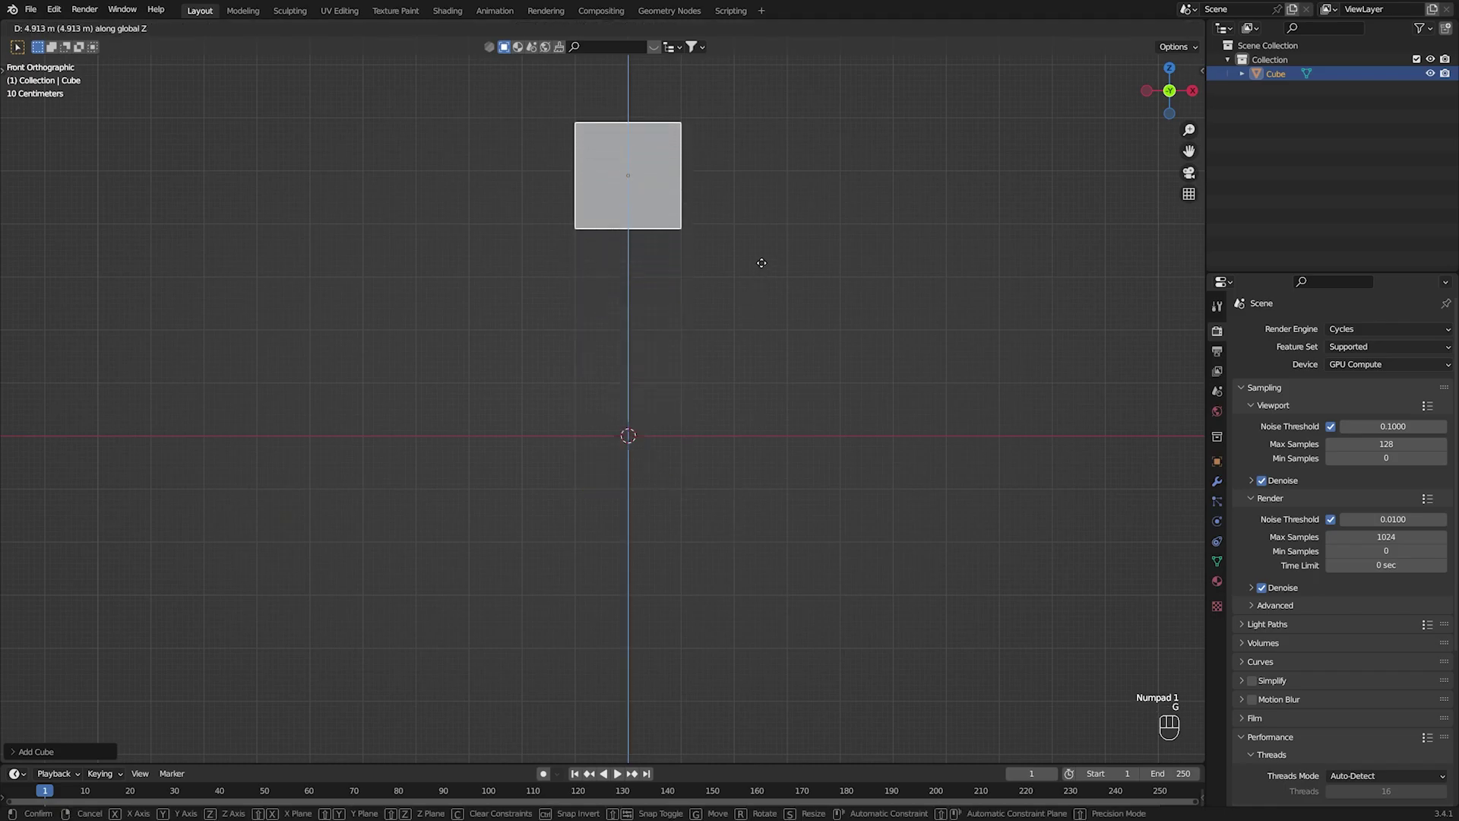
pyautogui.moveTo(787, 333); pyautogui.dragTo(827, 428)
pyautogui.click(842, 416)
pyautogui.moveTo(829, 421); pyautogui.dragTo(725, 490)
pyautogui.click(692, 345)
pyautogui.click(879, 423)
pyautogui.moveTo(647, 437); pyautogui.dragTo(684, 417)
pyautogui.press('ctrl+s')
# Add a new camera to the scene and orbit to see it.
pyautogui.press('shift+a')
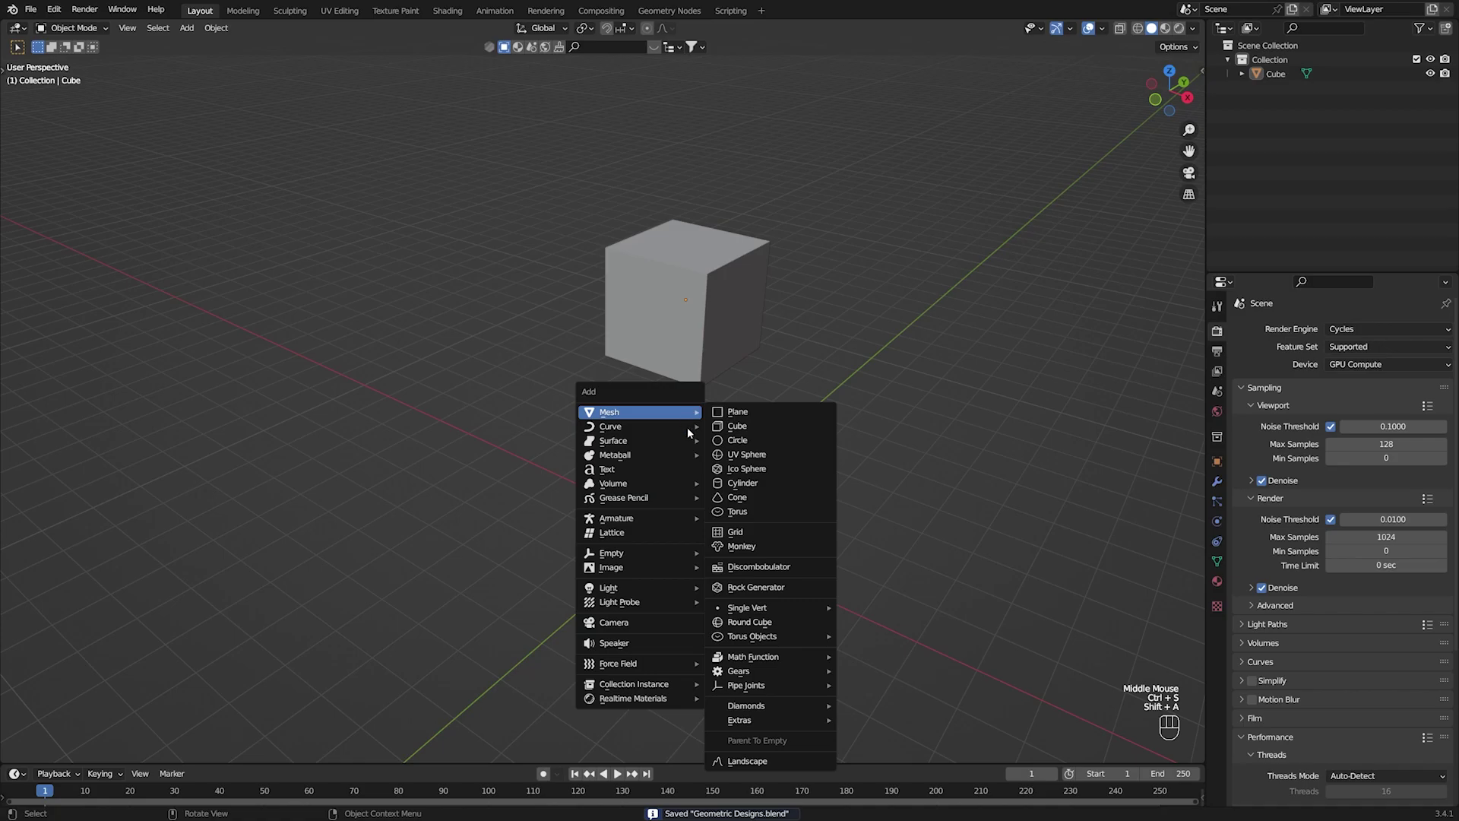
pyautogui.moveTo(619, 587); pyautogui.dragTo(695, 567)
pyautogui.moveTo(709, 567); pyautogui.dragTo(713, 635)
pyautogui.moveTo(728, 621); pyautogui.dragTo(746, 604)
pyautogui.scroll(-3)
pyautogui.click(741, 605)
pyautogui.middleClick(747, 601)
pyautogui.click(759, 571)
pyautogui.scroll(3)
pyautogui.scroll(-3)
pyautogui.middleClick(774, 582)
pyautogui.moveTo(790, 568); pyautogui.dragTo(813, 554)
pyautogui.moveTo(797, 550); pyautogui.dragTo(795, 524)
pyautogui.middleClick(812, 504)
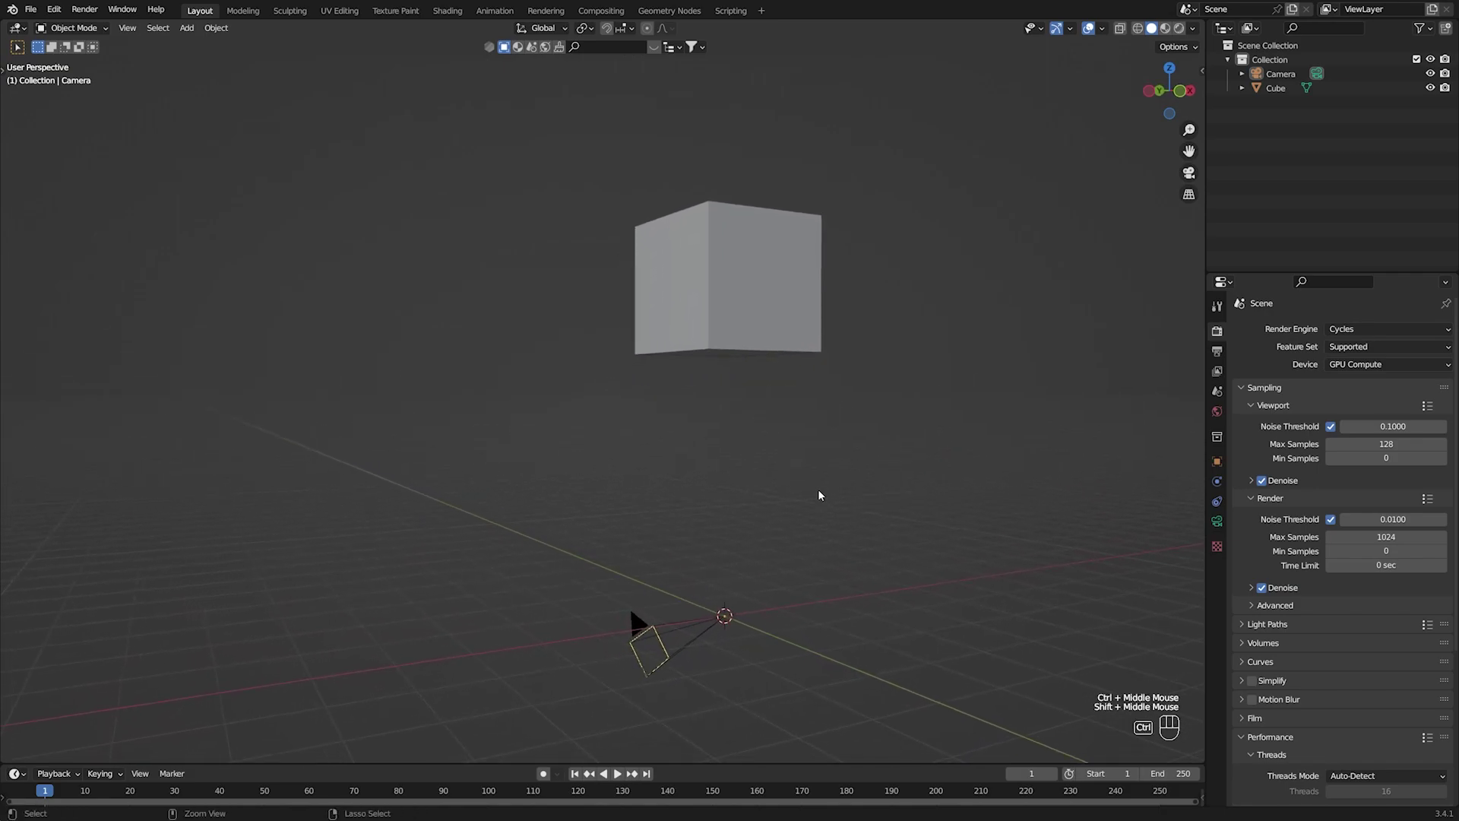
# Look through the camera, then move and rotate it to frame the floating cube.
pyautogui.press('ctrl+alt+KP_0')
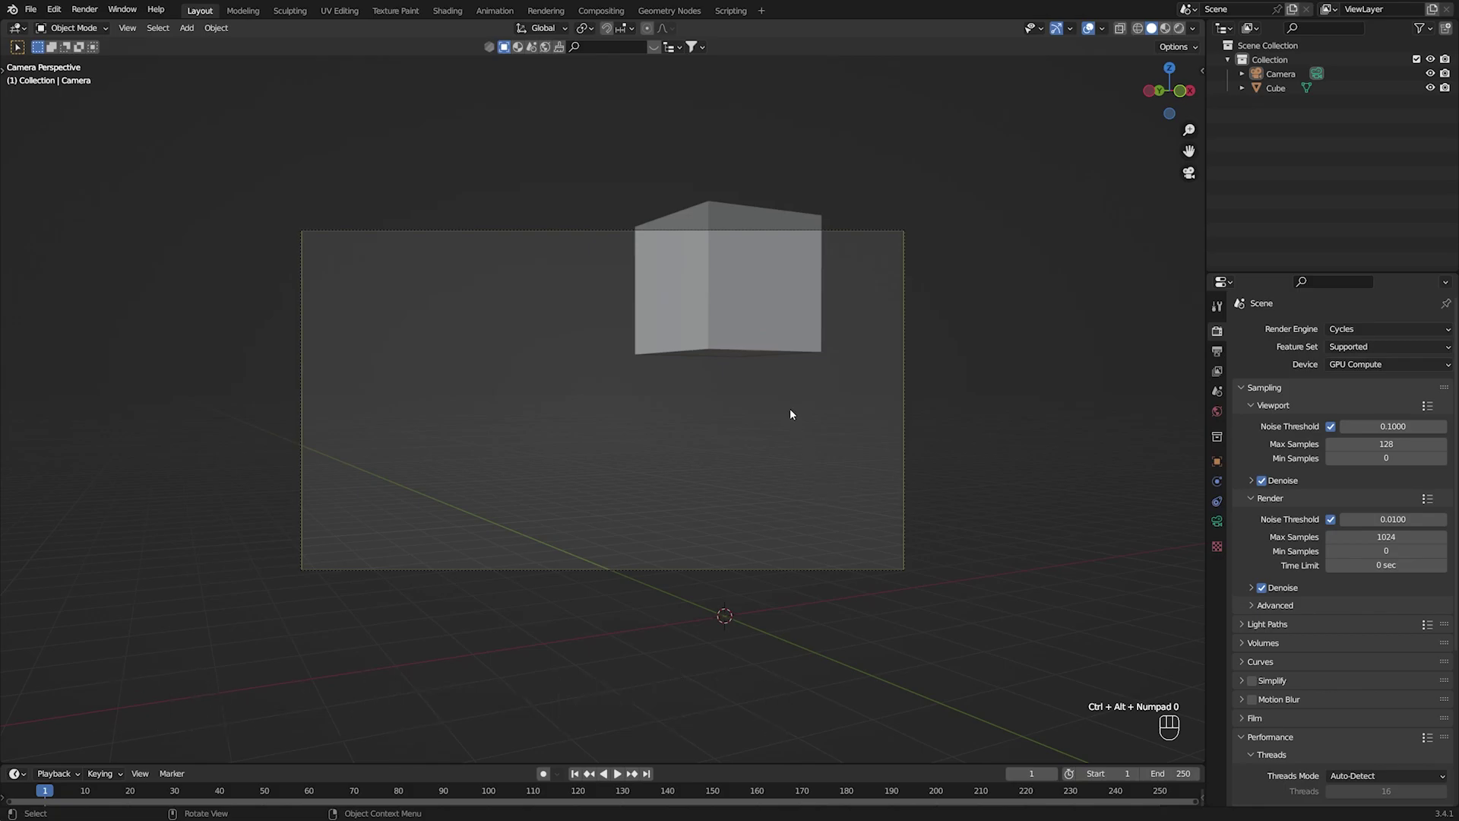
pyautogui.doubleClick(899, 372)
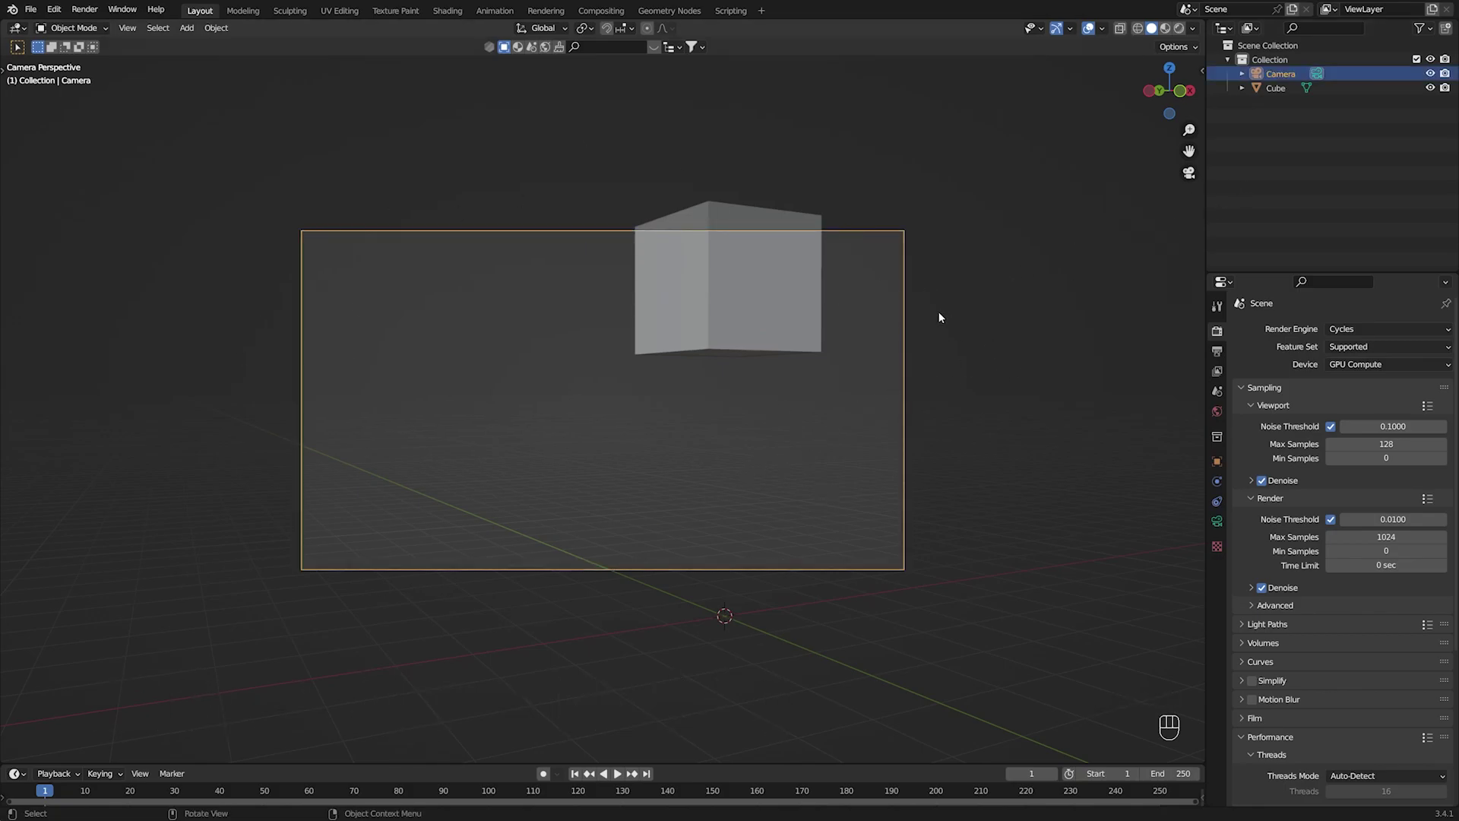
pyautogui.press('g')
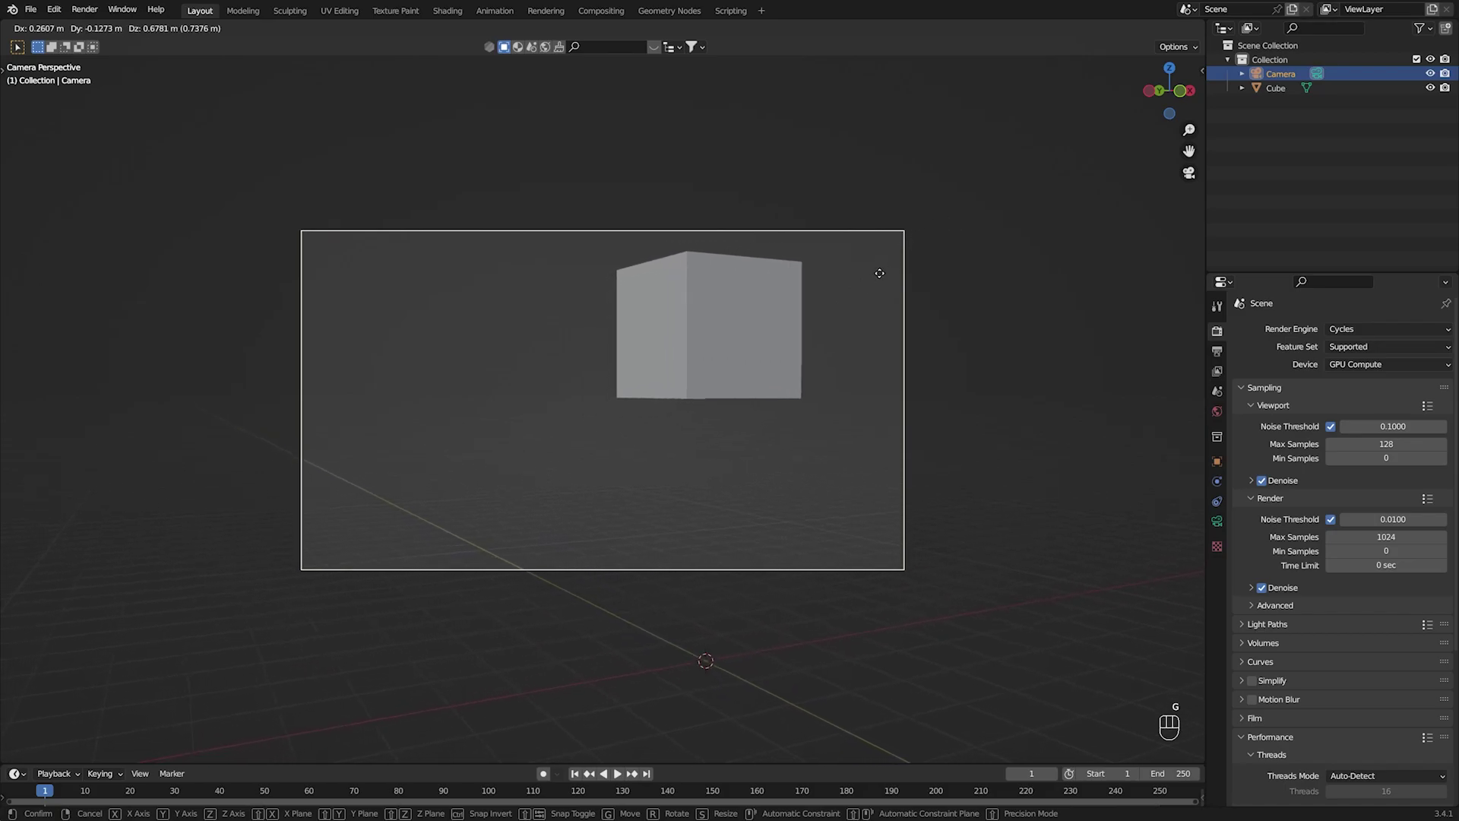
pyautogui.press('g')
pyautogui.press('r')
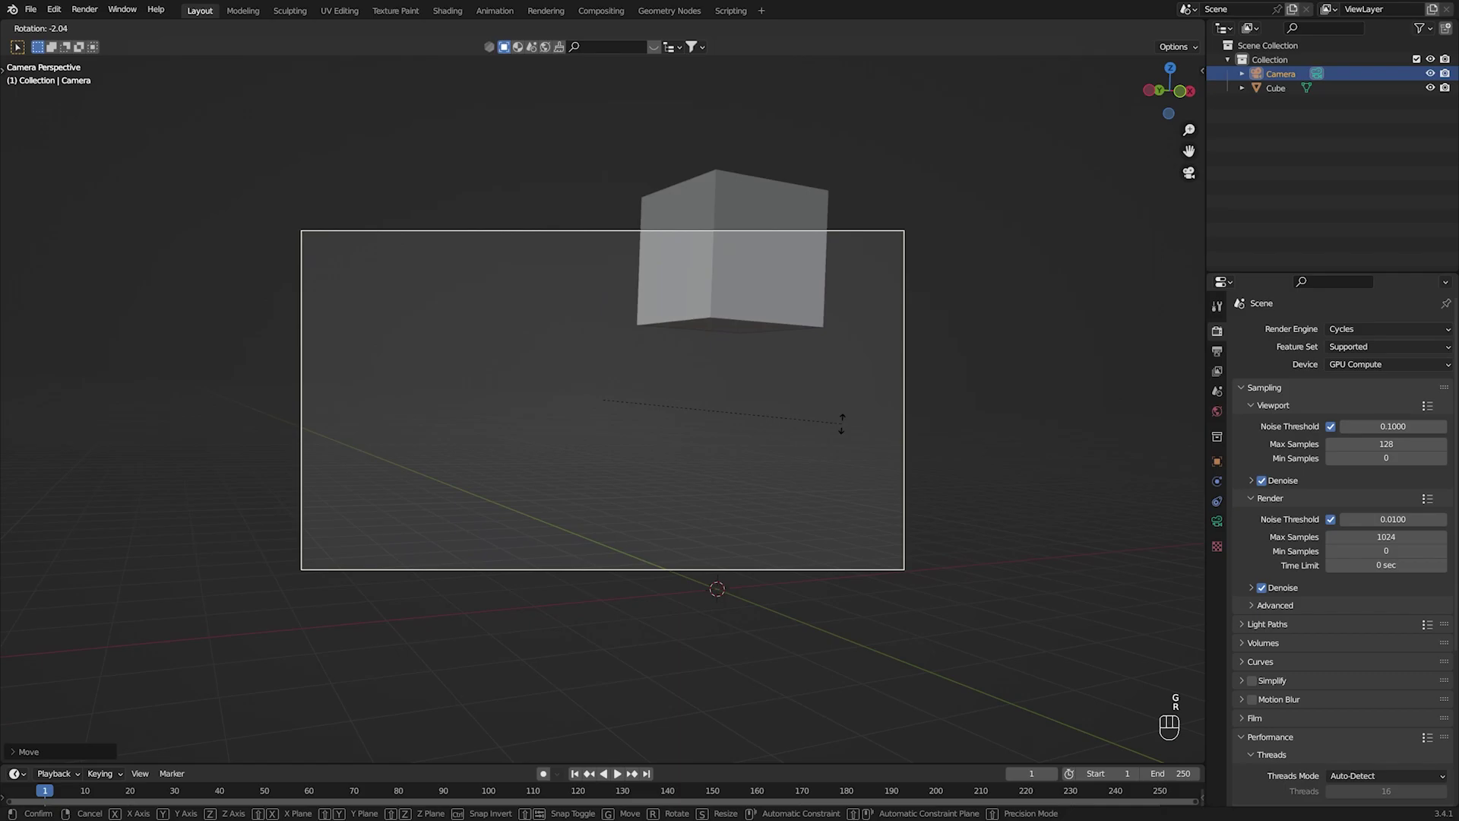
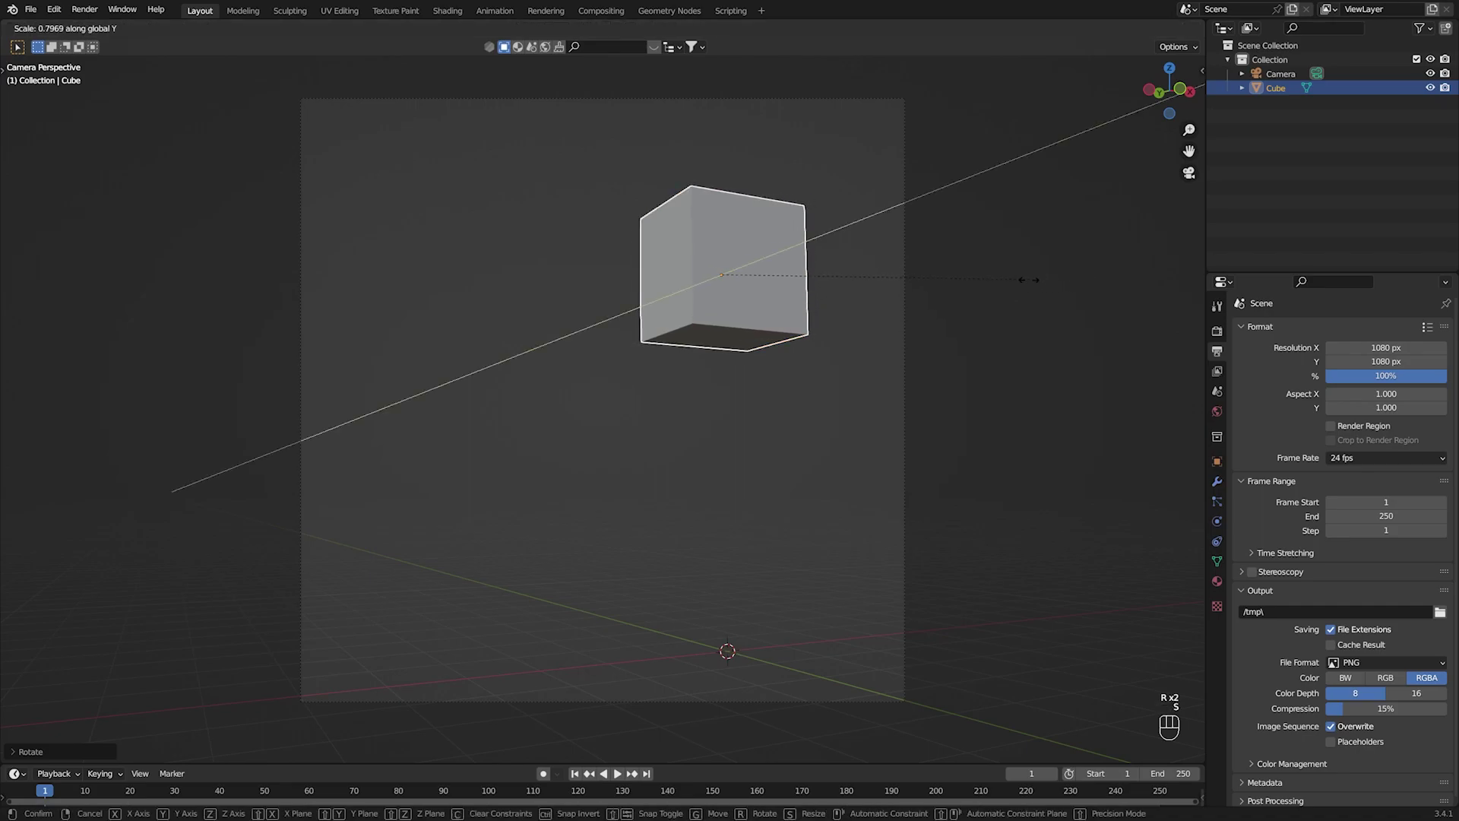
# Rotate the cube slightly about its Z axis while checking it against the camera frame.
pyautogui.press('g')
pyautogui.press('r')
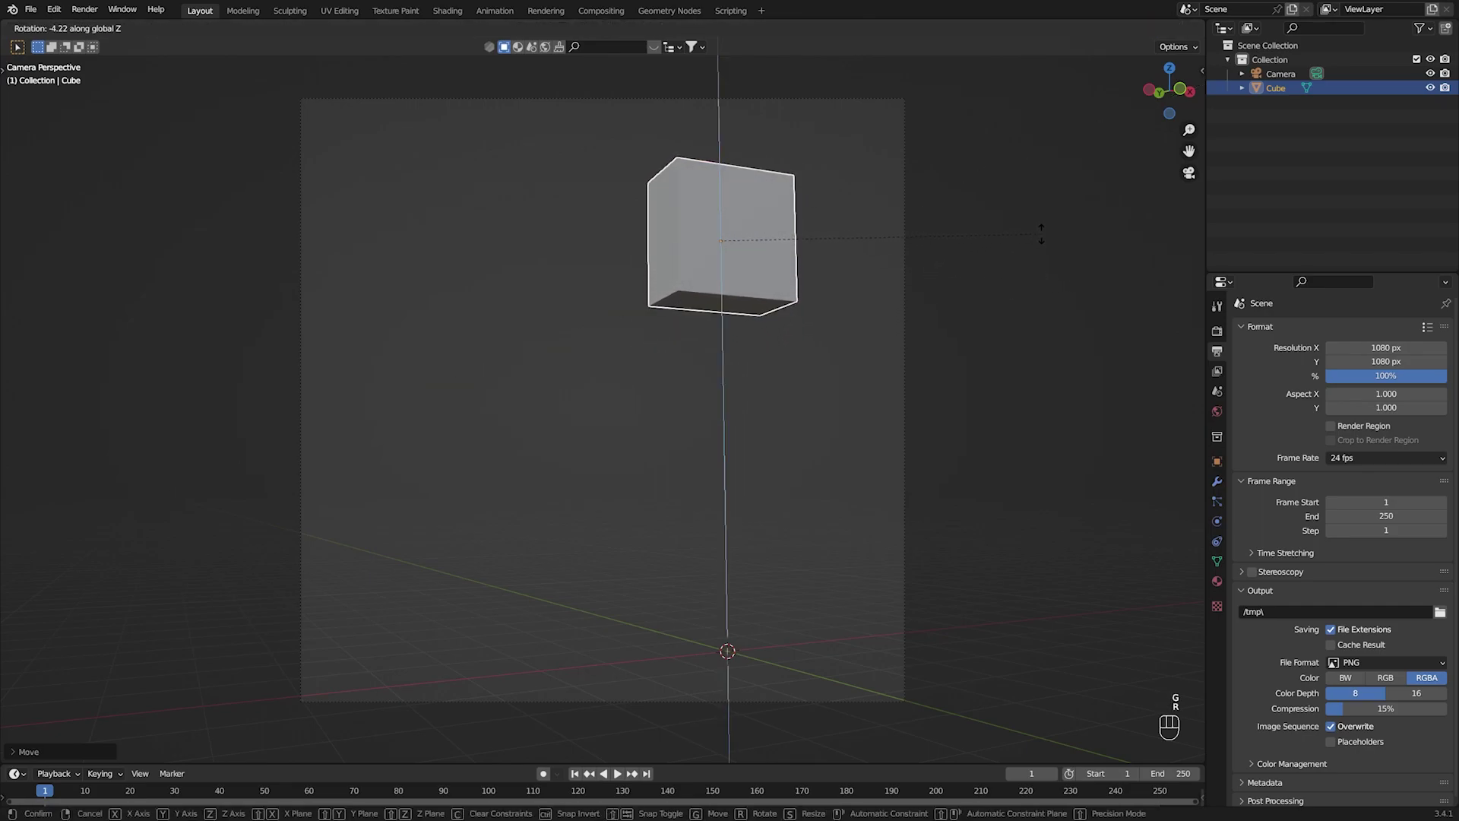
pyautogui.click(1025, 292)
pyautogui.click(839, 355)
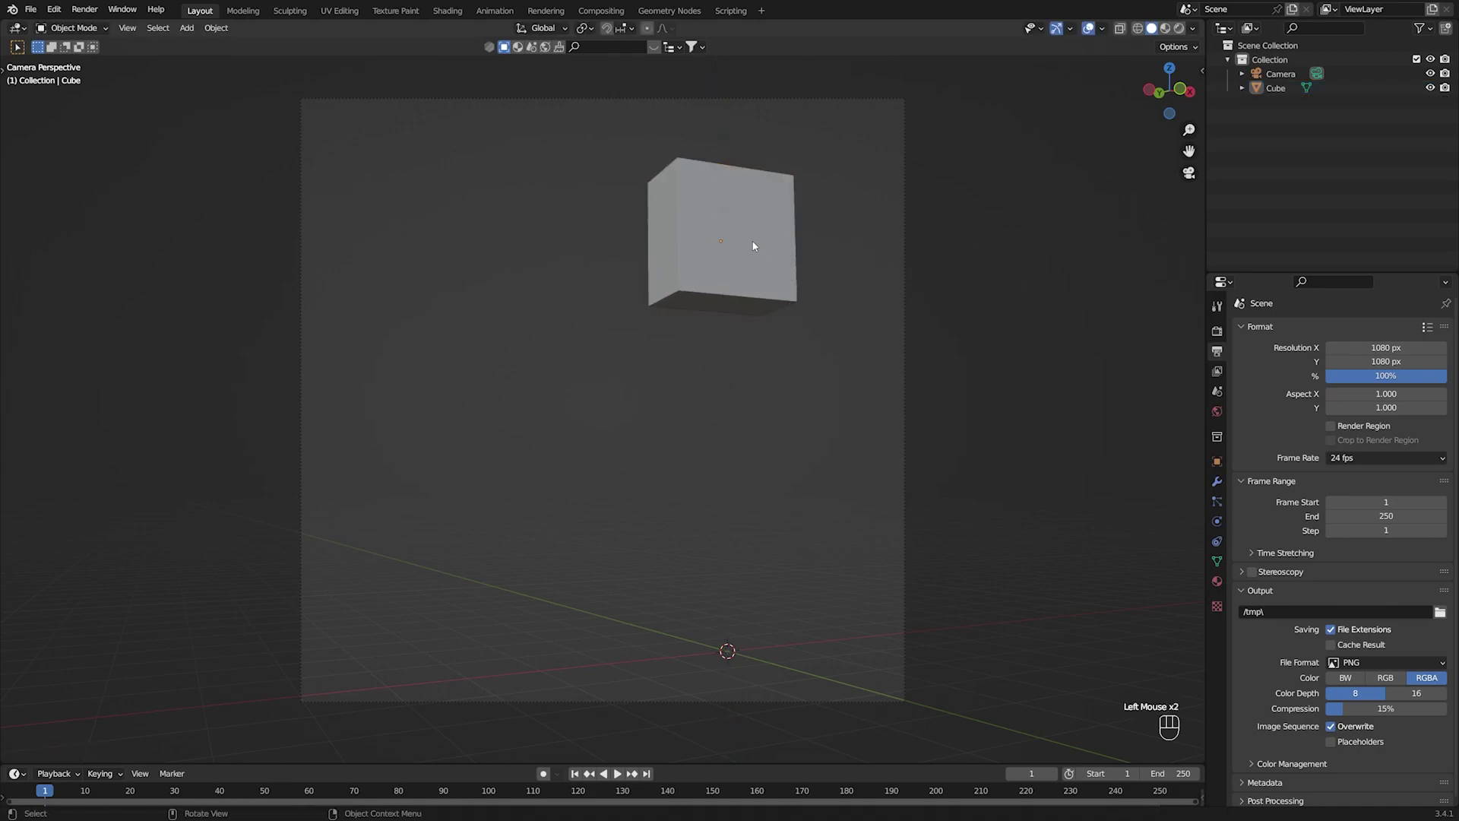
pyautogui.click(737, 262)
pyautogui.click(808, 298)
pyautogui.click(876, 301)
pyautogui.click(717, 263)
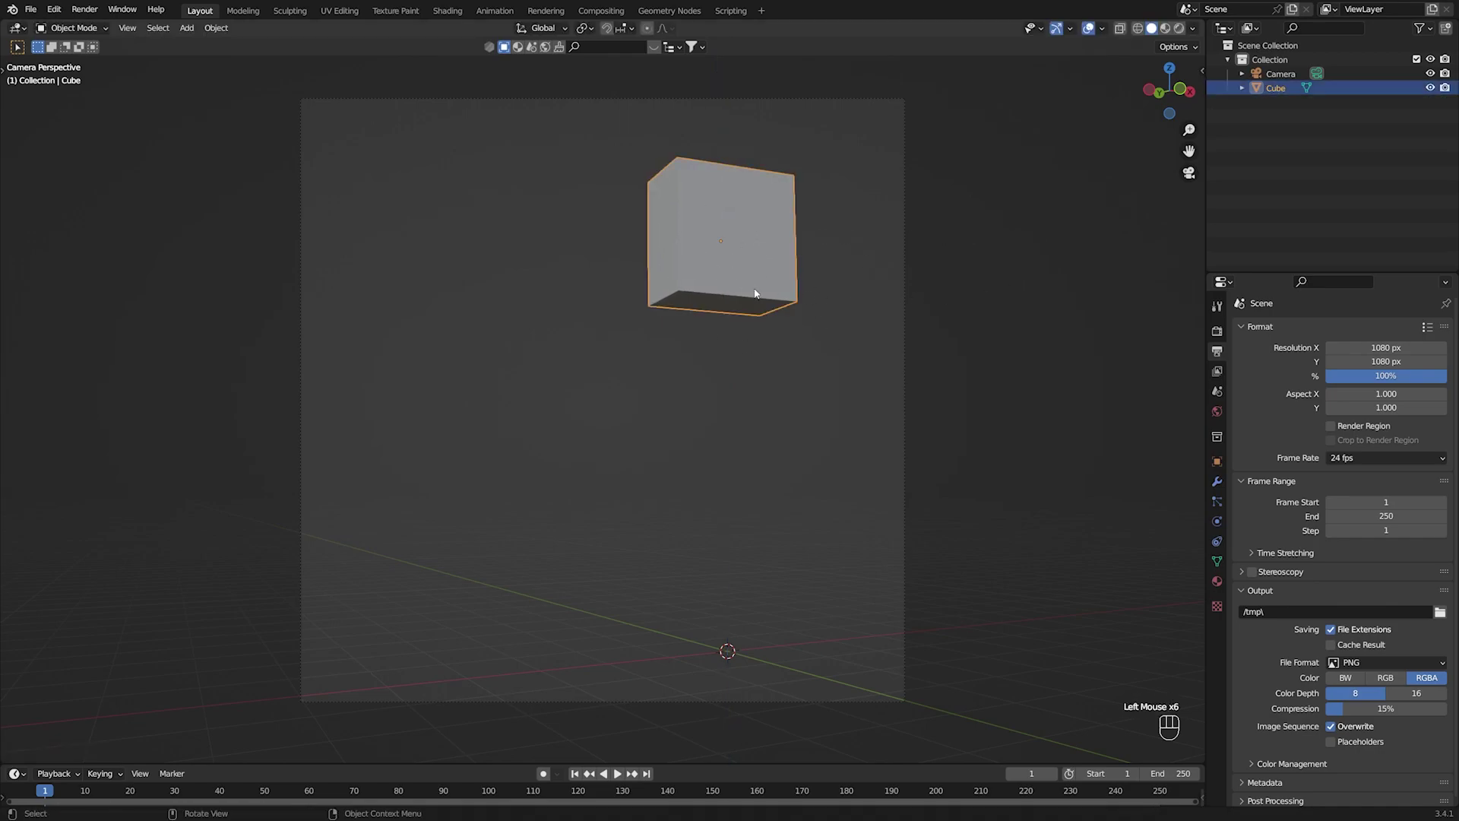
pyautogui.click(815, 387)
pyautogui.moveTo(932, 388); pyautogui.dragTo(722, 447)
pyautogui.scroll(-3)
pyautogui.moveTo(575, 454); pyautogui.dragTo(614, 421)
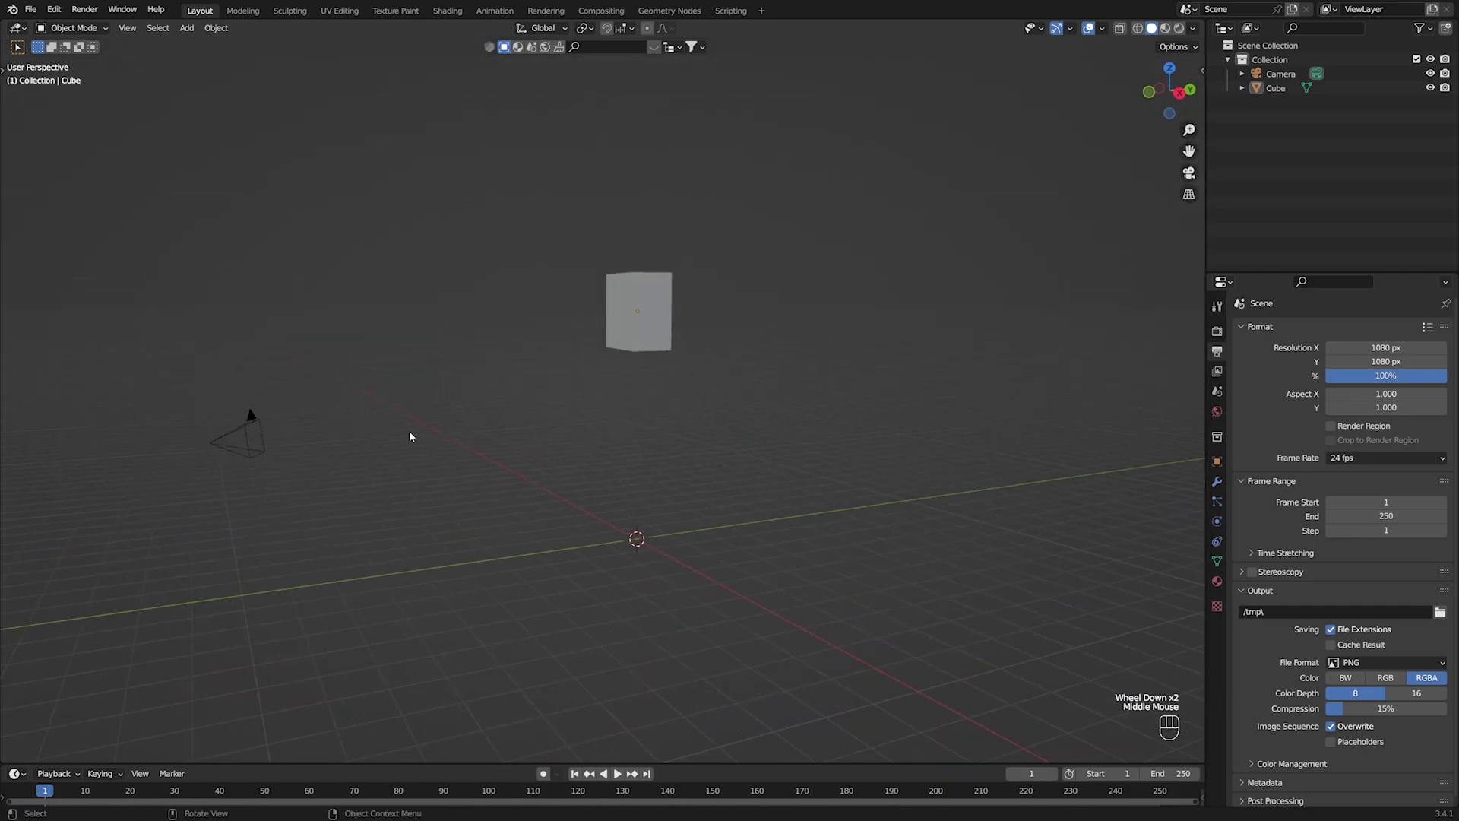
# Scale the cube along Y and Z into a squat box in camera view and save.
pyautogui.press('KP_0')
pyautogui.click(758, 269)
pyautogui.press('g')
pyautogui.press('s')
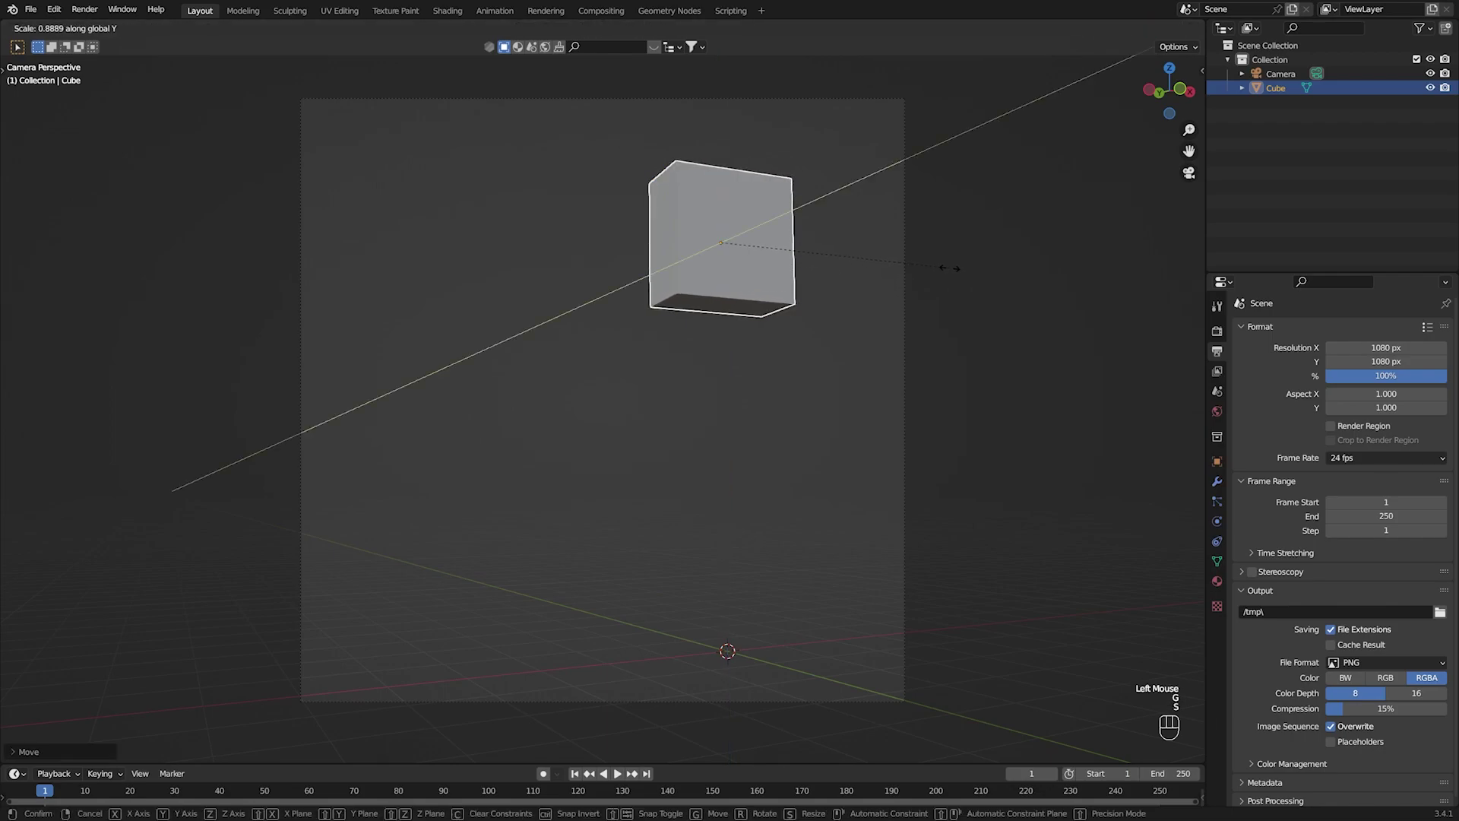
pyautogui.press('g')
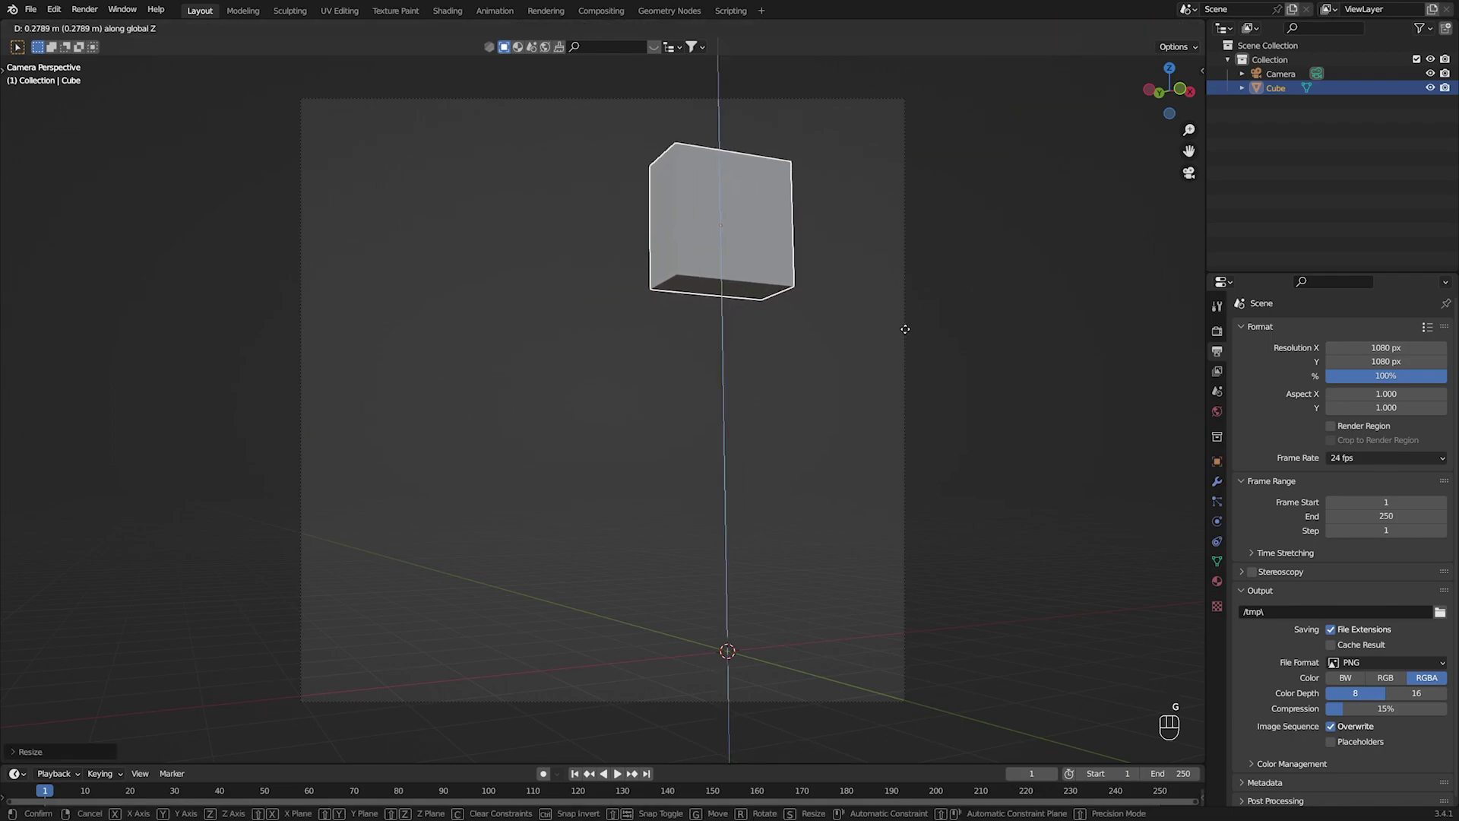
pyautogui.click(976, 323)
pyautogui.click(772, 378)
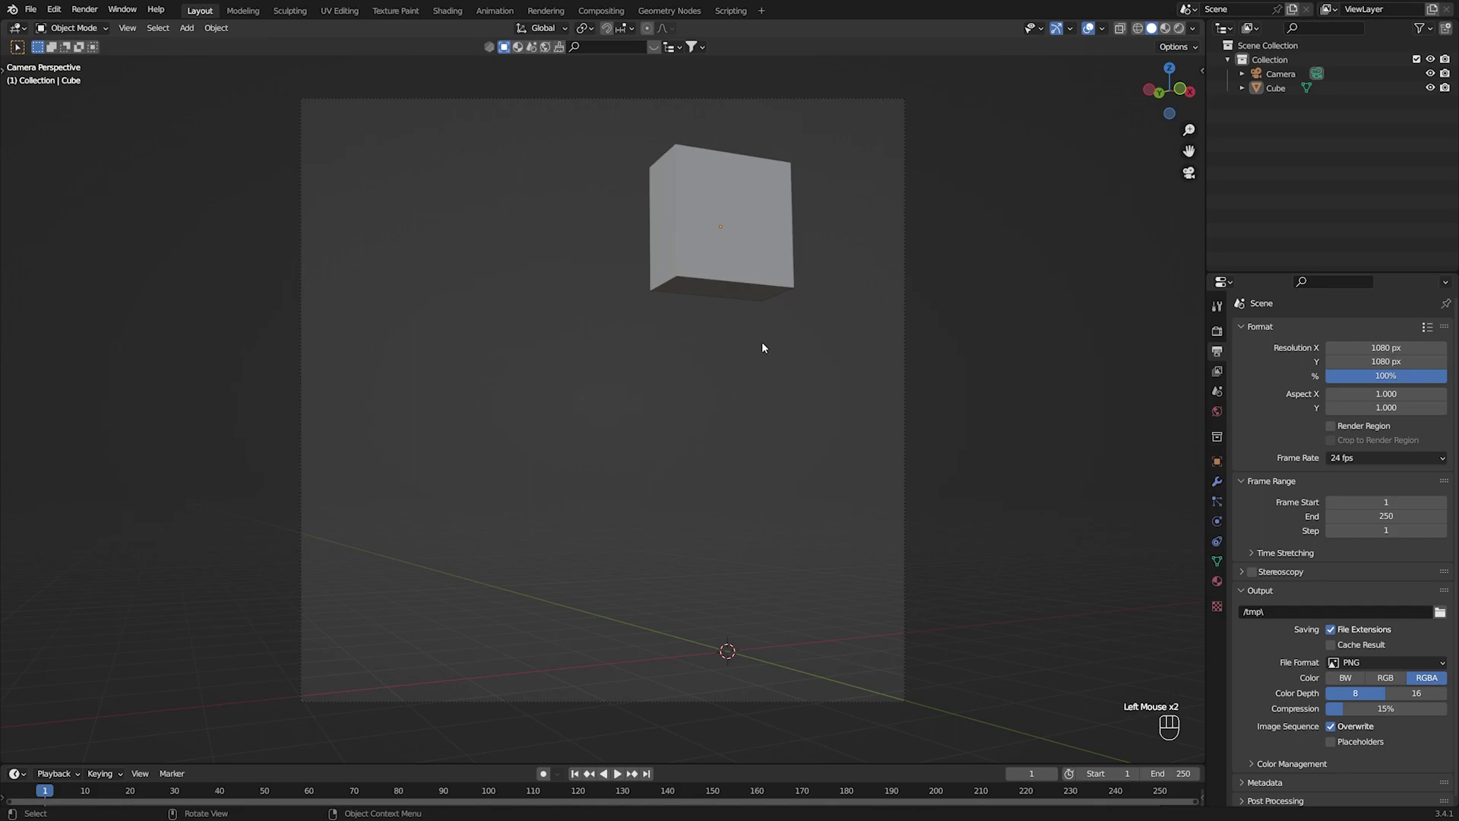
pyautogui.press('ctrl+s')
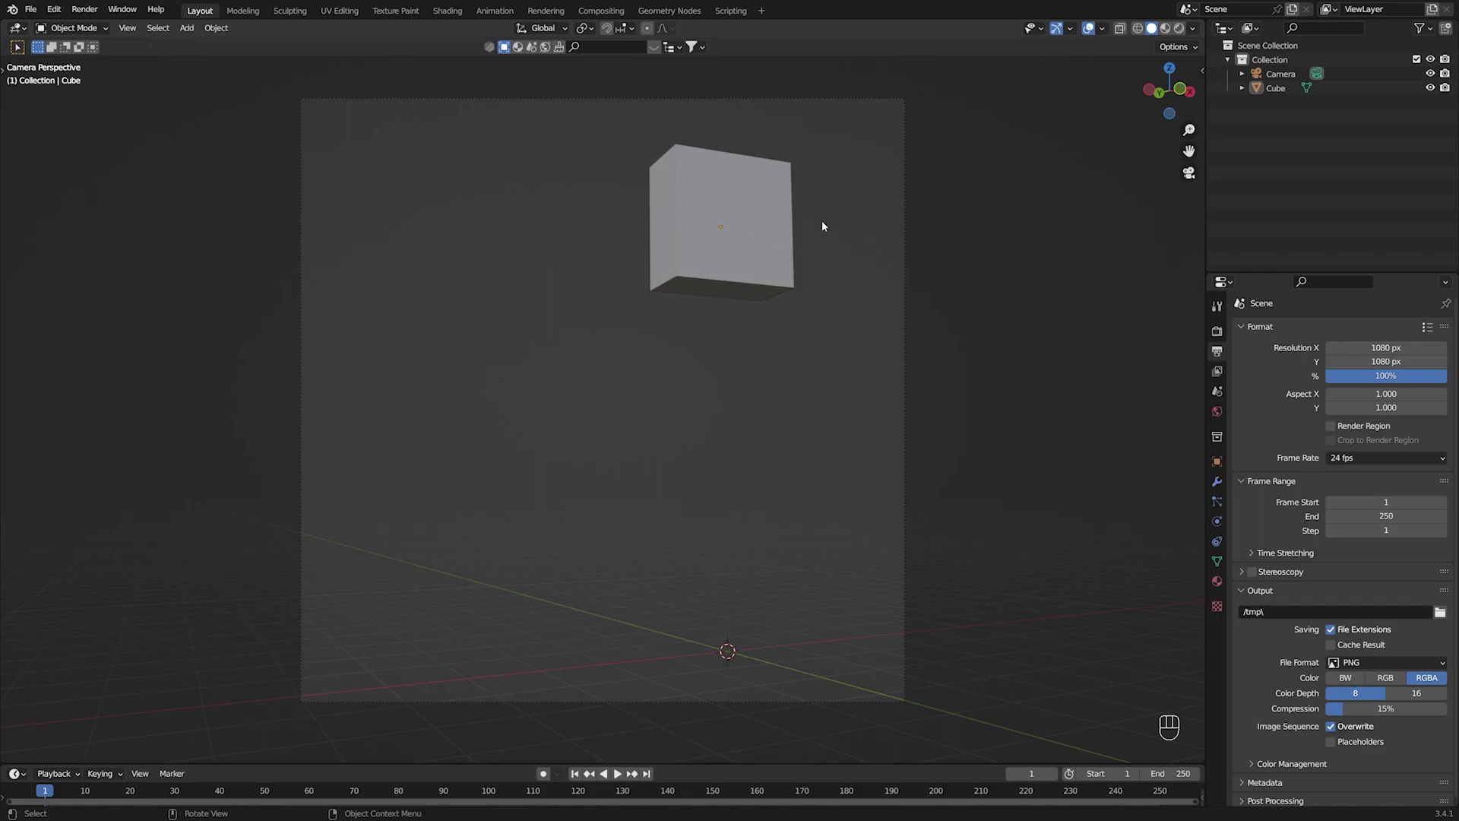
# Give the box another small Z rotation and return to the camera's view.
pyautogui.moveTo(849, 320); pyautogui.dragTo(827, 345)
pyautogui.scroll(-3)
pyautogui.moveTo(785, 473); pyautogui.dragTo(896, 607)
pyautogui.middleClick(721, 459)
pyautogui.scroll(-3)
pyautogui.middleClick(703, 374)
pyautogui.doubleClick(599, 365)
pyautogui.press('r')
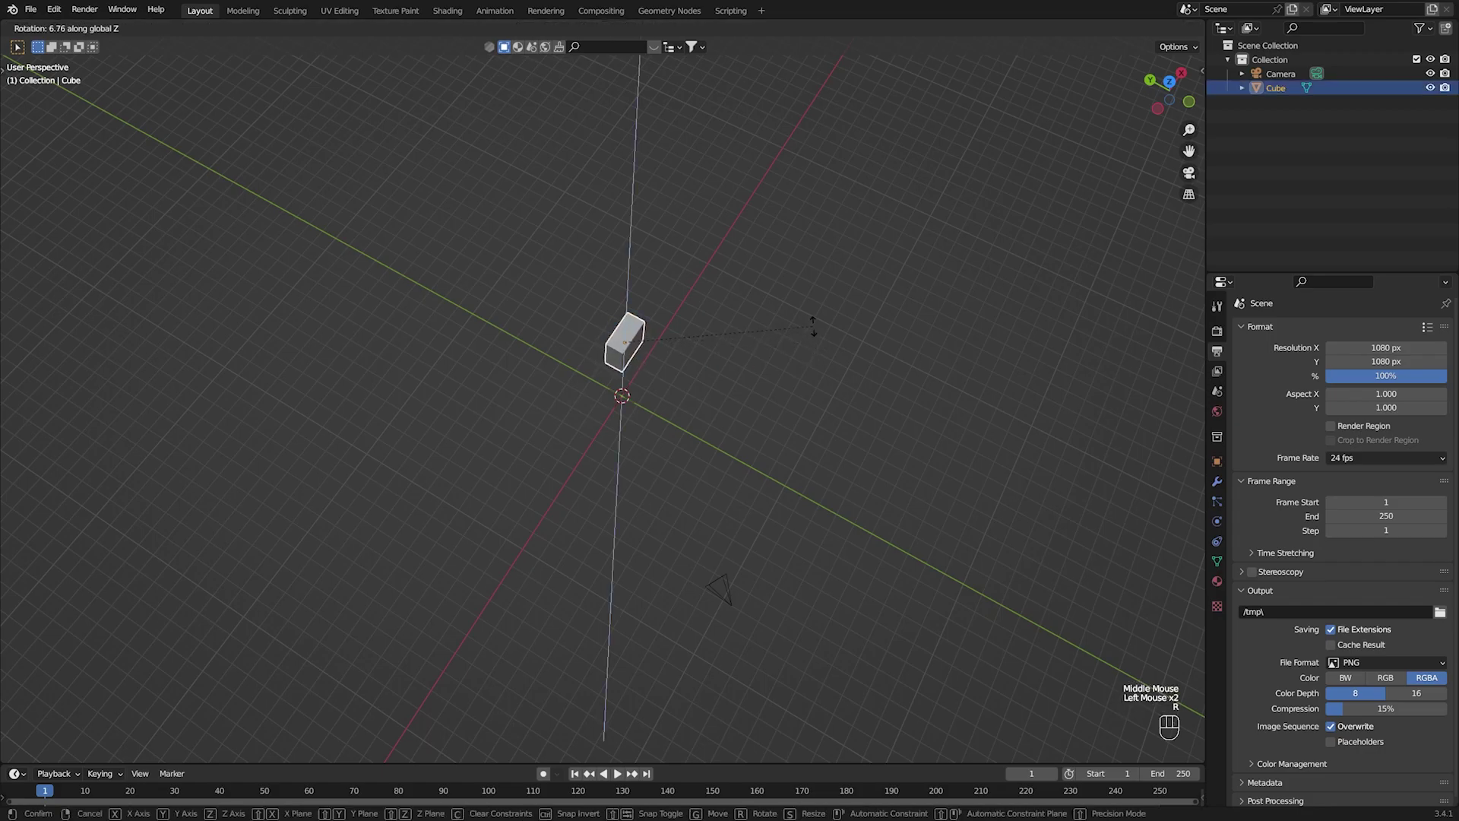
pyautogui.click(775, 449)
pyautogui.scroll(3)
pyautogui.click(884, 514)
pyautogui.press('KP_0')
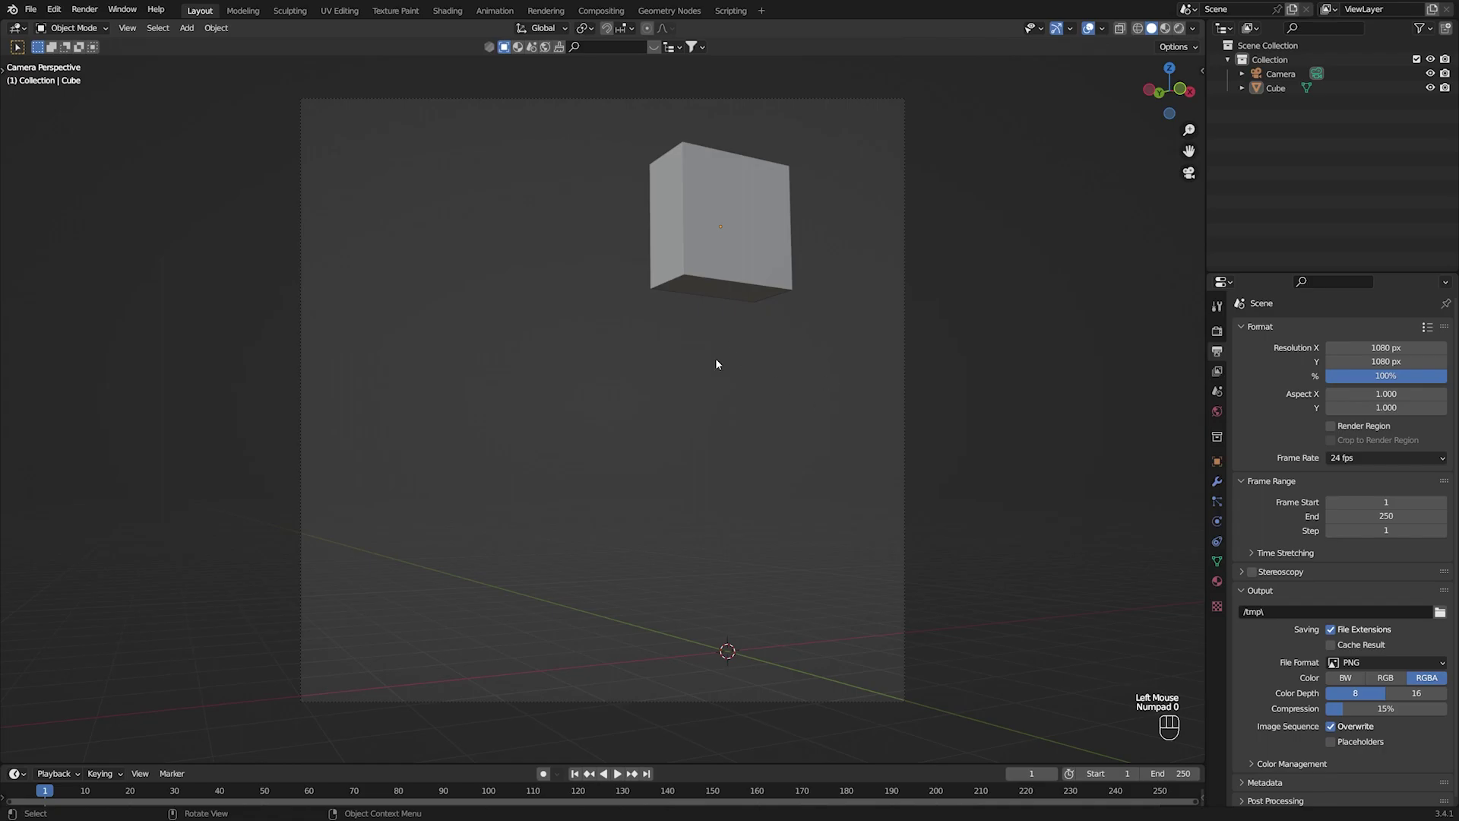
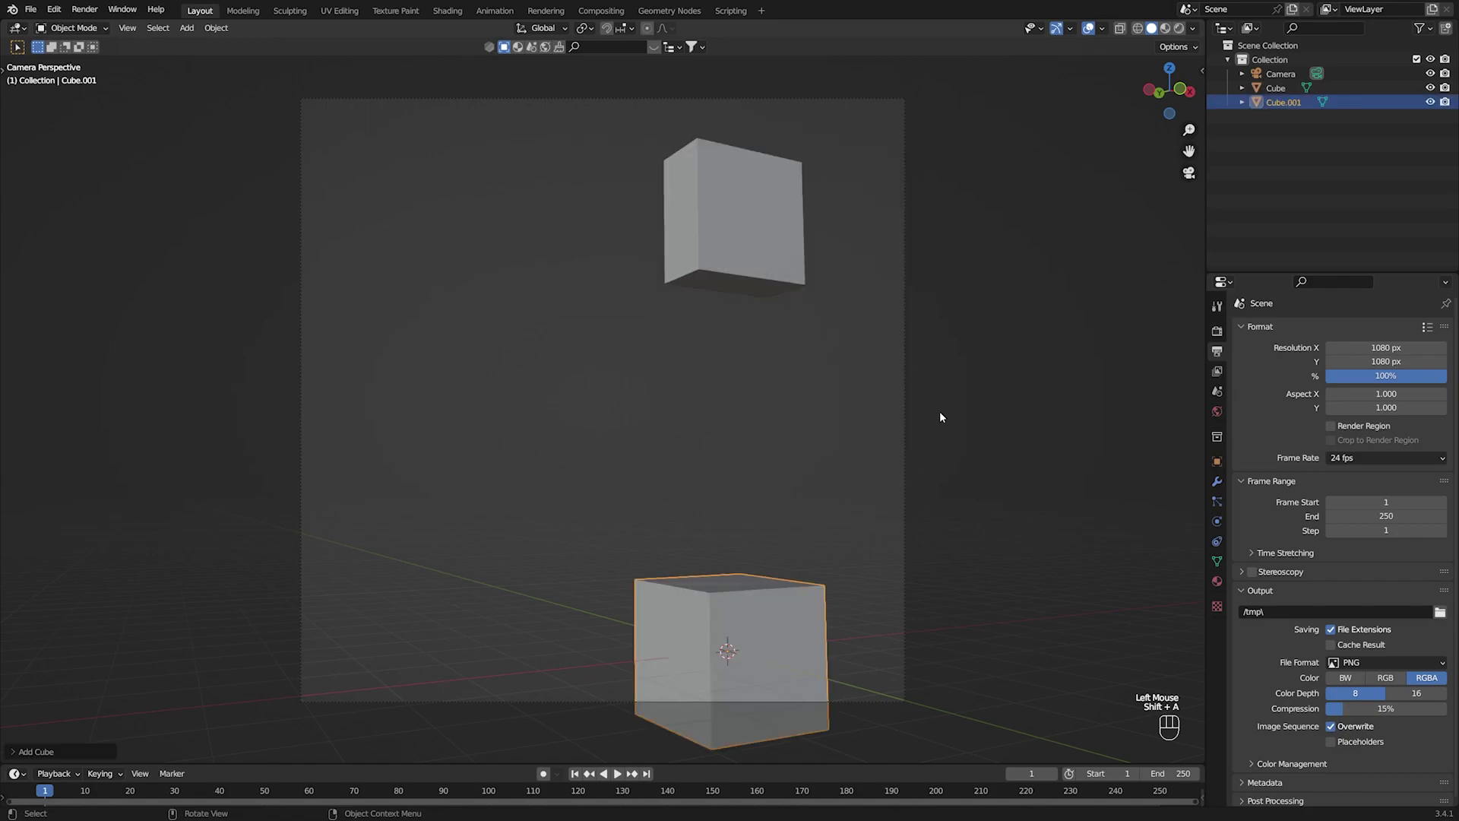
# Place the newly added cube below the first one and start raising it vertically.
pyautogui.press('g')
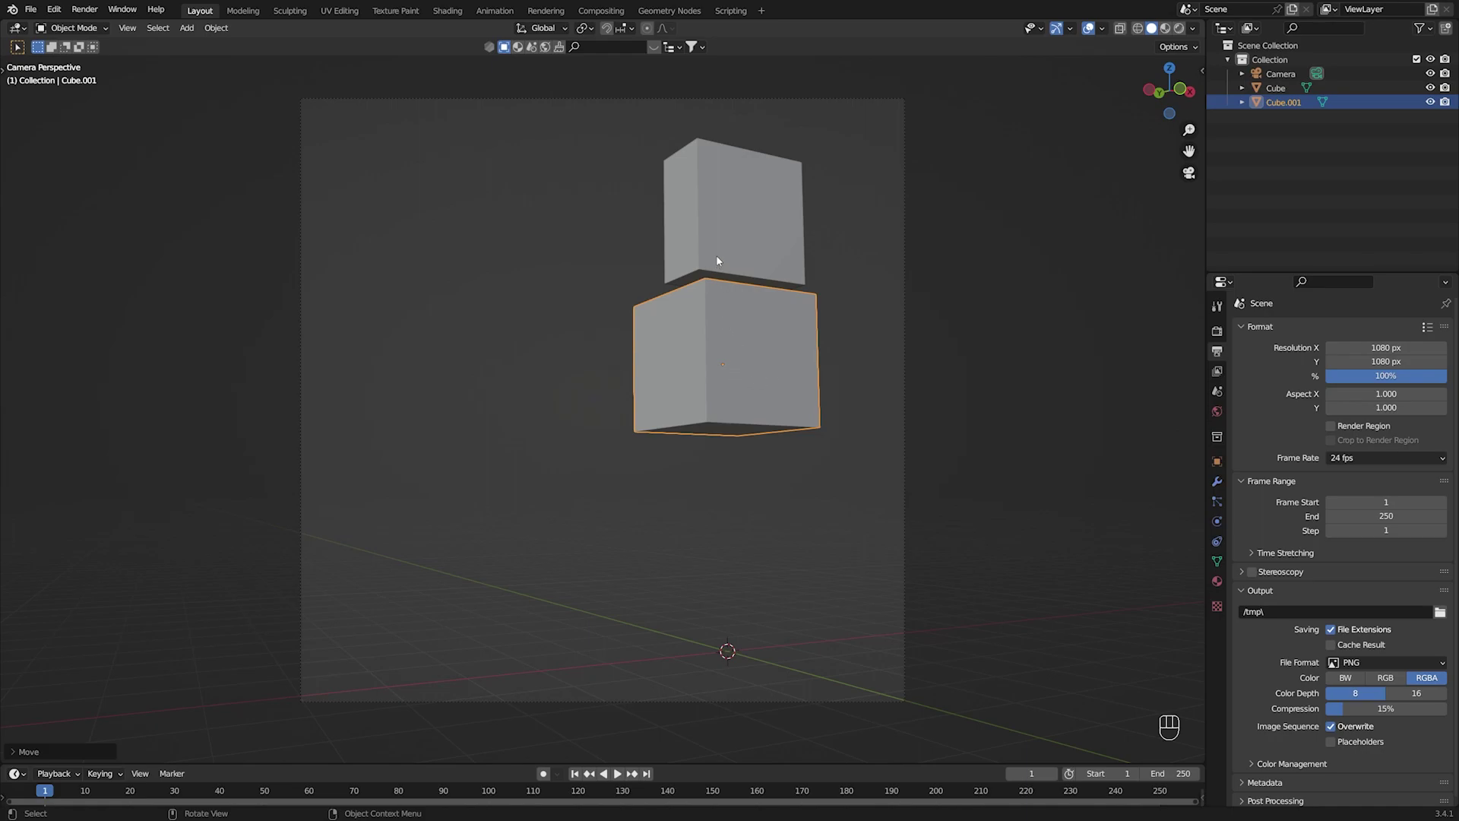
pyautogui.click(722, 254)
pyautogui.press('x')
pyautogui.click(748, 405)
pyautogui.press('g')
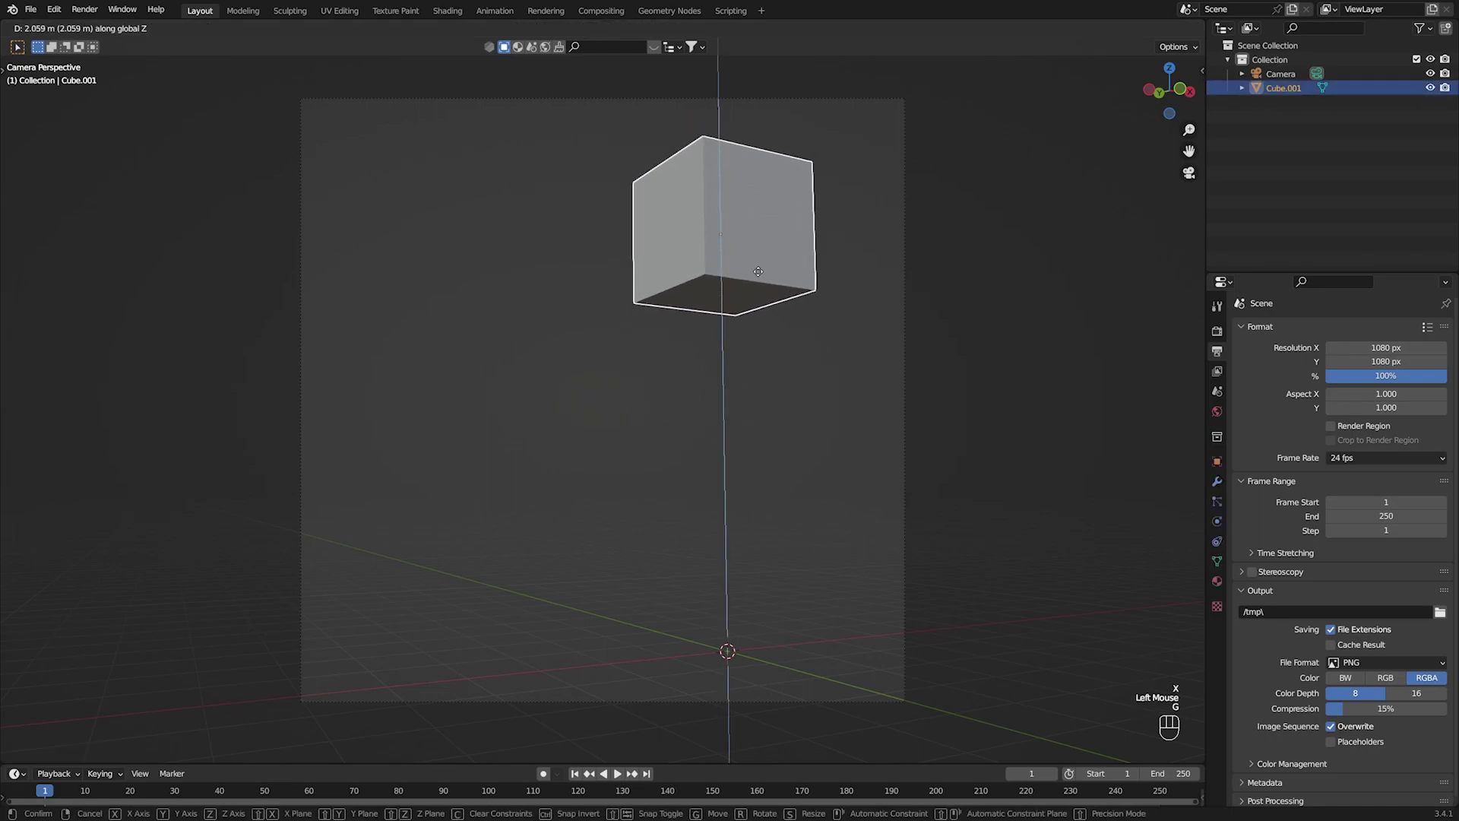
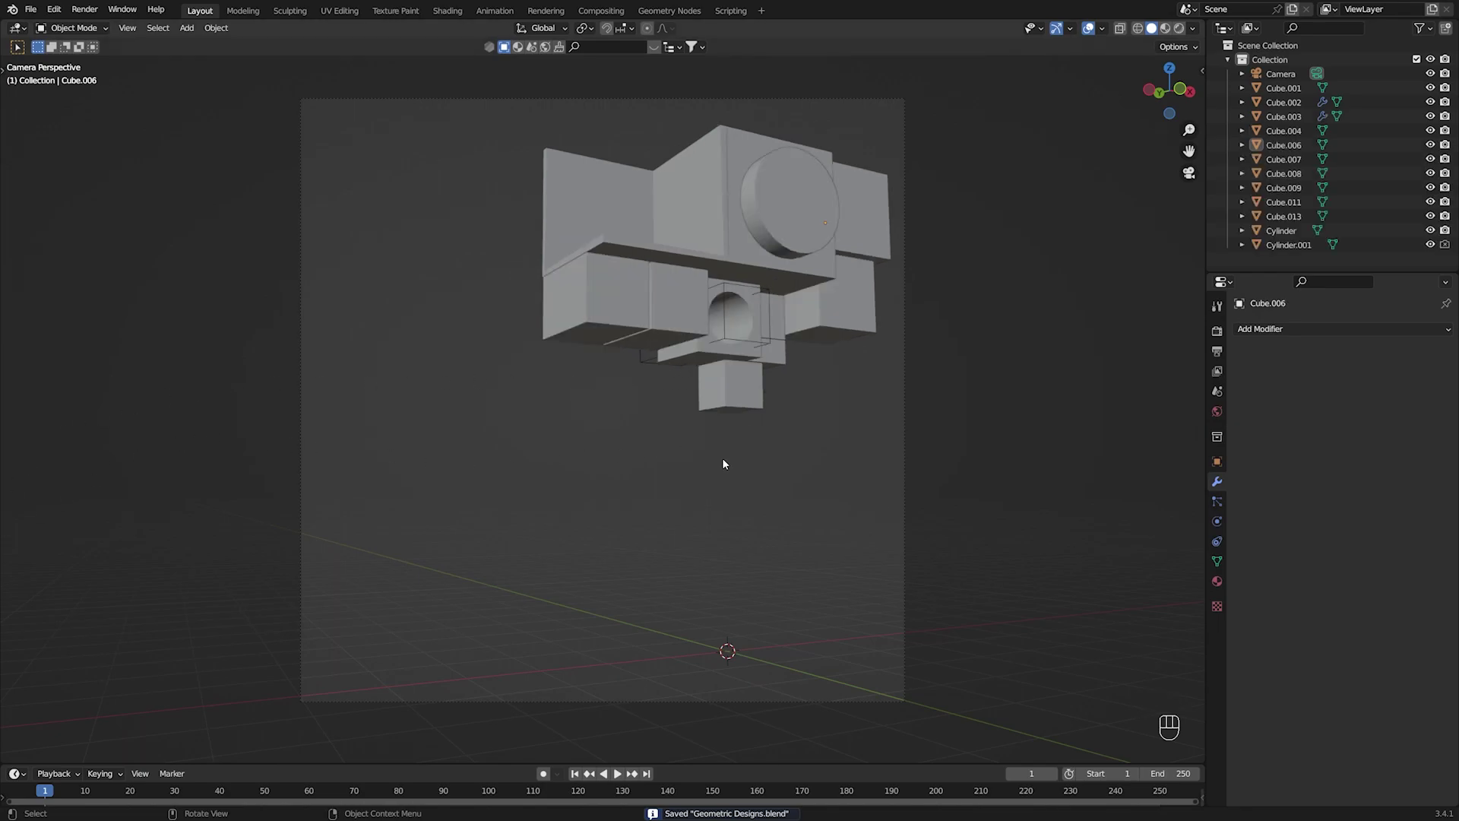
# Orbit around the box composition to inspect the circular hole up close.
pyautogui.middleClick(792, 373)
pyautogui.press('ctrl+s')
pyautogui.moveTo(750, 445); pyautogui.dragTo(777, 420)
pyautogui.scroll(3)
pyautogui.moveTo(800, 408); pyautogui.dragTo(764, 368)
pyautogui.moveTo(757, 367); pyautogui.dragTo(752, 391)
pyautogui.moveTo(726, 351); pyautogui.dragTo(763, 376)
pyautogui.moveTo(803, 421); pyautogui.dragTo(714, 458)
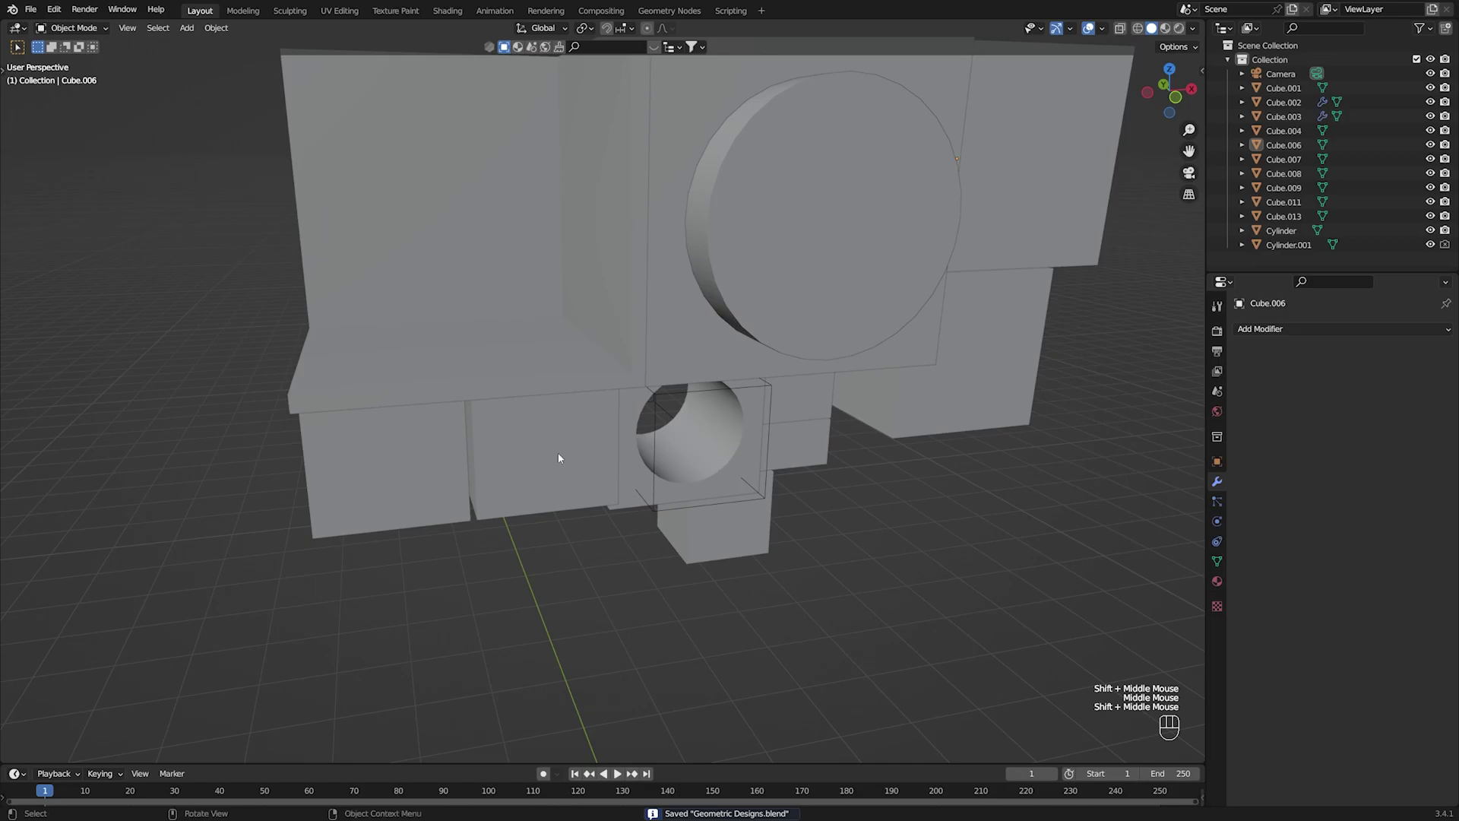
pyautogui.scroll(-3)
pyautogui.middleClick(773, 467)
pyautogui.scroll(3)
pyautogui.press('ctrl+s')
pyautogui.middleClick(712, 468)
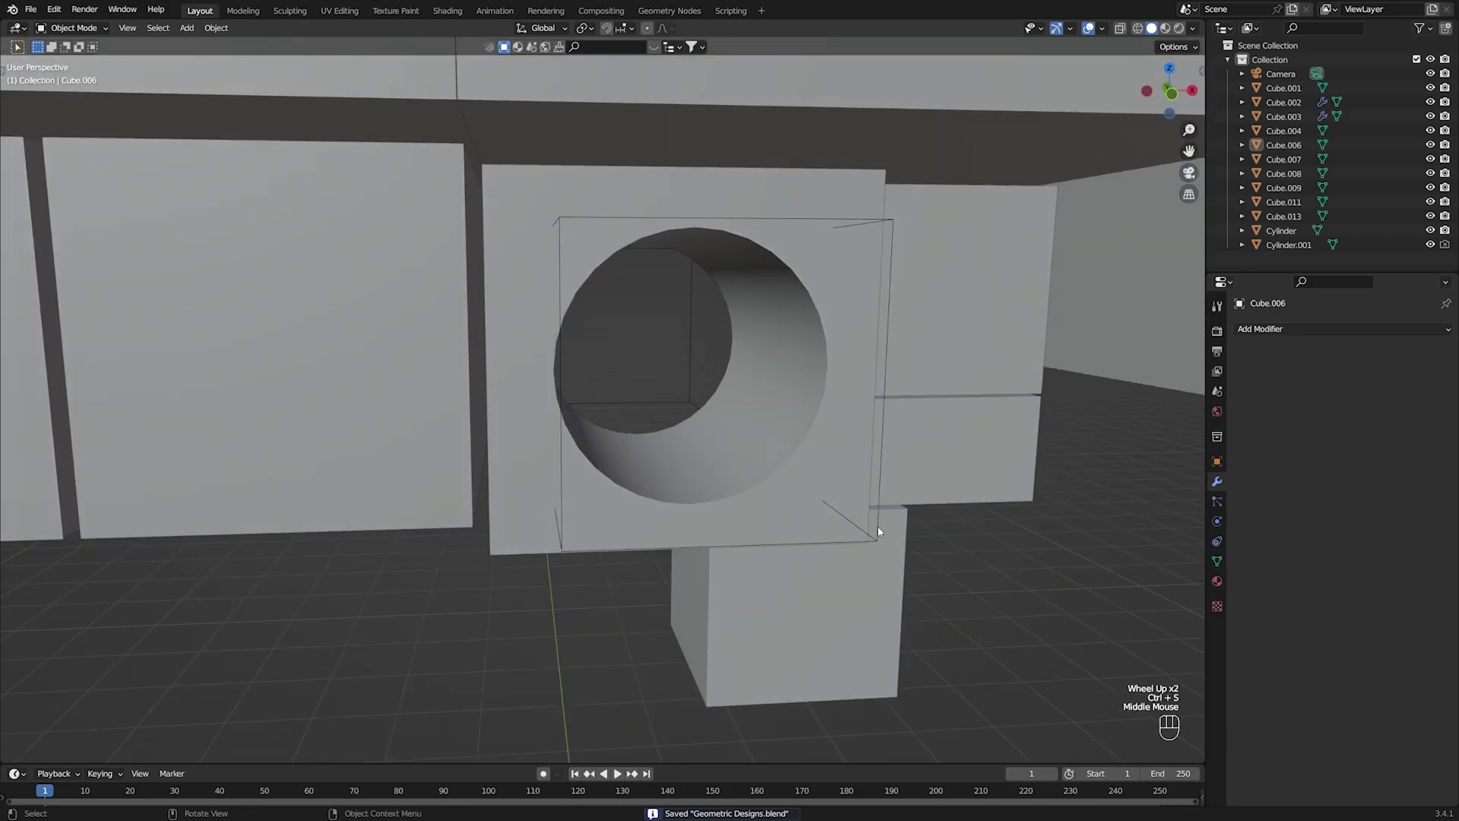
pyautogui.moveTo(732, 469); pyautogui.dragTo(774, 482)
pyautogui.scroll(-3)
pyautogui.moveTo(854, 463); pyautogui.dragTo(826, 454)
pyautogui.middleClick(827, 453)
pyautogui.scroll(3)
pyautogui.scroll(-3)
pyautogui.click(755, 408)
pyautogui.middleClick(796, 400)
pyautogui.click(808, 381)
# Give Cylinder.001 a Simple Subdivision modifier at level 1 and save the project.
pyautogui.moveTo(1295, 333); pyautogui.dragTo(1184, 586)
pyautogui.click(1376, 371)
pyautogui.doubleClick(1316, 607)
pyautogui.moveTo(798, 415); pyautogui.dragTo(801, 398)
pyautogui.click(1005, 525)
pyautogui.moveTo(789, 427); pyautogui.dragTo(807, 423)
pyautogui.press('ctrl+s')
pyautogui.click(1010, 458)
pyautogui.press('KP_Subtract')
pyautogui.press('KP_0')
pyautogui.click(1040, 374)
pyautogui.press('ctrl+s')
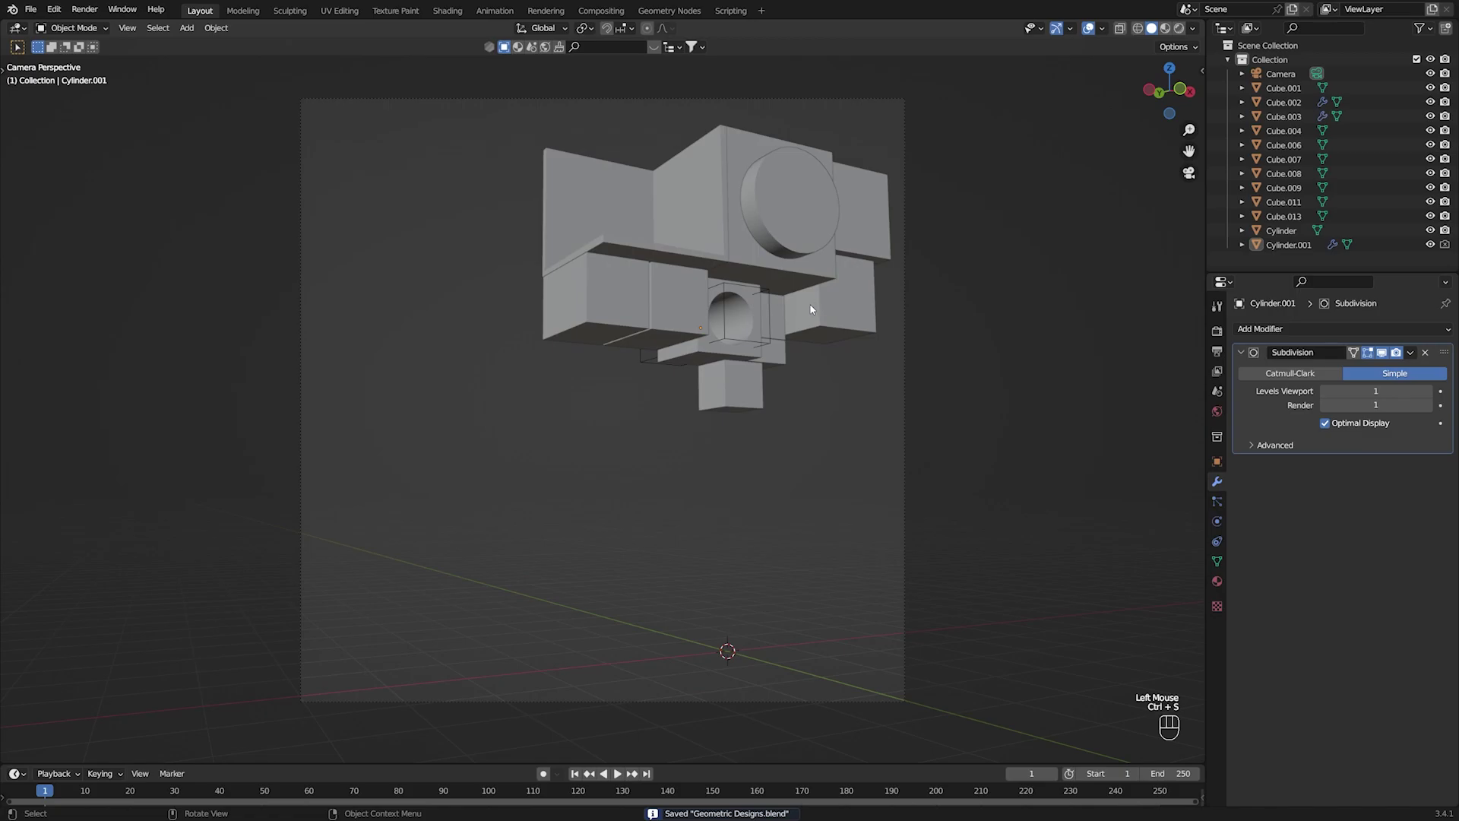
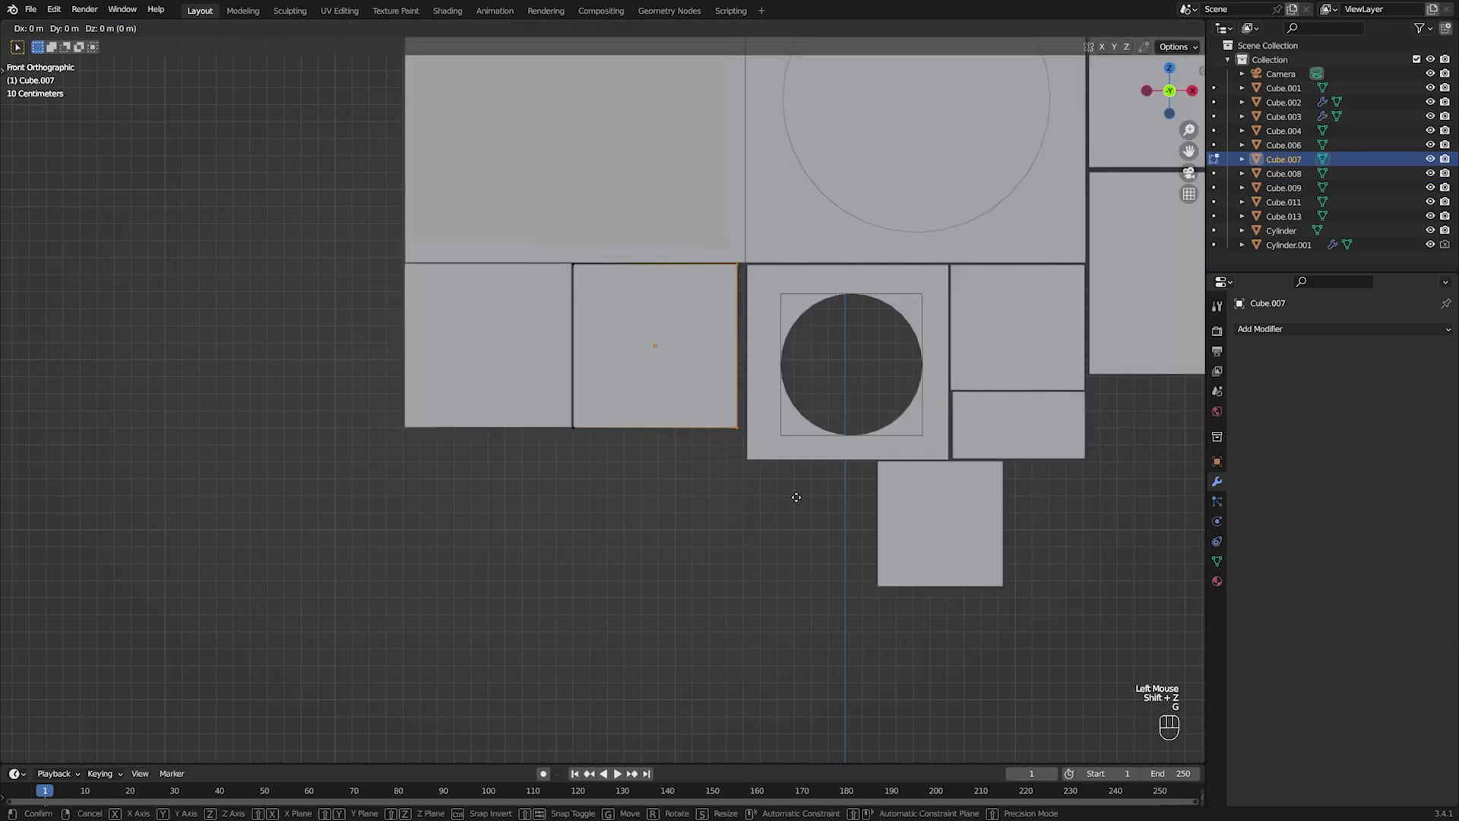
# Confirm the small cube's new position, check it through the camera and save.
pyautogui.press('Tab')
pyautogui.click(590, 528)
pyautogui.press('ctrl+s')
pyautogui.press('KP_0')
pyautogui.click(857, 403)
pyautogui.press('ctrl+s')
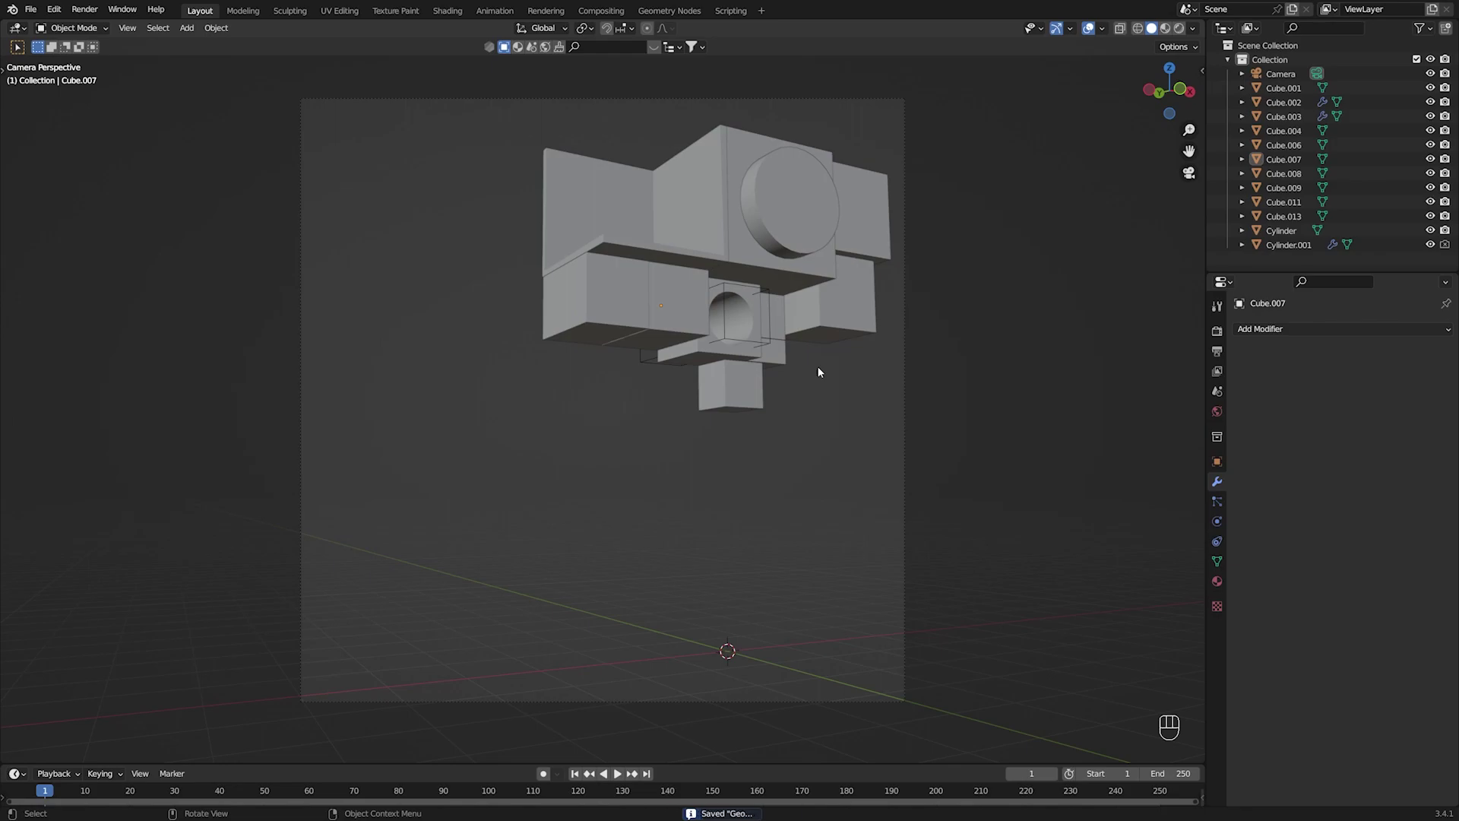
# Orbit around the block composition from the front to review it, saving again.
pyautogui.moveTo(770, 439); pyautogui.dragTo(736, 494)
pyautogui.click(920, 455)
pyautogui.press('ctrl+s')
pyautogui.press('KP_1')
pyautogui.moveTo(660, 346); pyautogui.dragTo(689, 355)
pyautogui.moveTo(743, 350); pyautogui.dragTo(728, 423)
pyautogui.scroll(3)
pyautogui.moveTo(848, 490); pyautogui.dragTo(738, 479)
pyautogui.press('ctrl+s')
pyautogui.scroll(-3)
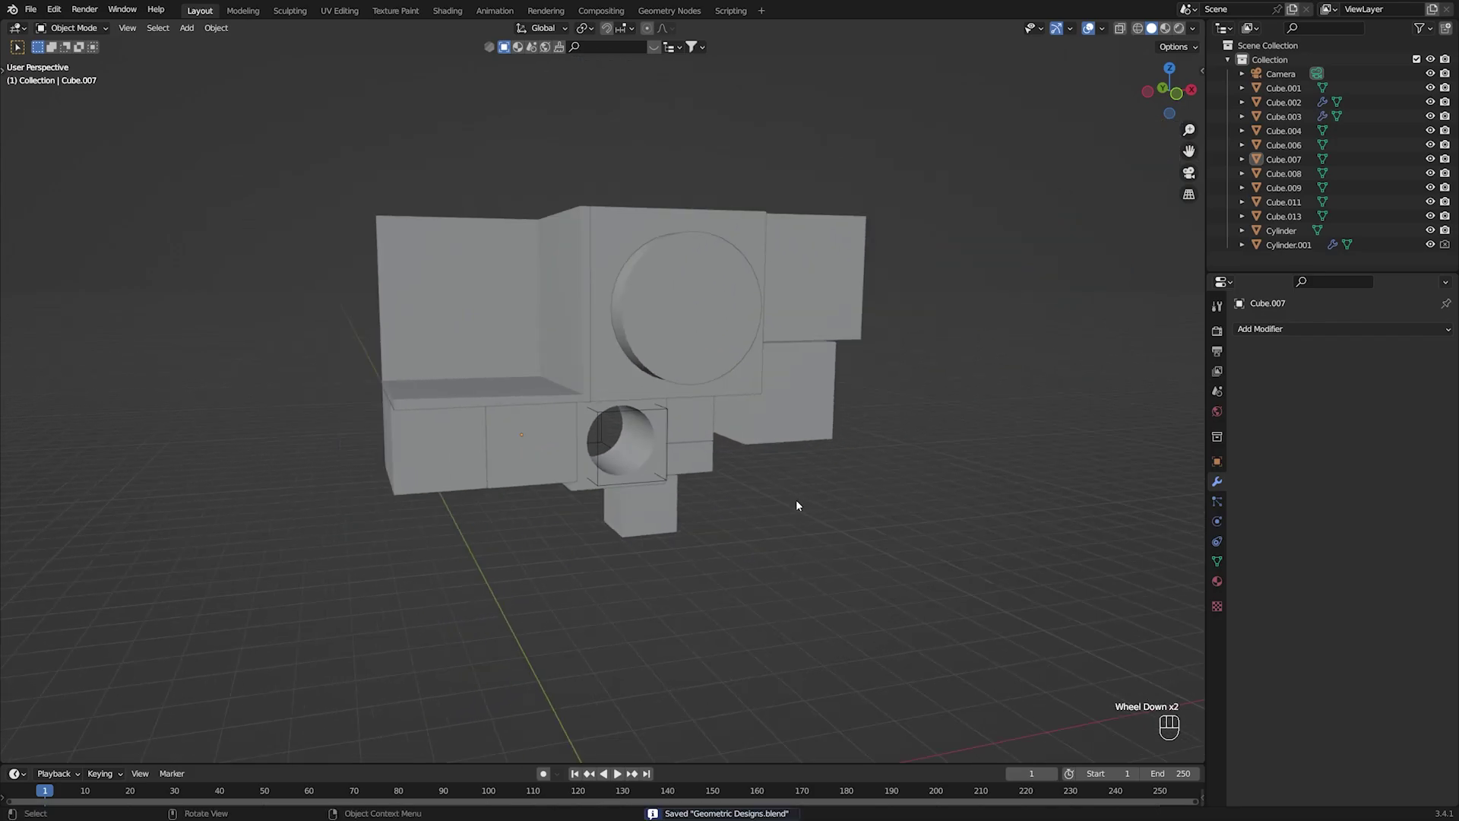
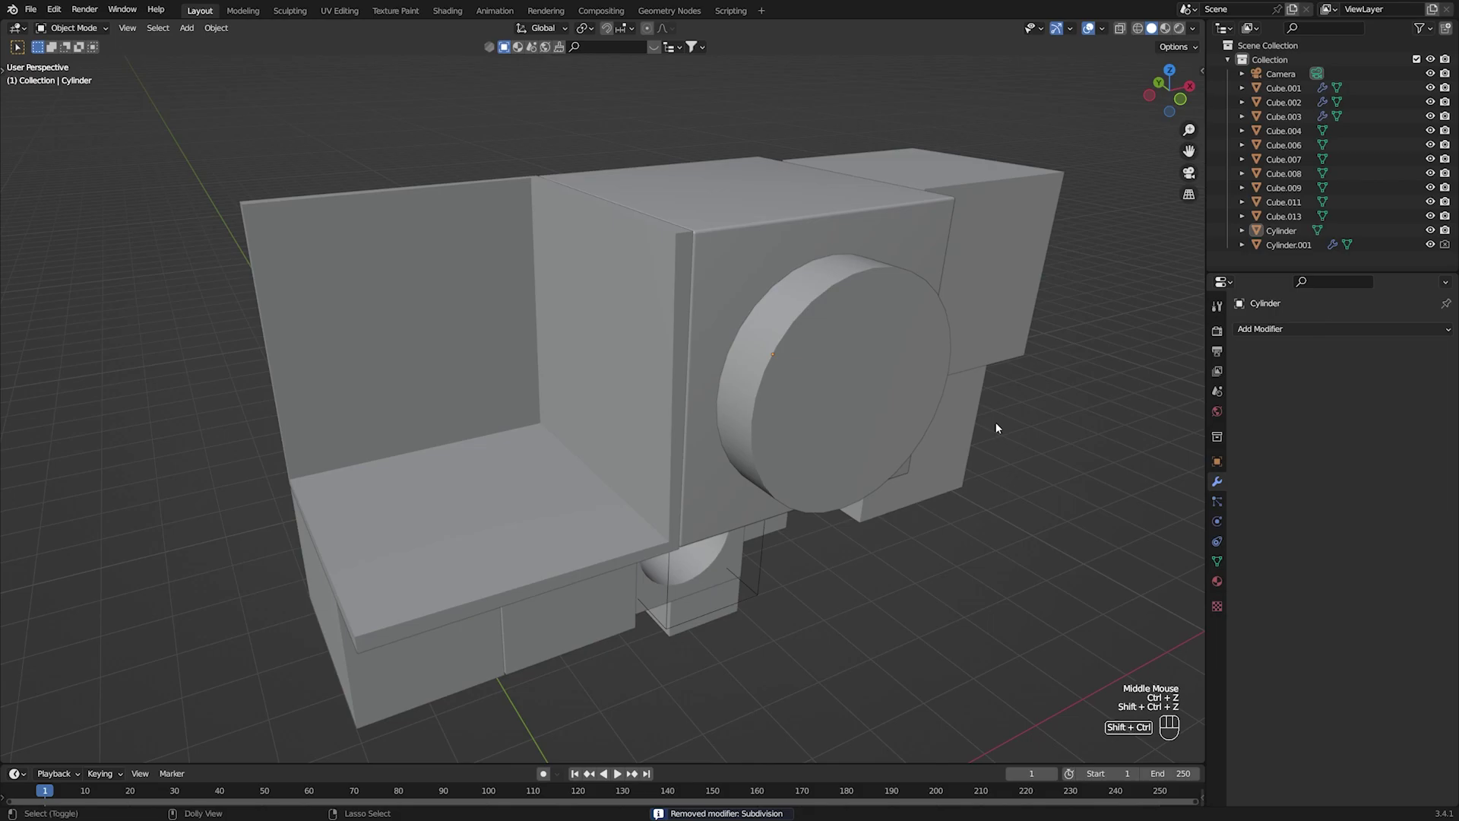
# Remove the Subdivision modifier from the disc cylinder and save the file.
pyautogui.click(1241, 410)
pyautogui.click(1086, 470)
pyautogui.press('ctrl+s')
pyautogui.moveTo(962, 474); pyautogui.dragTo(917, 474)
pyautogui.click(873, 323)
pyautogui.moveTo(812, 379); pyautogui.dragTo(759, 388)
pyautogui.click(1008, 338)
pyautogui.press('ctrl+s')
# Orbit around the blocks and select the cube right of the large cube.
pyautogui.middleClick(786, 393)
pyautogui.scroll(-3)
pyautogui.moveTo(742, 396); pyautogui.dragTo(749, 416)
pyautogui.scroll(3)
pyautogui.click(862, 284)
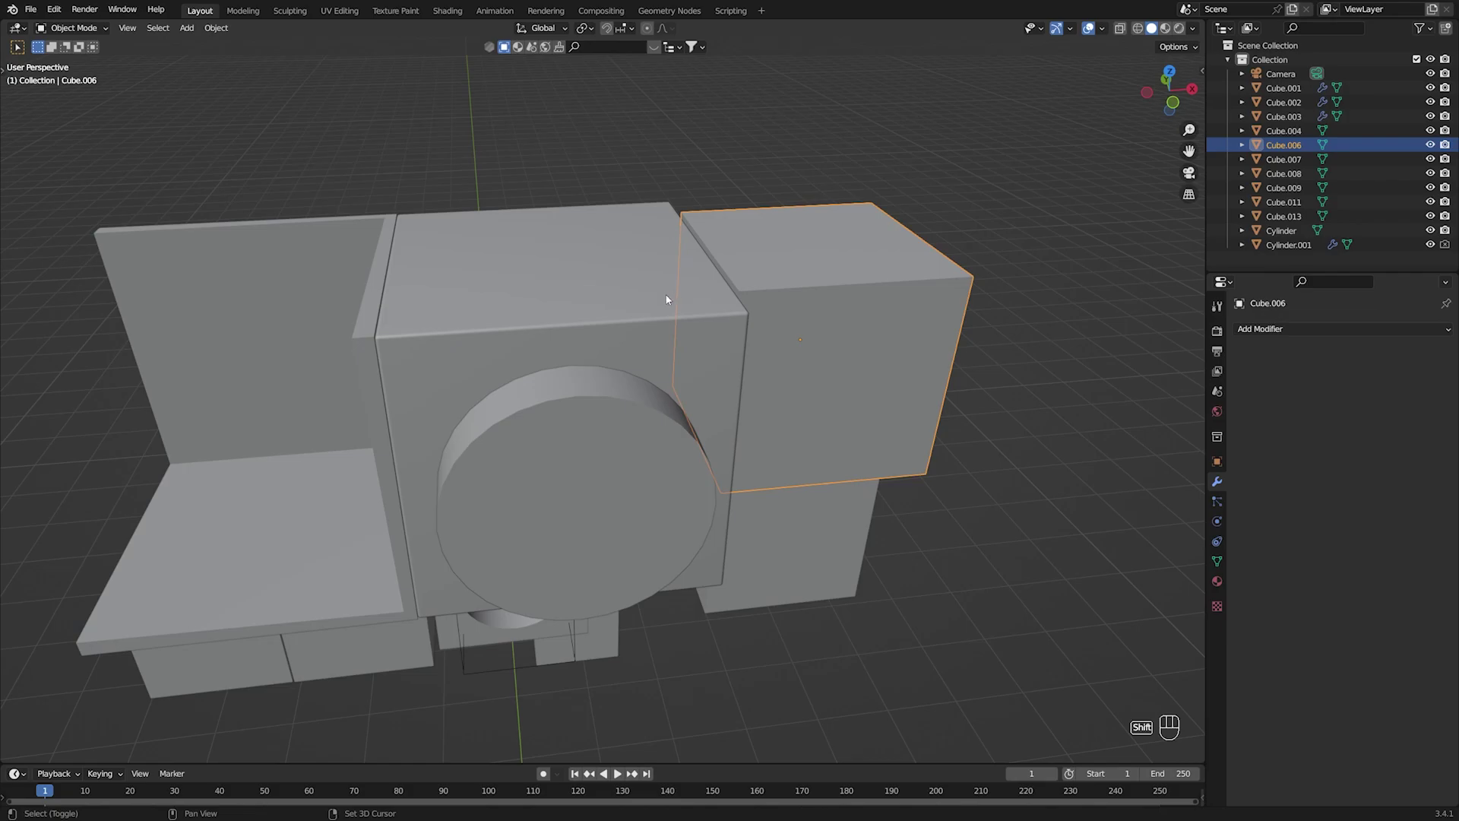
# Copy the large cube's Bevel modifier onto its neighbouring cube via Ctrl+L Copy Modifiers and save.
pyautogui.click(665, 278)
pyautogui.rightClick(665, 281)
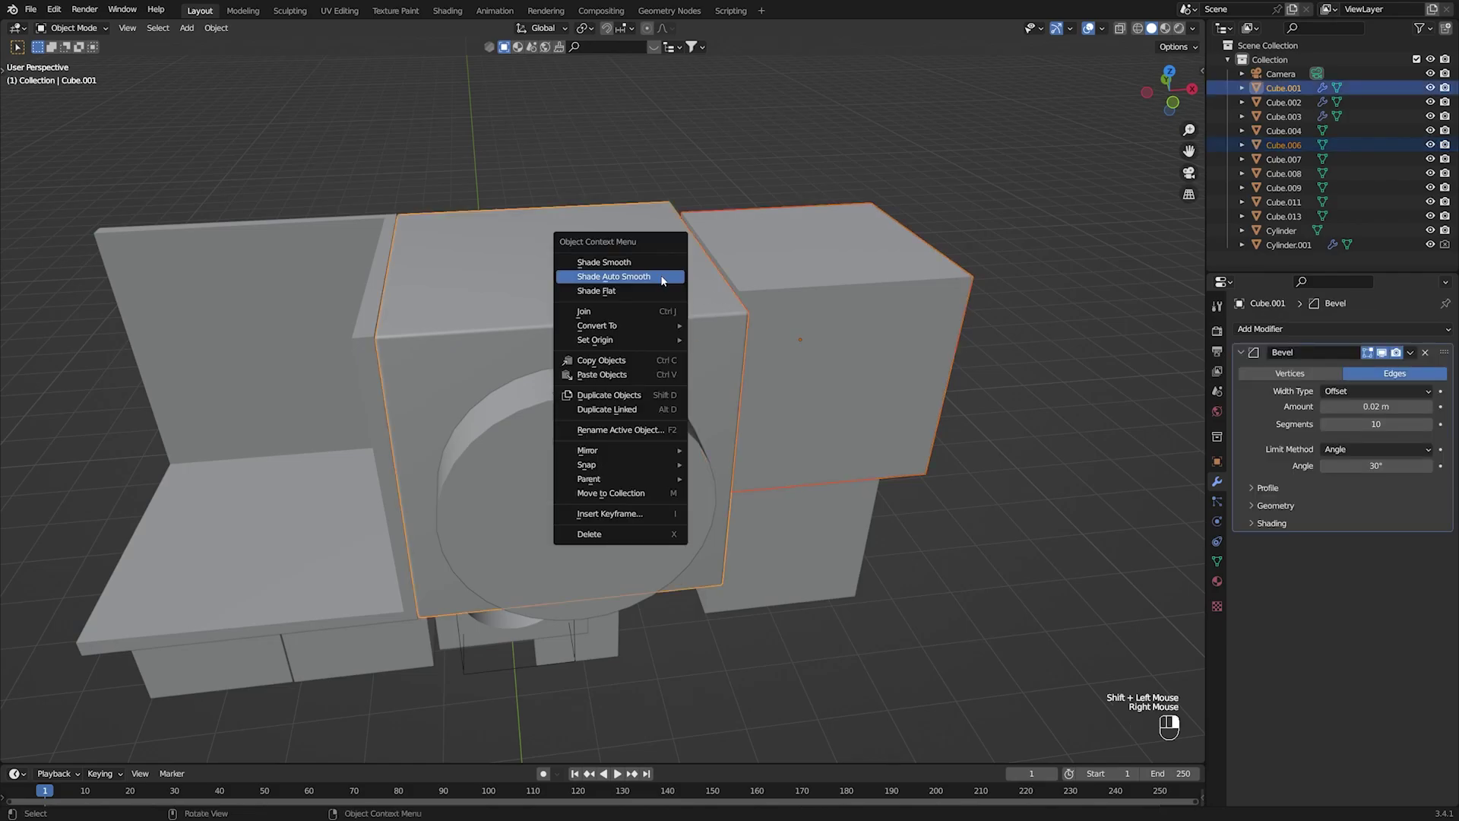
pyautogui.press('ctrl+k')
pyautogui.press('ctrl+l')
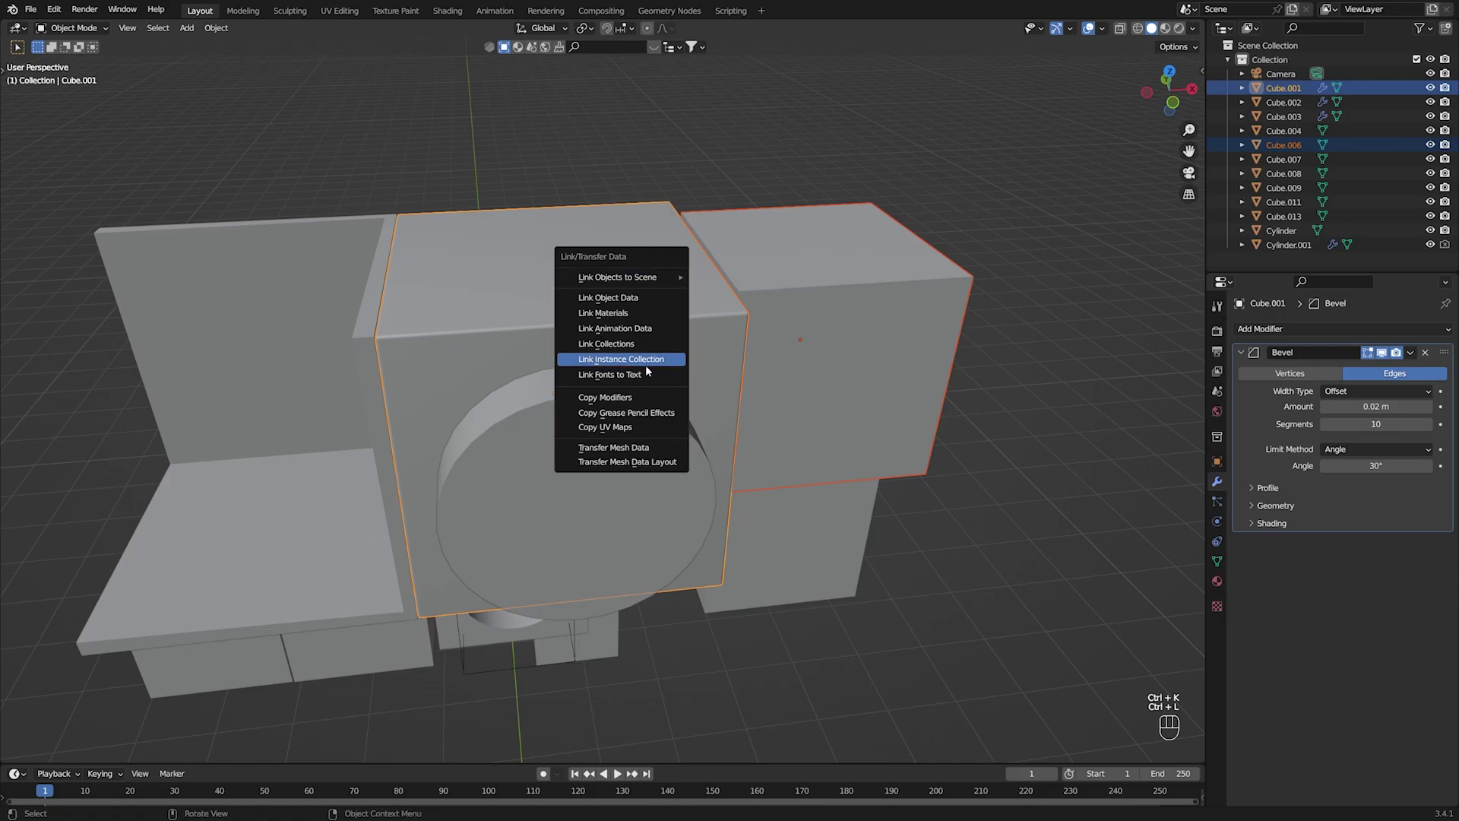
pyautogui.click(850, 332)
pyautogui.rightClick(850, 334)
pyautogui.middleClick(921, 511)
pyautogui.click(928, 520)
pyautogui.moveTo(738, 455); pyautogui.dragTo(748, 535)
pyautogui.press('ctrl+s')
# Copy the bevel from the right-hand beveled cube onto the cube below it using Copy Attributes.
pyautogui.middleClick(716, 478)
pyautogui.moveTo(677, 418); pyautogui.dragTo(620, 275)
pyautogui.moveTo(696, 359); pyautogui.dragTo(686, 328)
pyautogui.moveTo(690, 315); pyautogui.dragTo(716, 394)
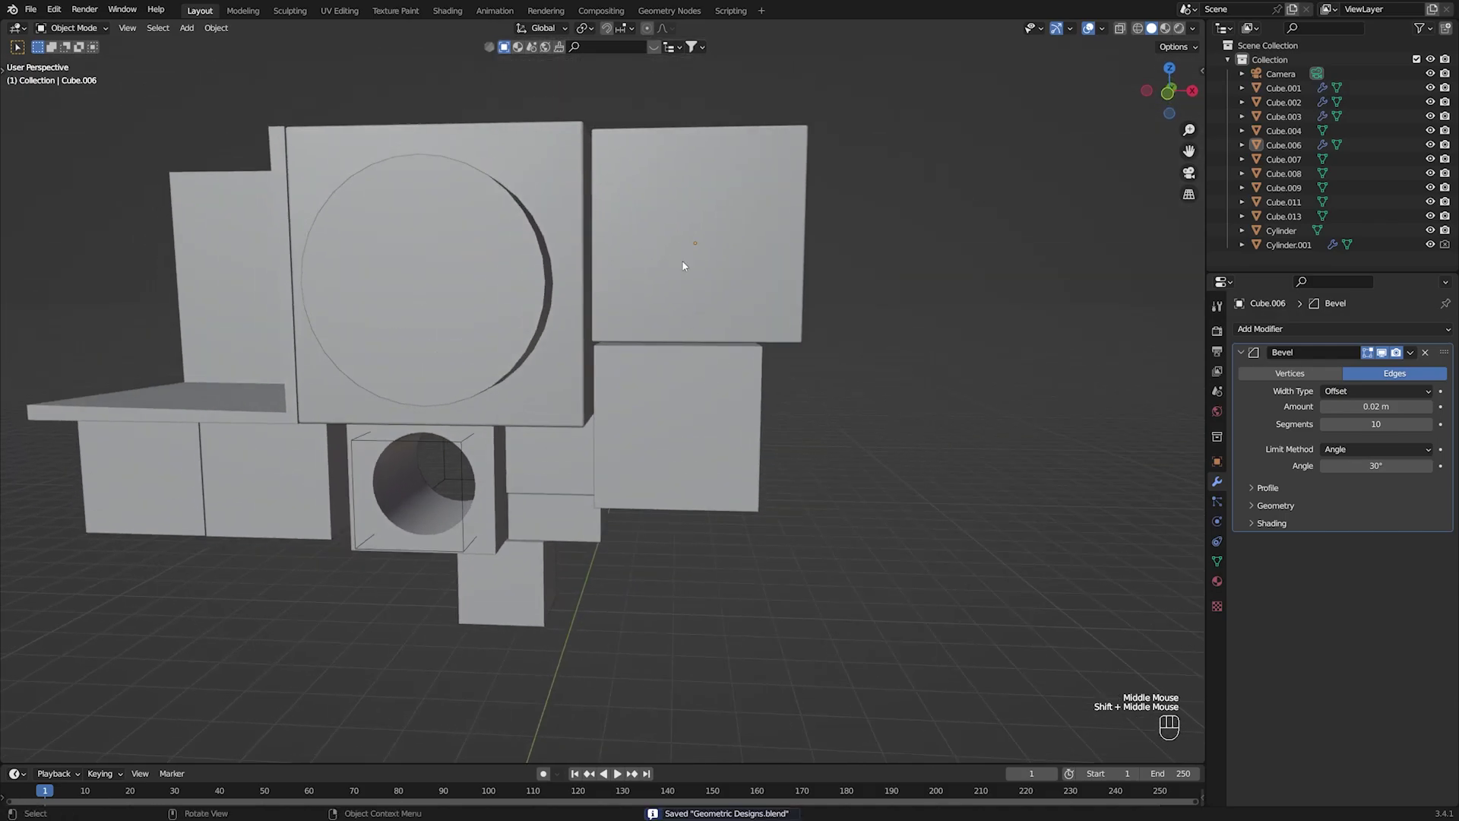
pyautogui.click(741, 274)
pyautogui.click(679, 382)
pyautogui.middleClick(733, 440)
pyautogui.click(740, 351)
pyautogui.press('ctrl+c')
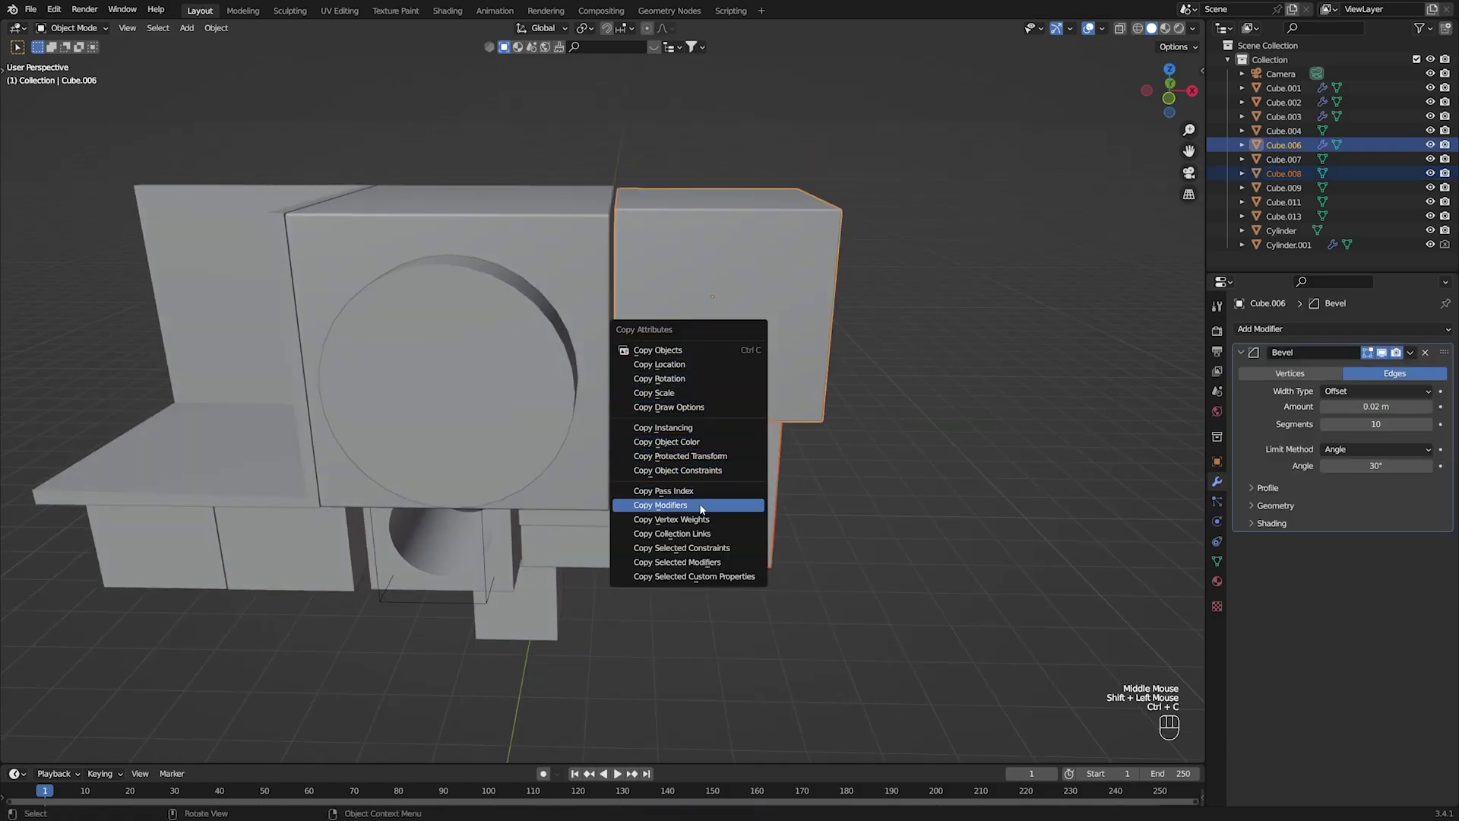
pyautogui.click(927, 528)
# Give the remaining cube and the disc cylinder the same Bevel modifier and save the file.
pyautogui.moveTo(787, 492); pyautogui.dragTo(792, 456)
pyautogui.click(736, 413)
pyautogui.rightClick(737, 415)
pyautogui.middleClick(718, 449)
pyautogui.middleClick(754, 464)
pyautogui.click(831, 496)
pyautogui.press('ctrl+s')
pyautogui.middleClick(776, 465)
pyautogui.click(687, 412)
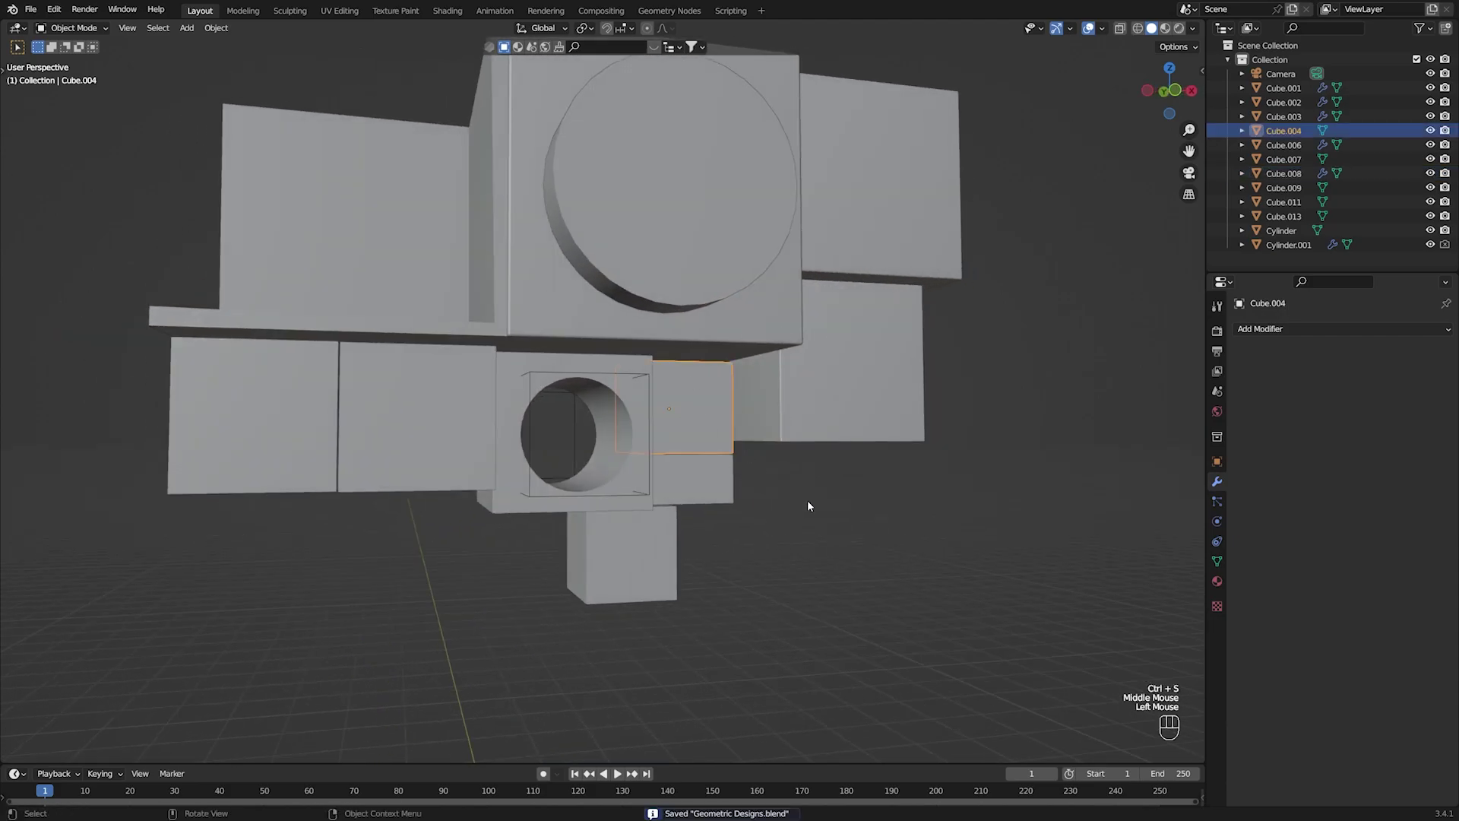
pyautogui.click(939, 617)
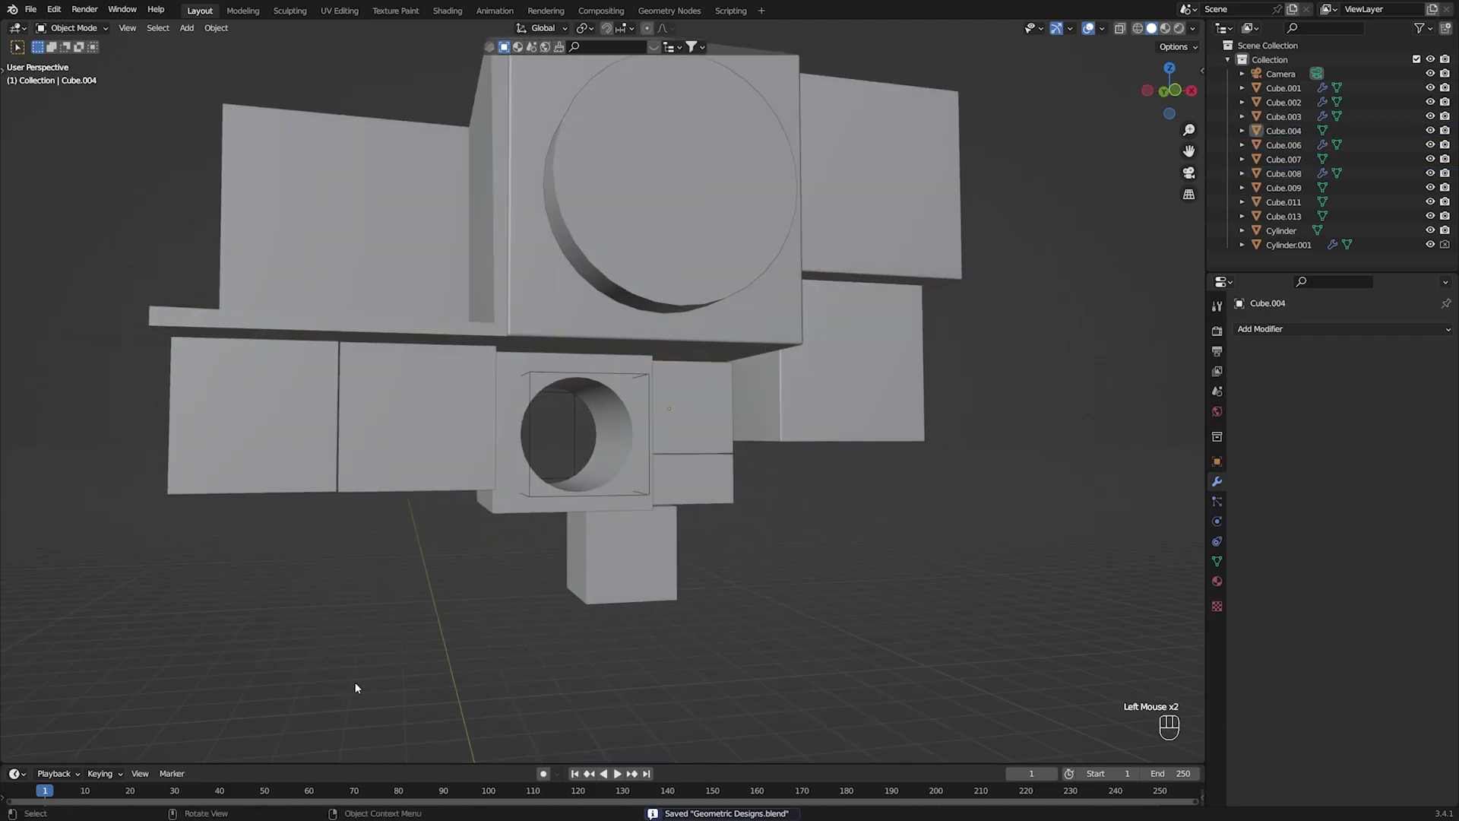
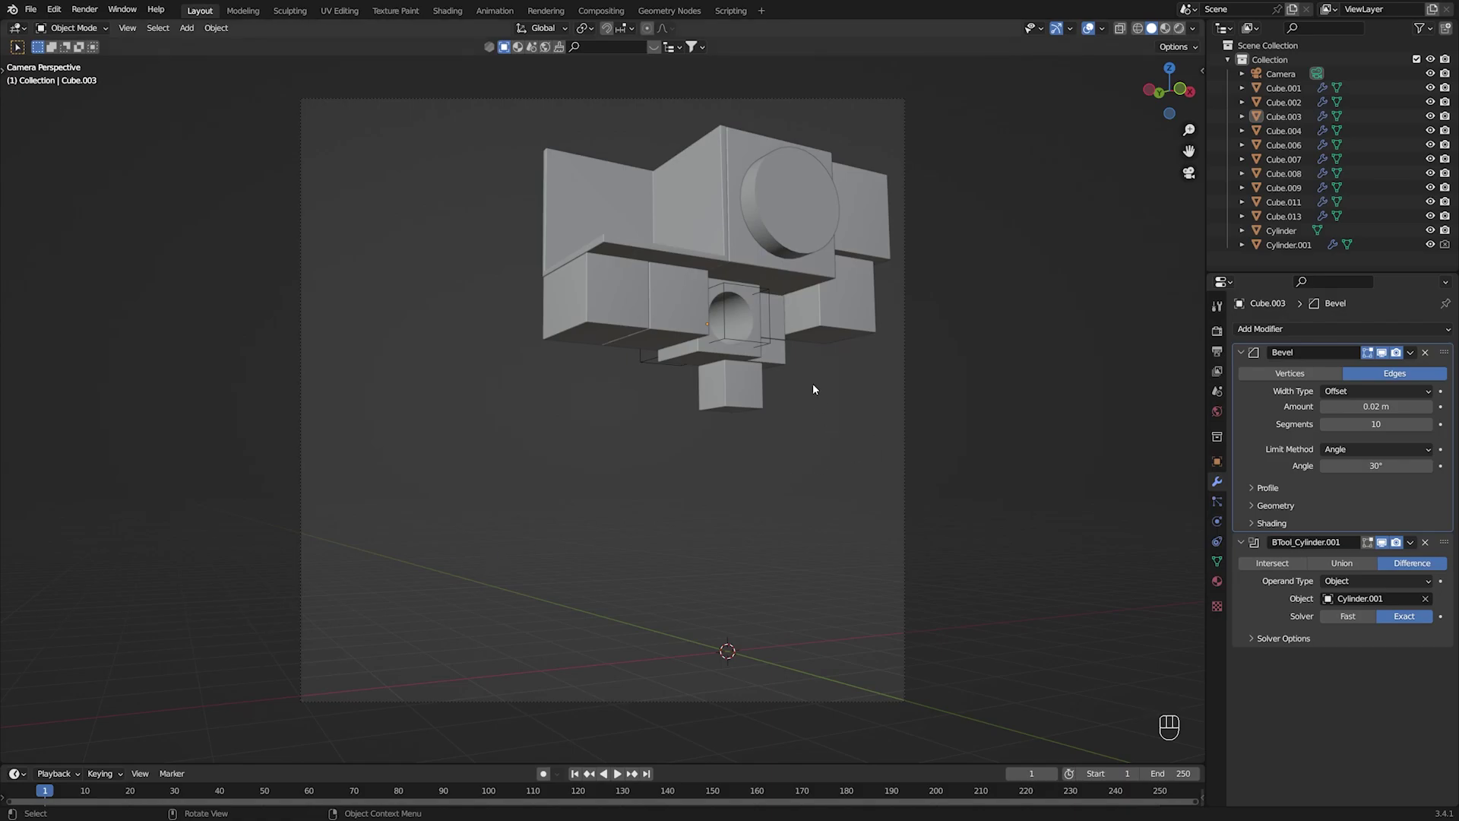
# Orbit around the blocks to check the copied bevels.
pyautogui.moveTo(709, 438); pyautogui.dragTo(687, 502)
pyautogui.scroll(3)
pyautogui.scroll(-3)
pyautogui.scroll(3)
pyautogui.moveTo(705, 480); pyautogui.dragTo(677, 485)
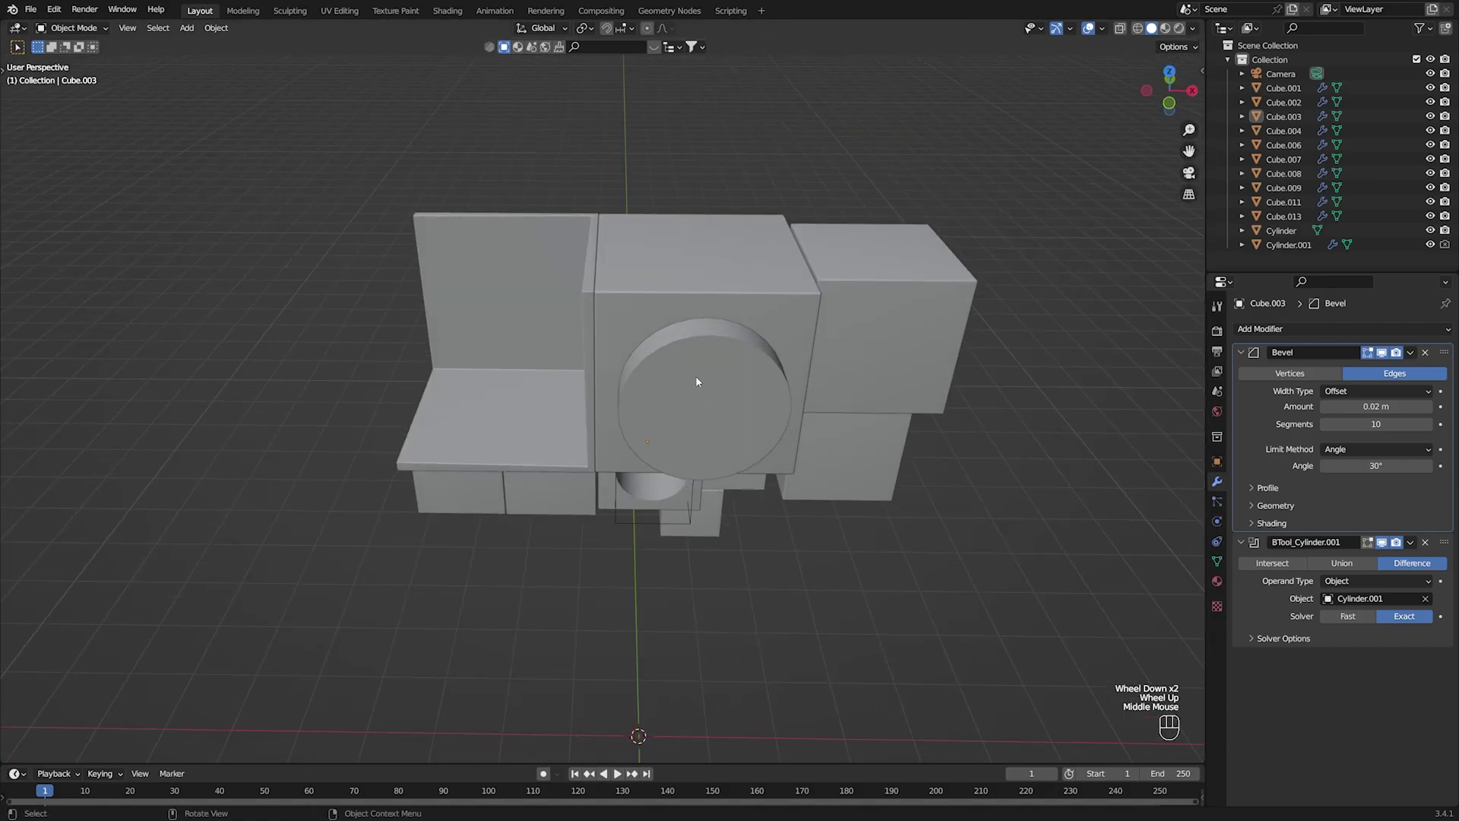
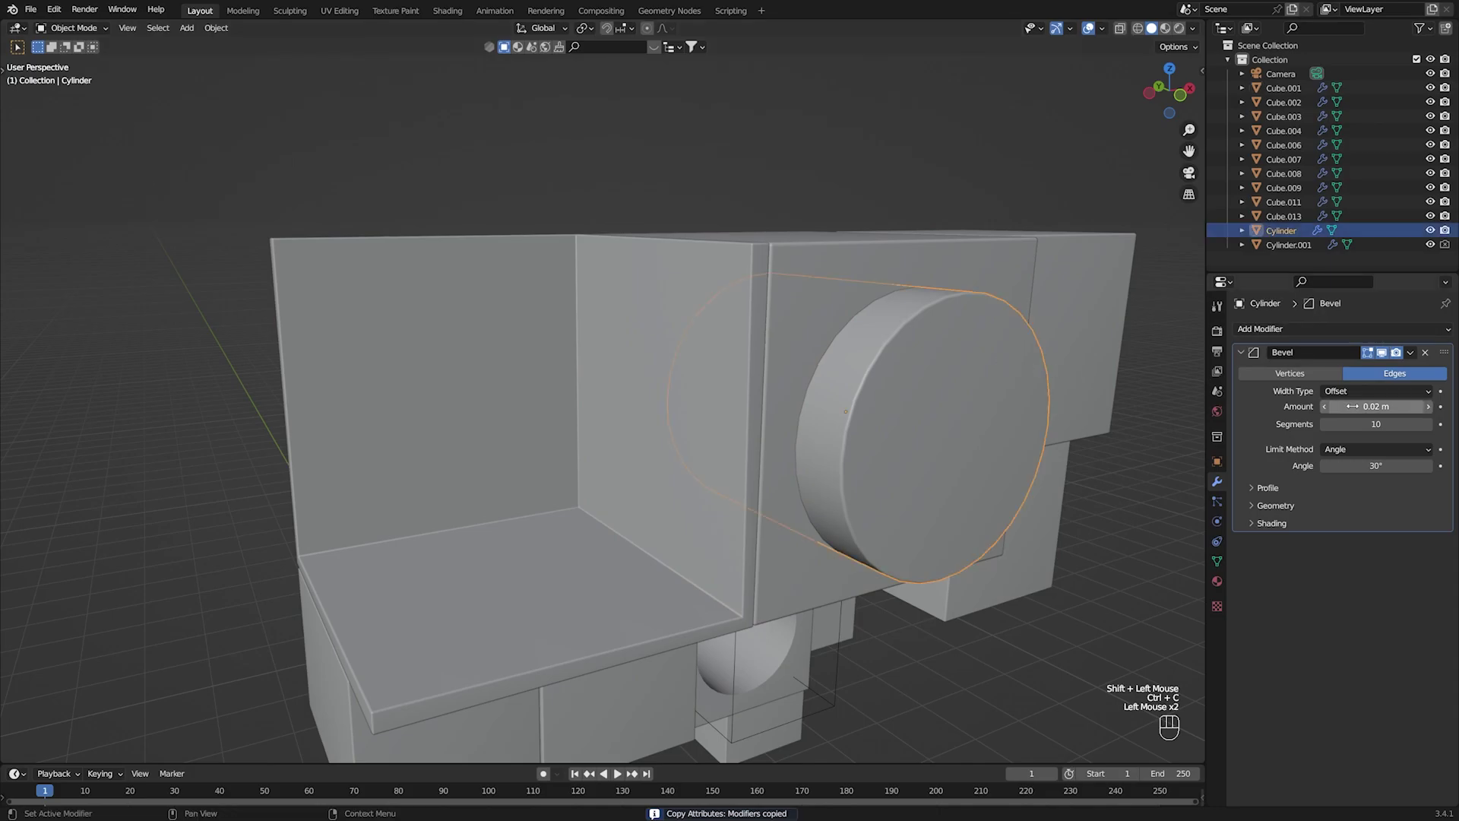
# Add Subdivision smoothing to the disc cylinder so its edges round off, and save.
pyautogui.rightClick(976, 368)
pyautogui.click(1313, 337)
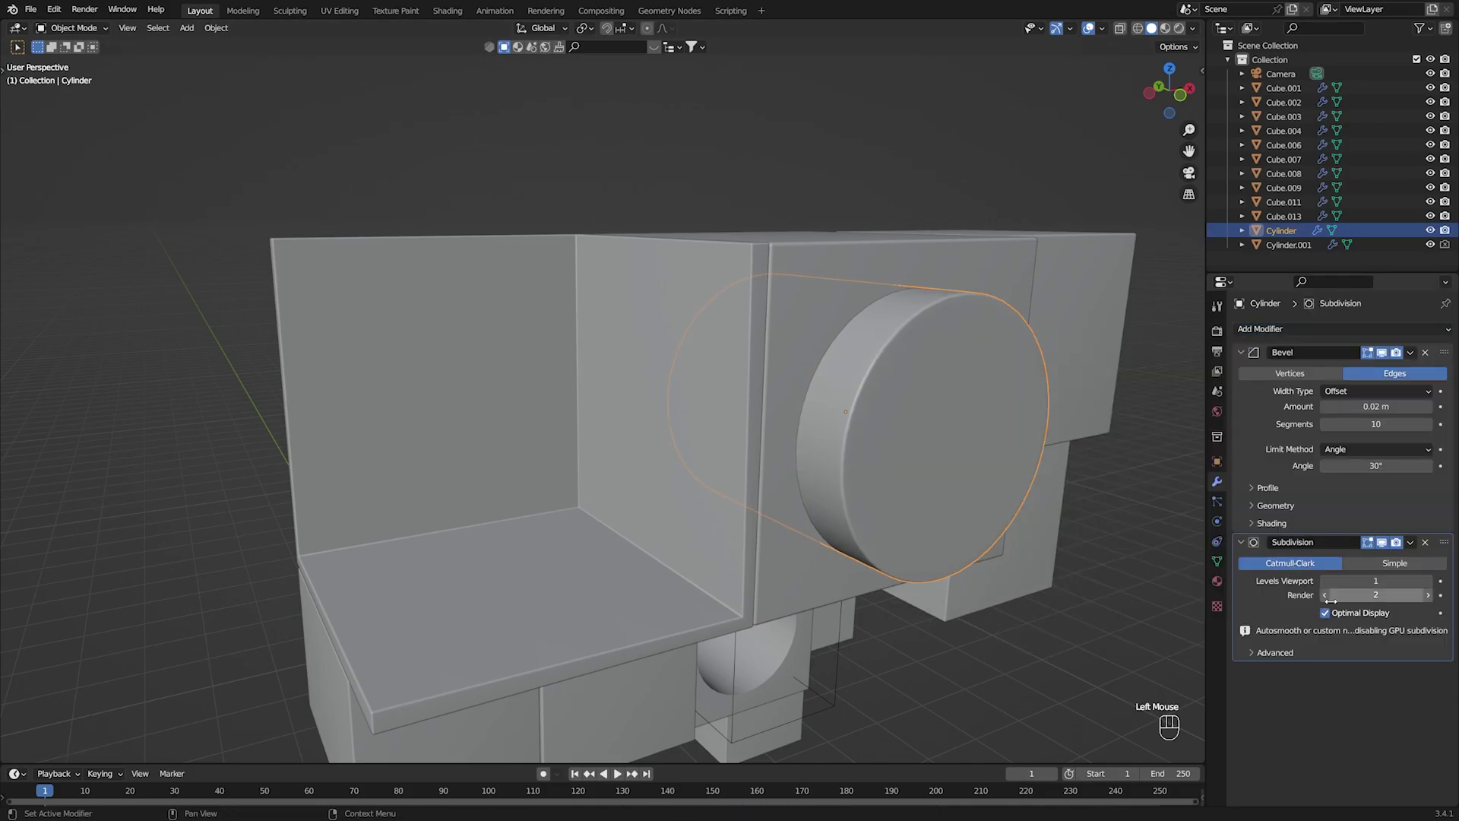
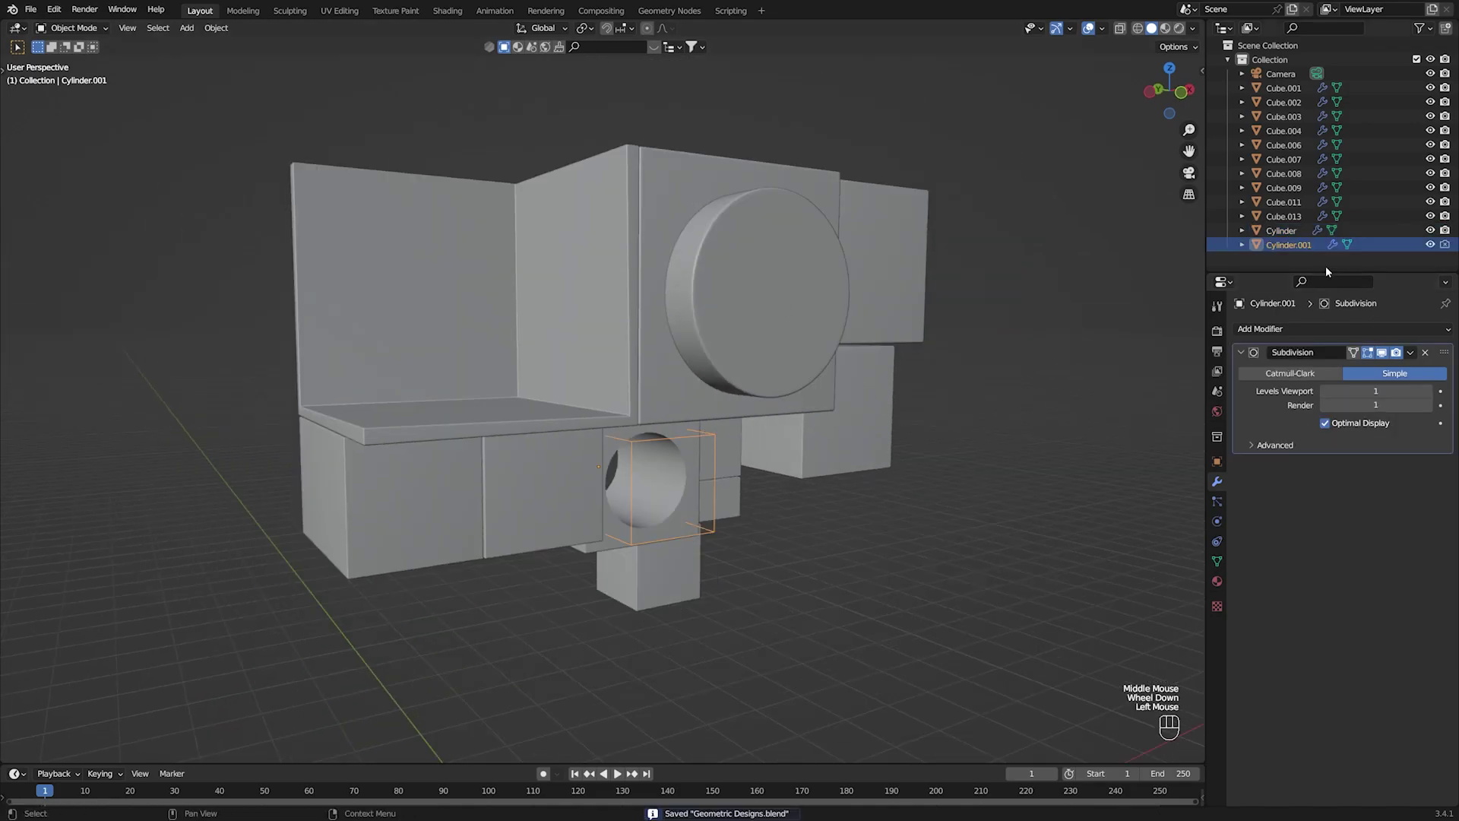
pyautogui.moveTo(1297, 337); pyautogui.dragTo(1179, 393)
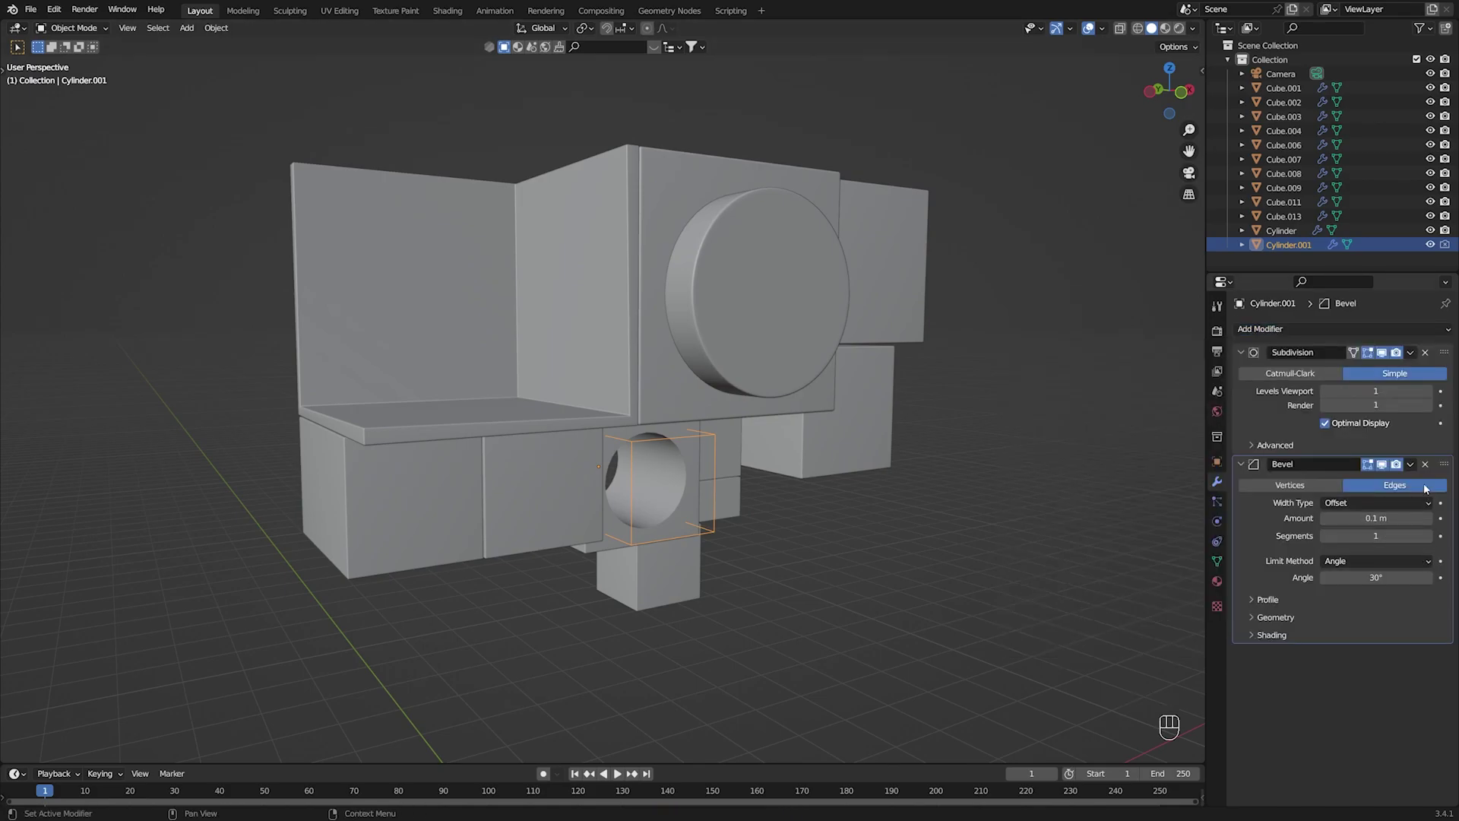
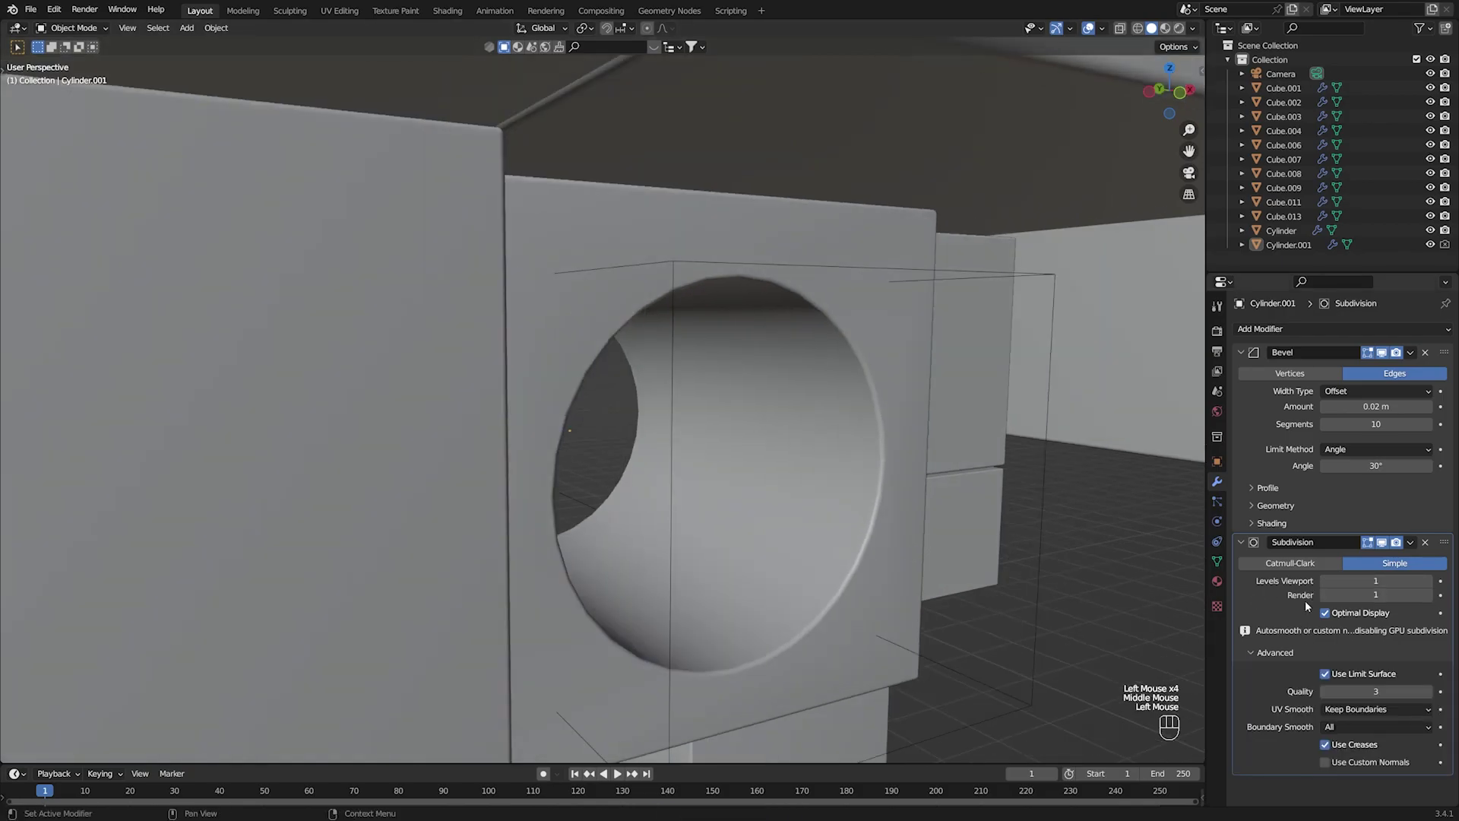
pyautogui.press('x')
pyautogui.click(1085, 622)
pyautogui.press('ctrl+s')
# Give the round-hole cylinder a 0.02 m, 10-segment edge Bevel without Subdivision and save.
pyautogui.click(1089, 597)
pyautogui.scroll(-3)
pyautogui.moveTo(908, 531); pyautogui.dragTo(937, 515)
pyautogui.press('KP_0')
pyautogui.click(805, 382)
pyautogui.press('ctrl+s')
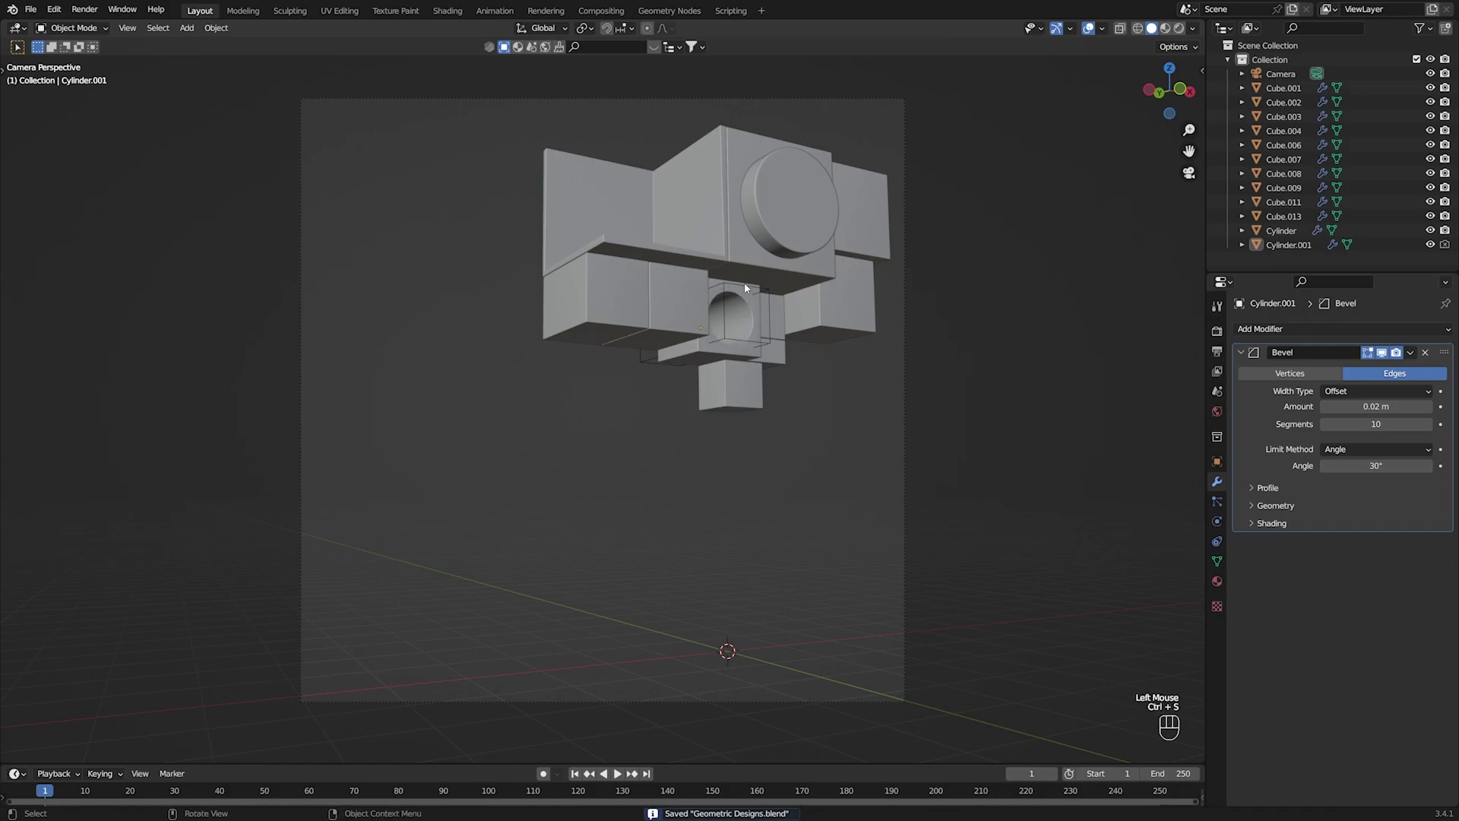
# Split the viewport so the camera view shows in Solid and in Rendered shading side by side.
pyautogui.click(1022, 434)
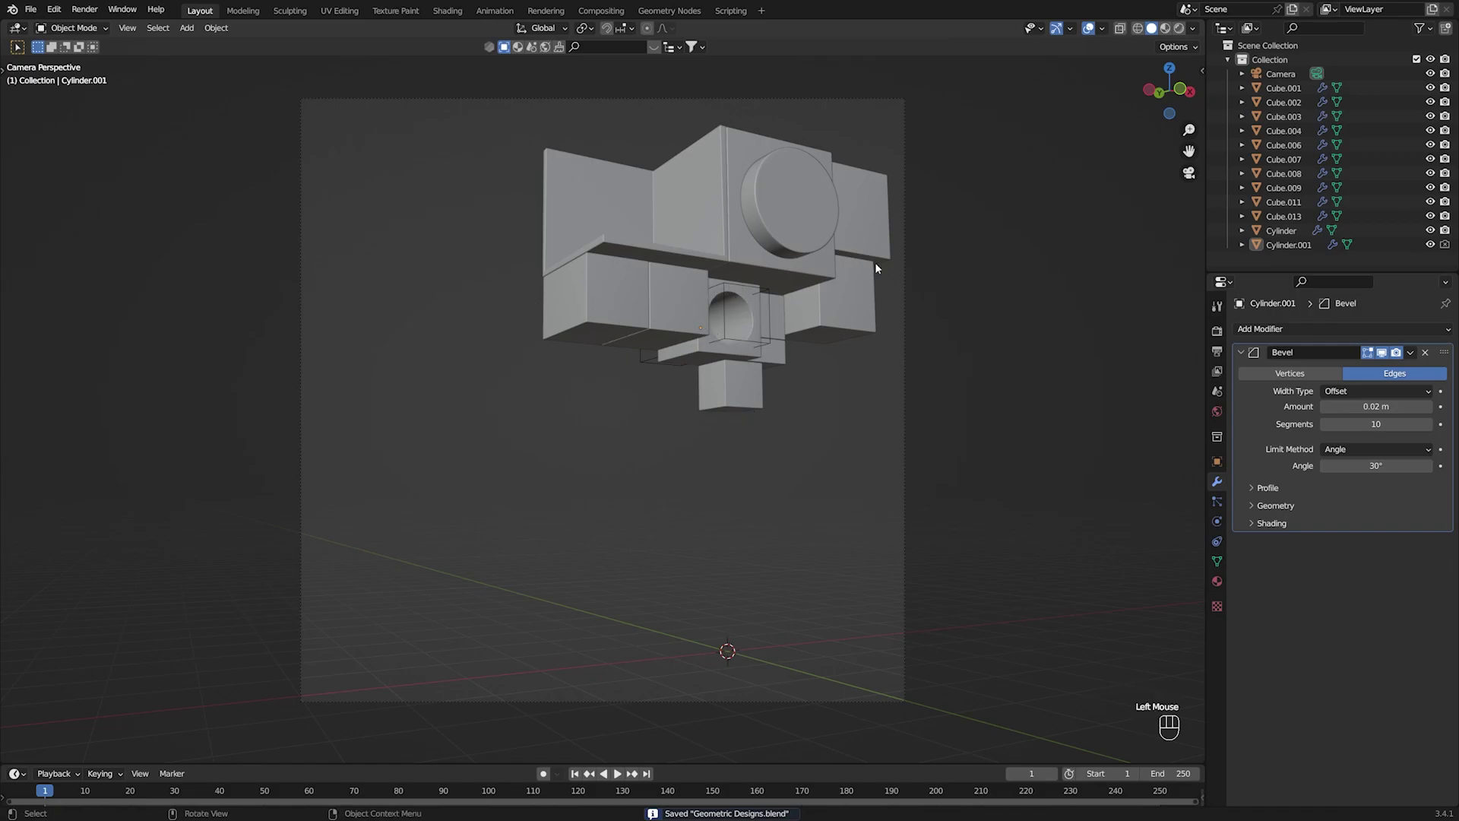
pyautogui.click(349, 511)
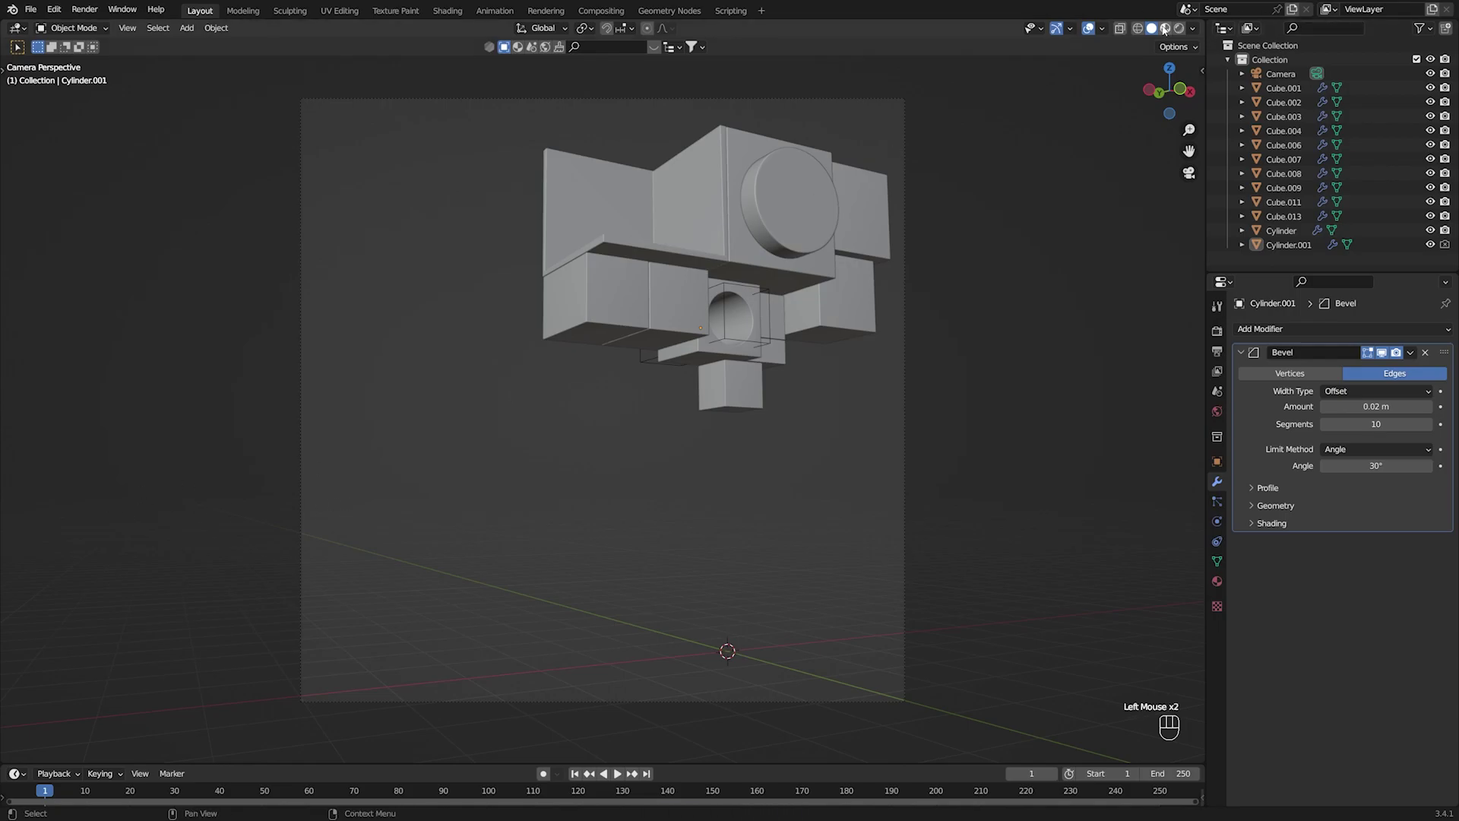
pyautogui.click(1038, 77)
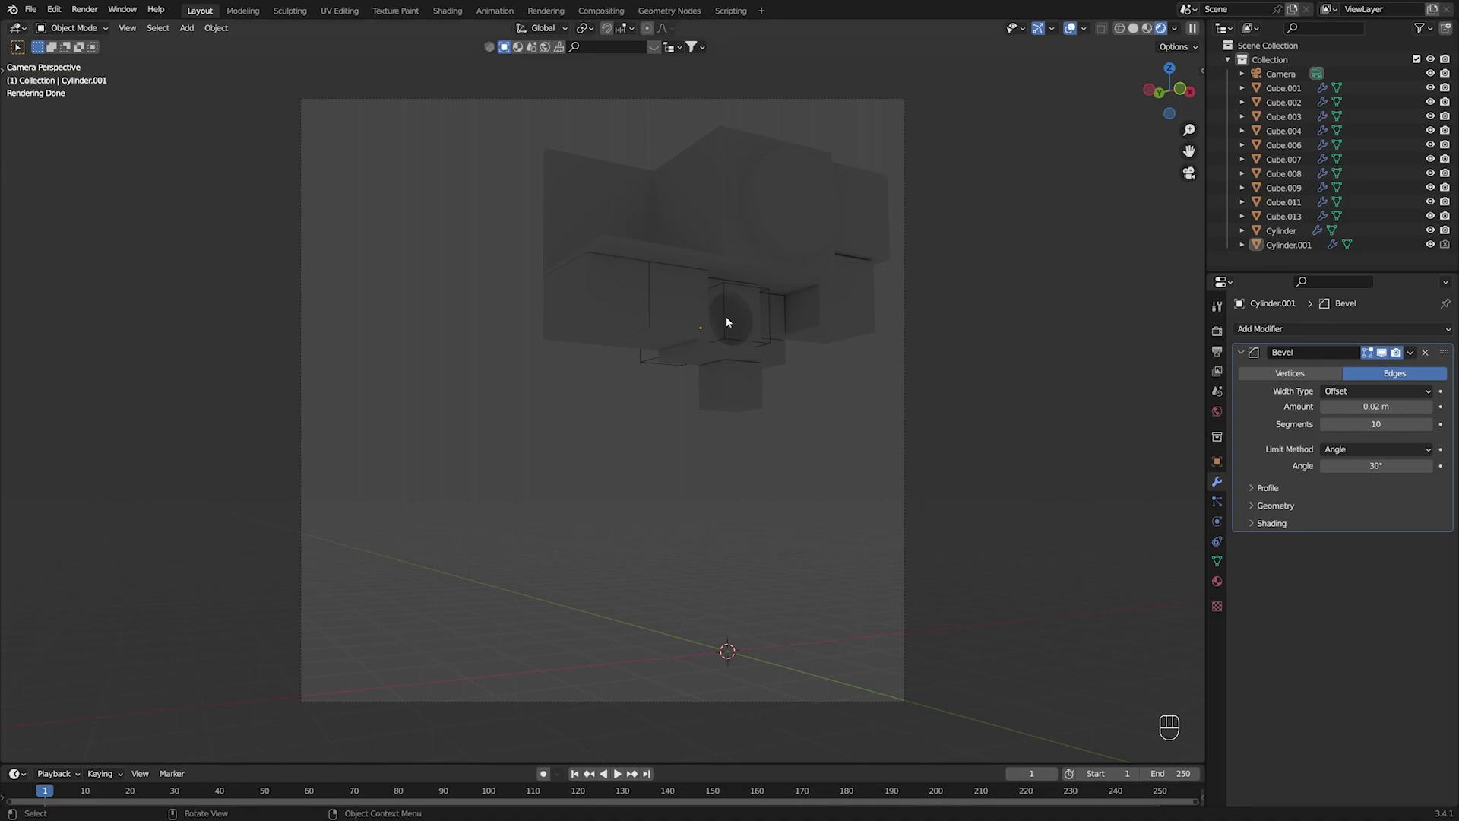
# Select all the blocks, enlarge them slightly and shift them within the camera frame.
pyautogui.moveTo(493, 155); pyautogui.dragTo(892, 475)
pyautogui.press('s')
pyautogui.press('g')
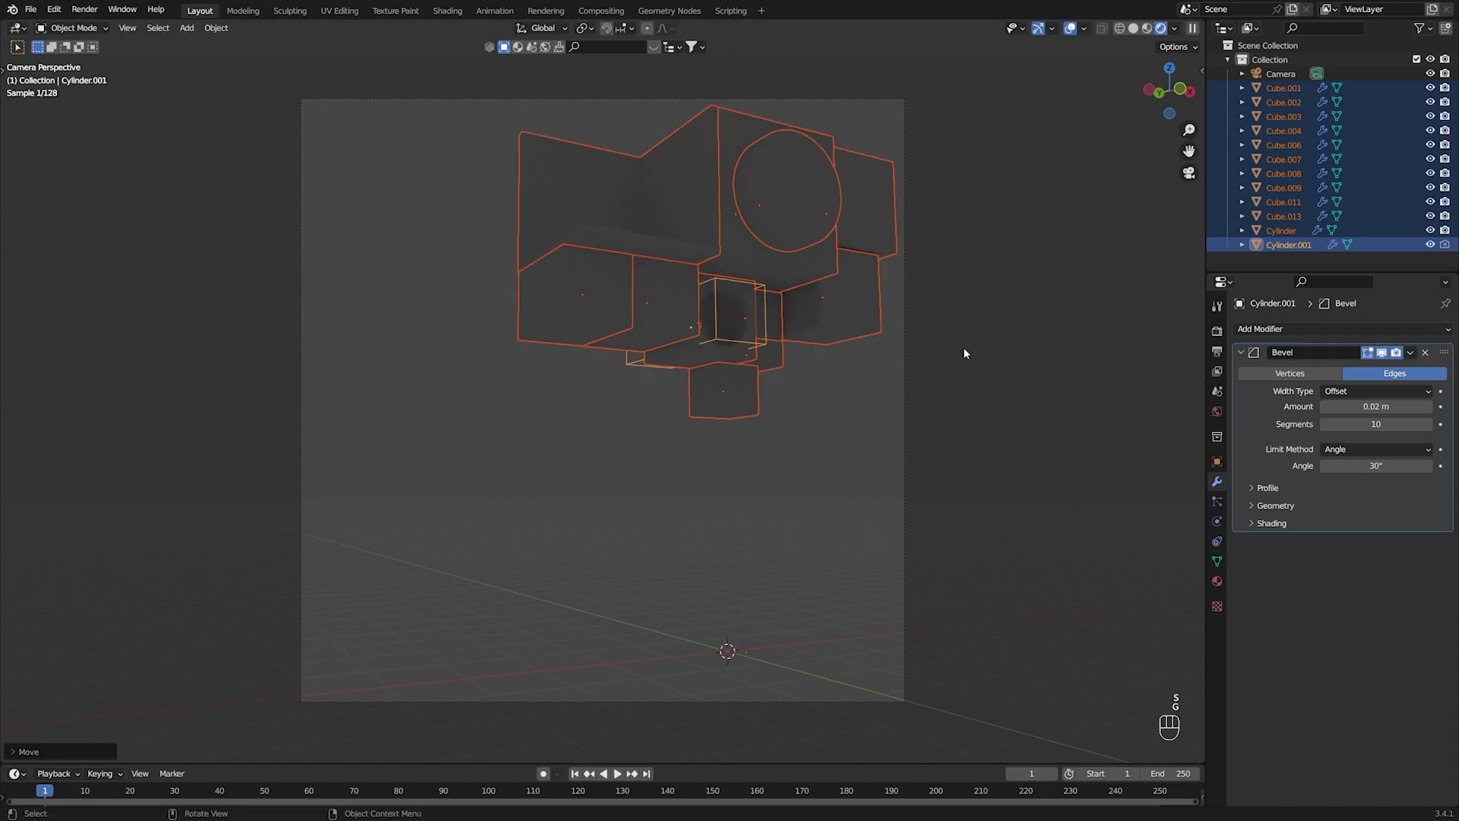
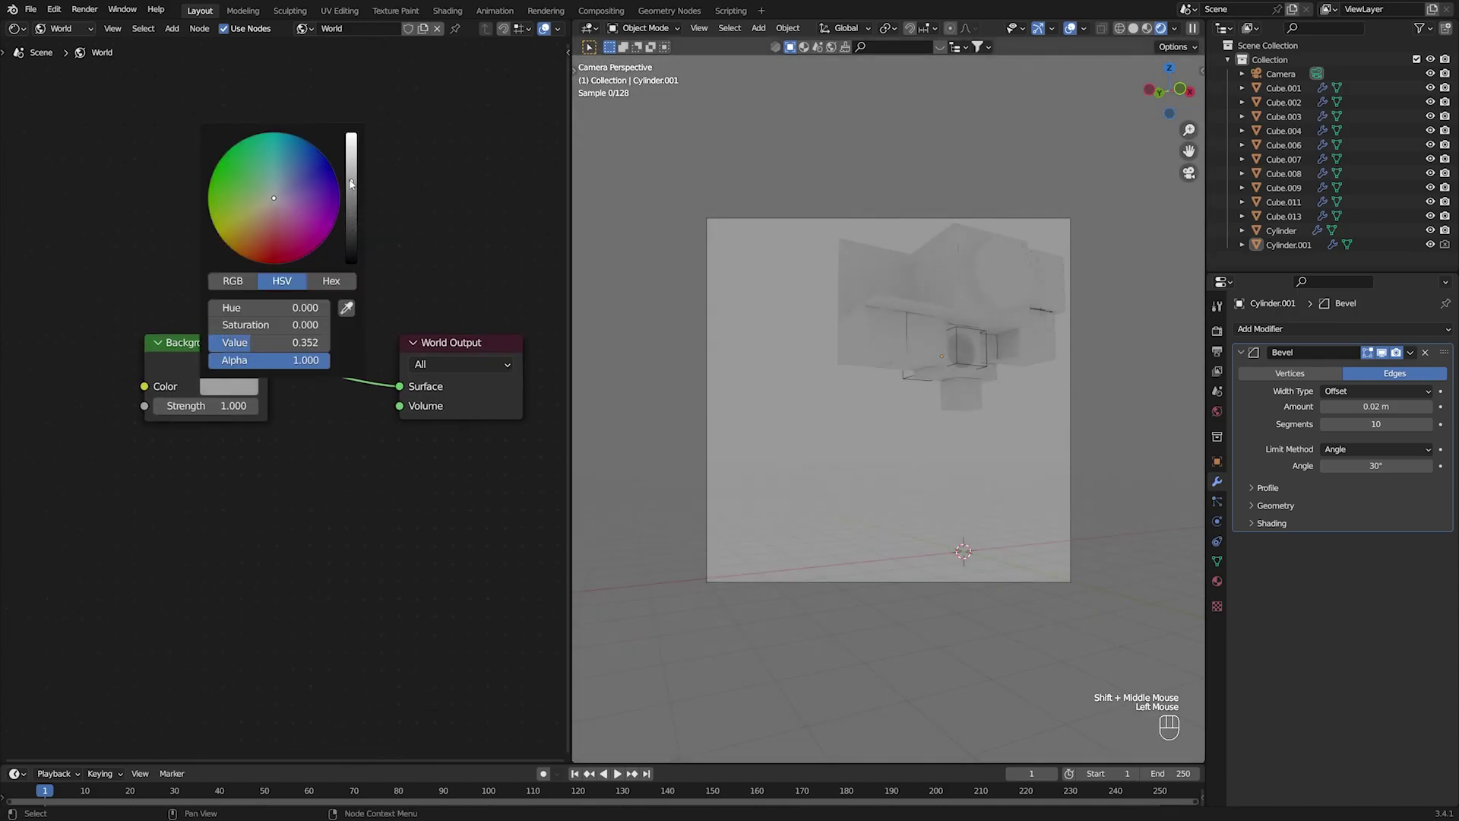
# Add an Area light above the cubes with Ellipse shape and 2000 W power.
pyautogui.scroll(3)
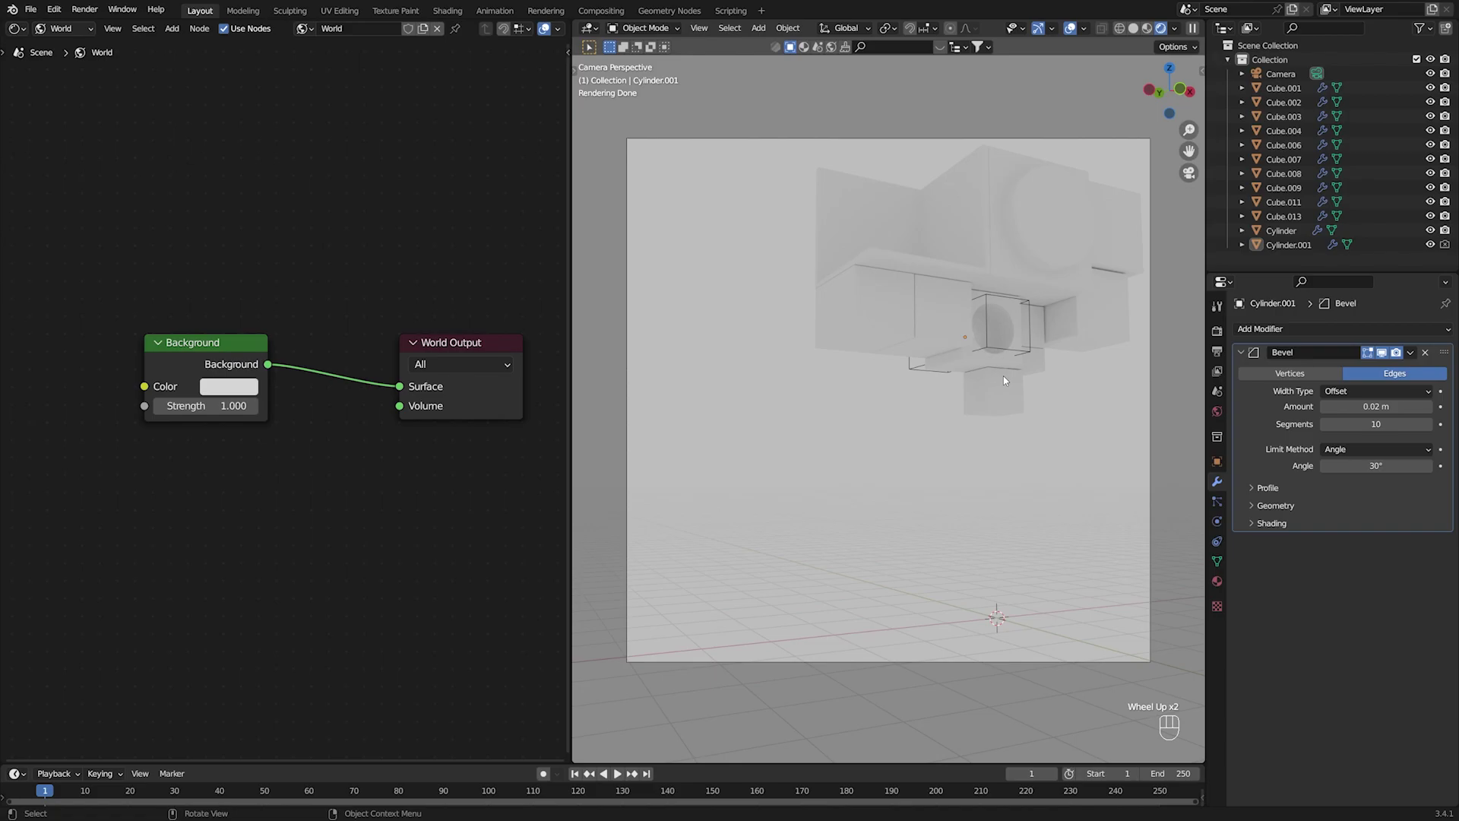
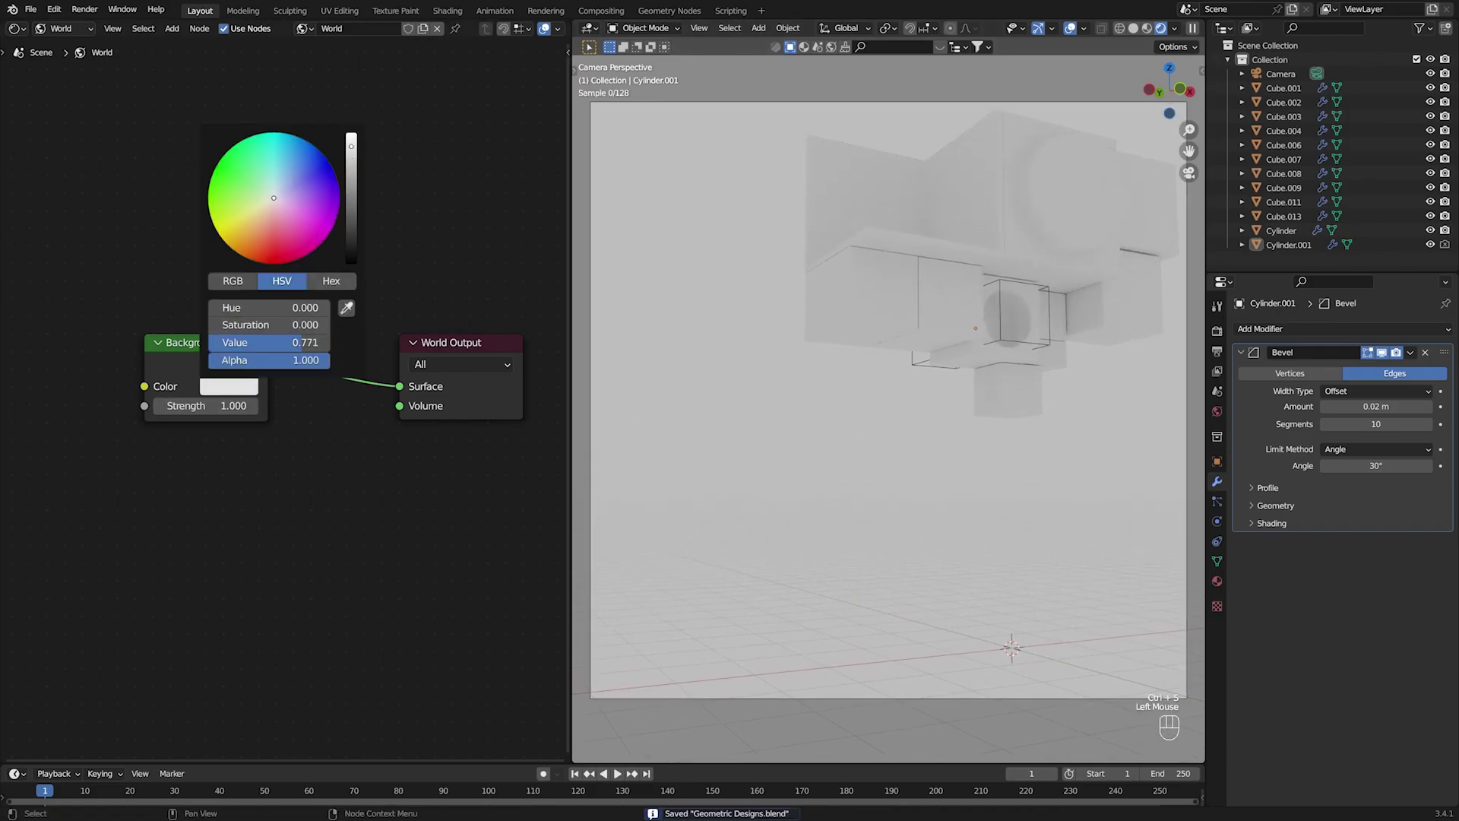
pyautogui.click(450, 198)
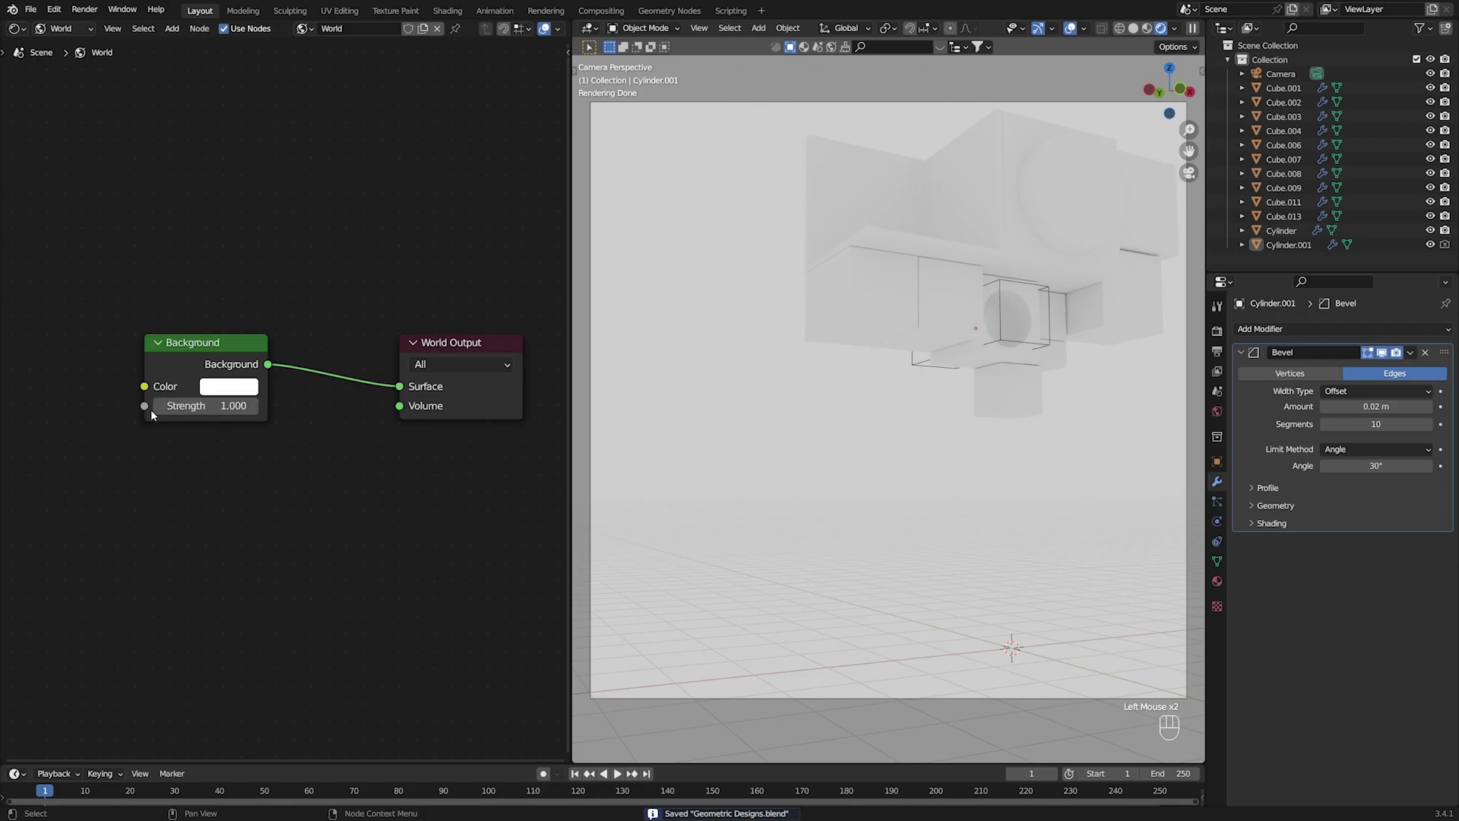
pyautogui.click(162, 412)
pyautogui.click(162, 412)
pyautogui.click(769, 350)
# Make the World background a brighter white at strength 0.8 and save.
pyautogui.press('ctrl+s')
pyautogui.click(721, 290)
pyautogui.press('ctrl+b')
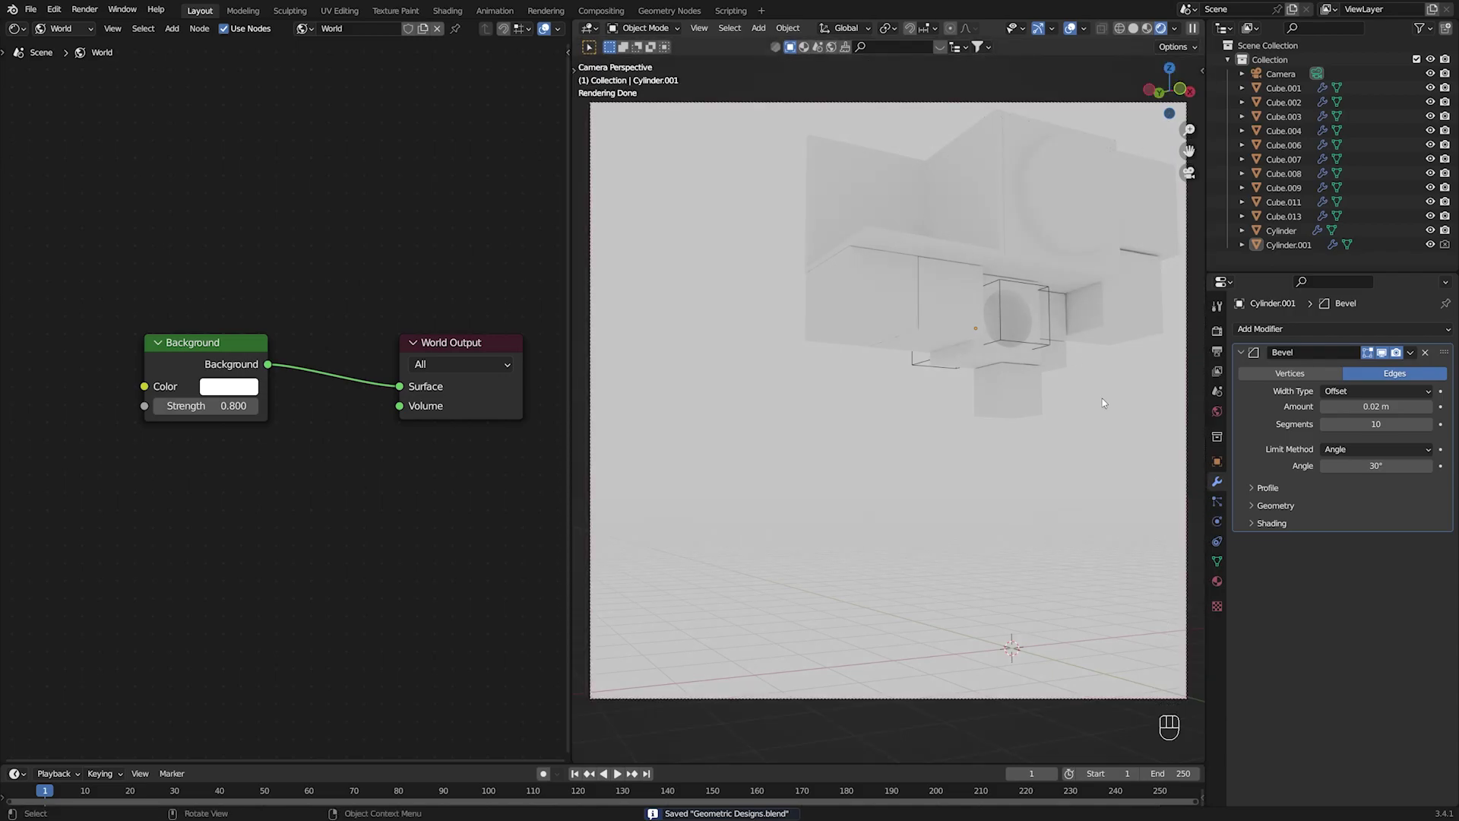
pyautogui.click(899, 474)
pyautogui.press('ctrl+s')
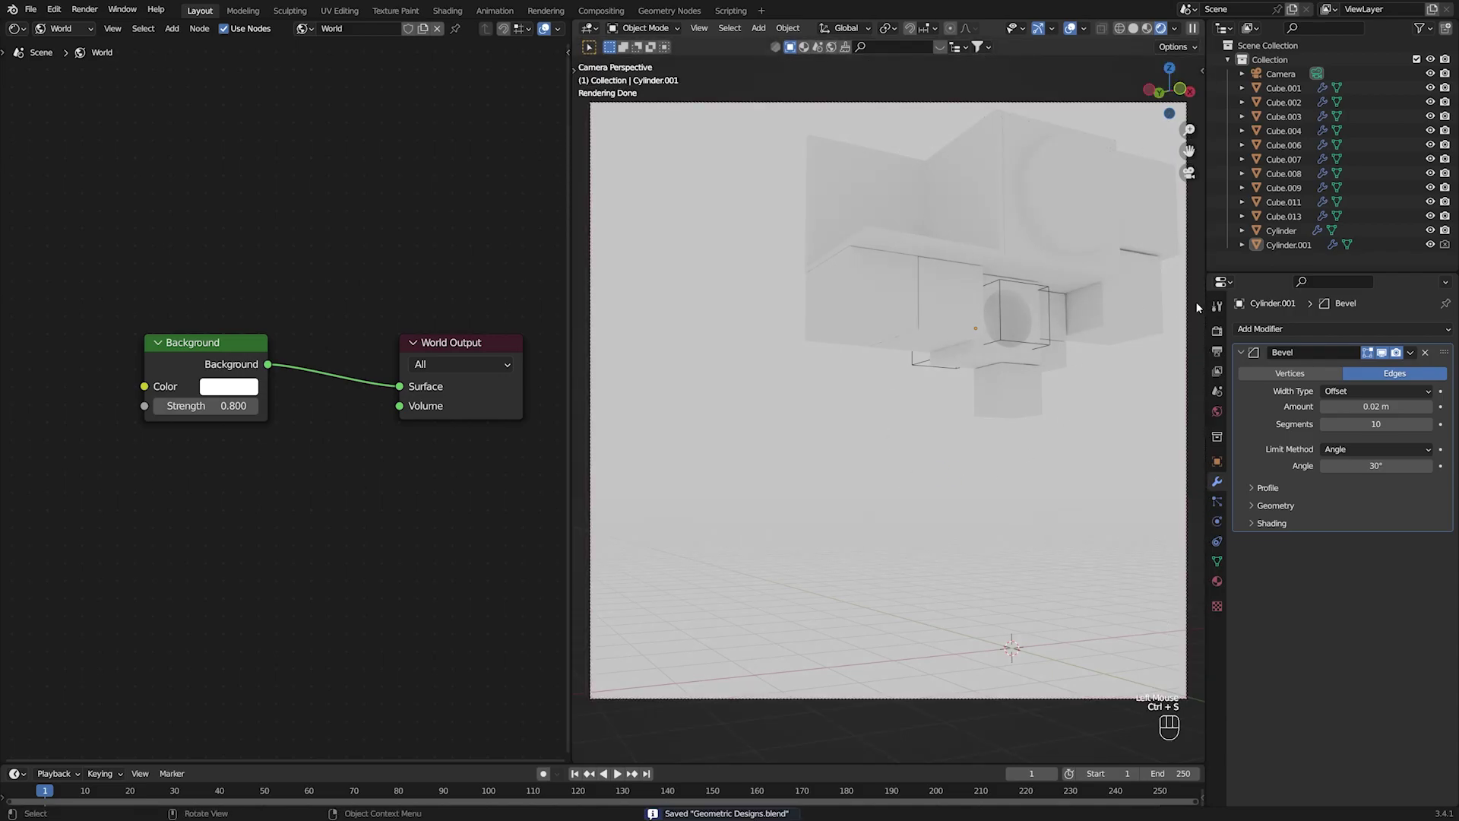
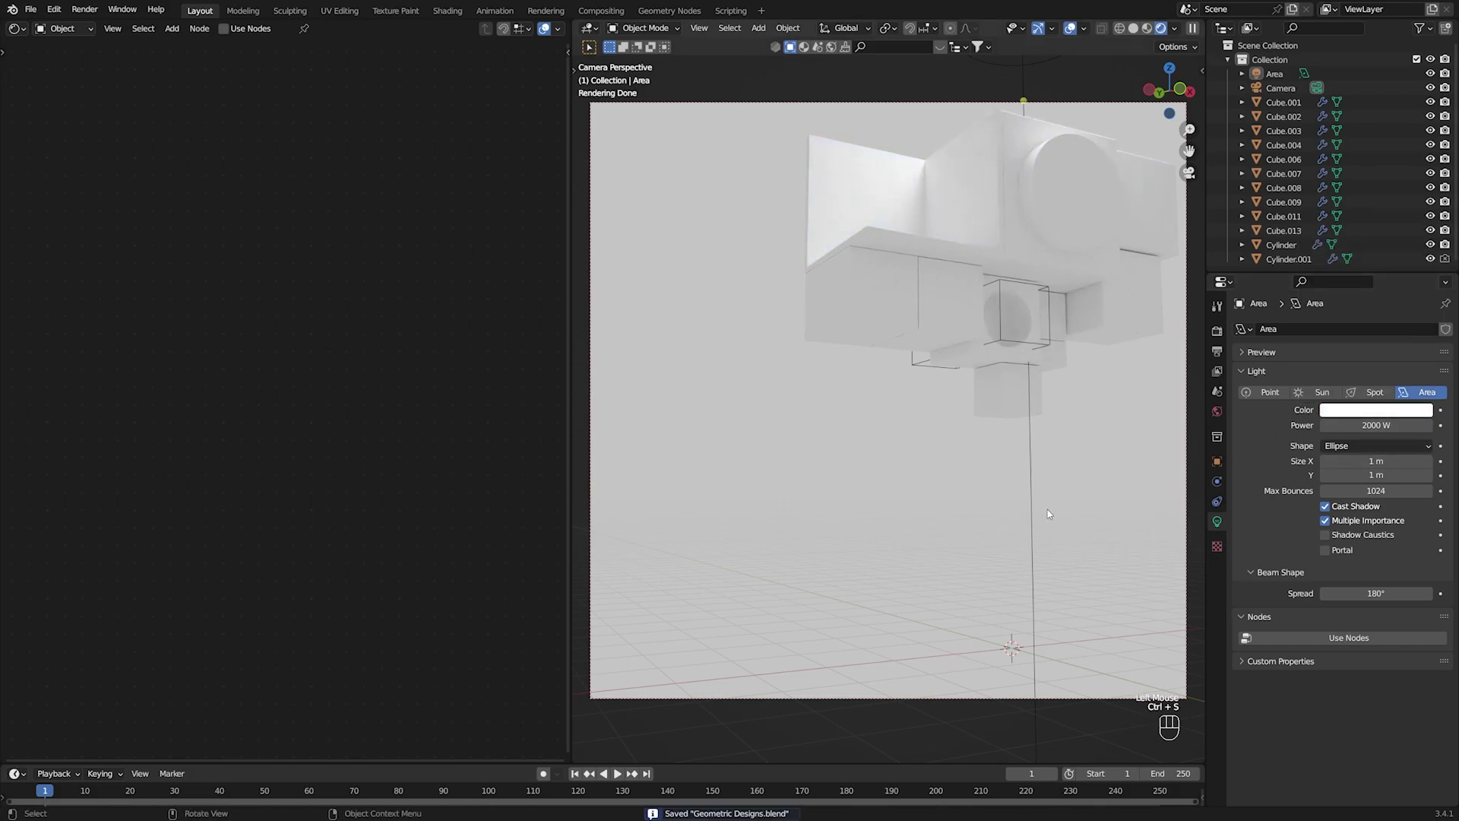
# Keep the area light's colour white, save, and leave the camera for a front view.
pyautogui.click(1097, 494)
pyautogui.press('ctrl+s')
pyautogui.middleClick(1008, 398)
pyautogui.scroll(-3)
pyautogui.moveTo(981, 453); pyautogui.dragTo(951, 517)
pyautogui.press('KP_1')
# Add a large plane beneath the cube composition, scale it up and return to the camera view.
pyautogui.scroll(3)
pyautogui.moveTo(926, 450); pyautogui.dragTo(997, 513)
pyautogui.scroll(-3)
pyautogui.moveTo(988, 490); pyautogui.dragTo(935, 456)
pyautogui.press('ctrl+s')
pyautogui.scroll(3)
pyautogui.press('KP_0')
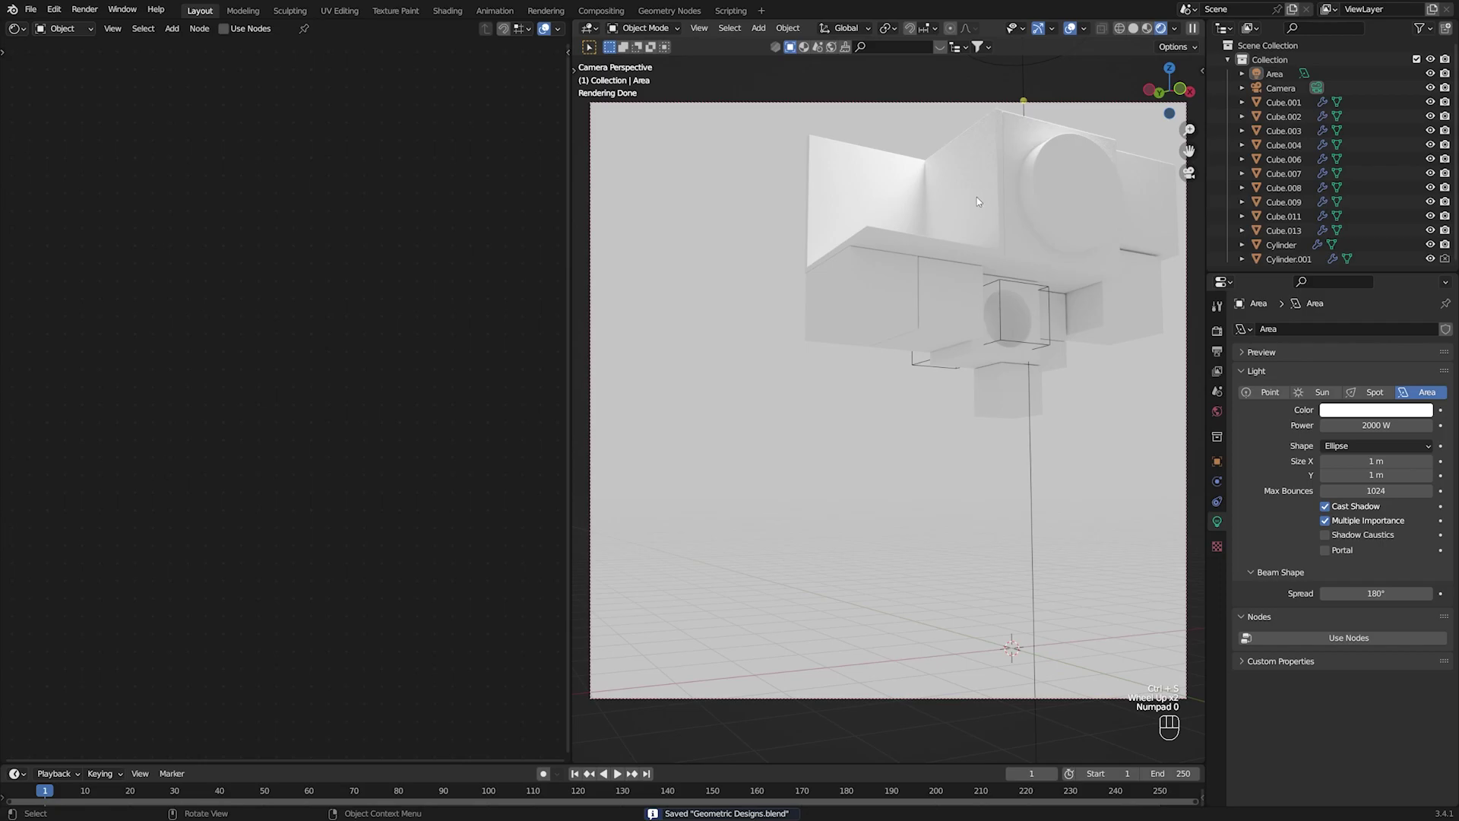
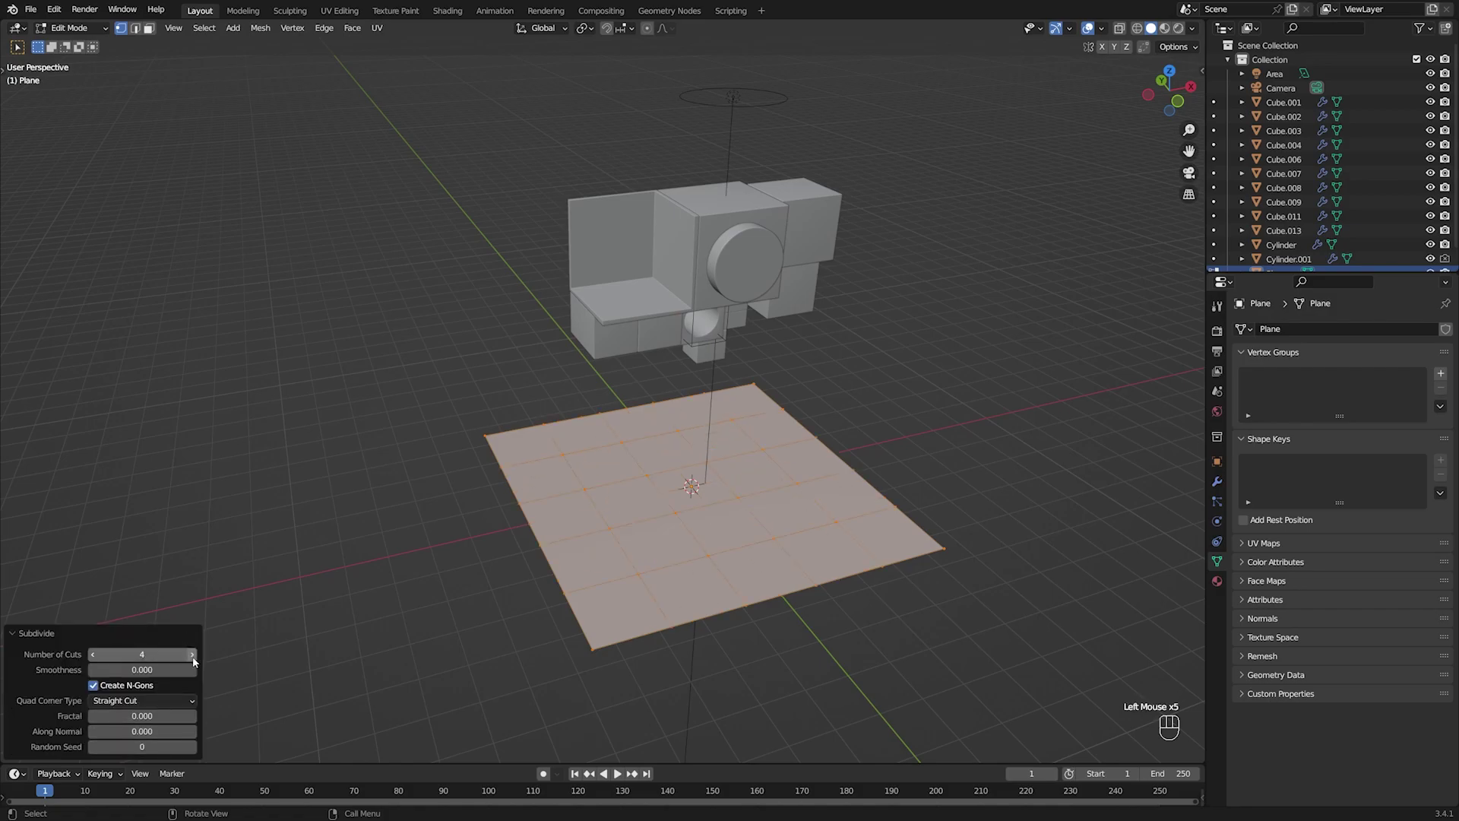
# Subdivide the plane with 5 cuts, inset each tile individually and select the corner faces by similar area.
pyautogui.click(197, 662)
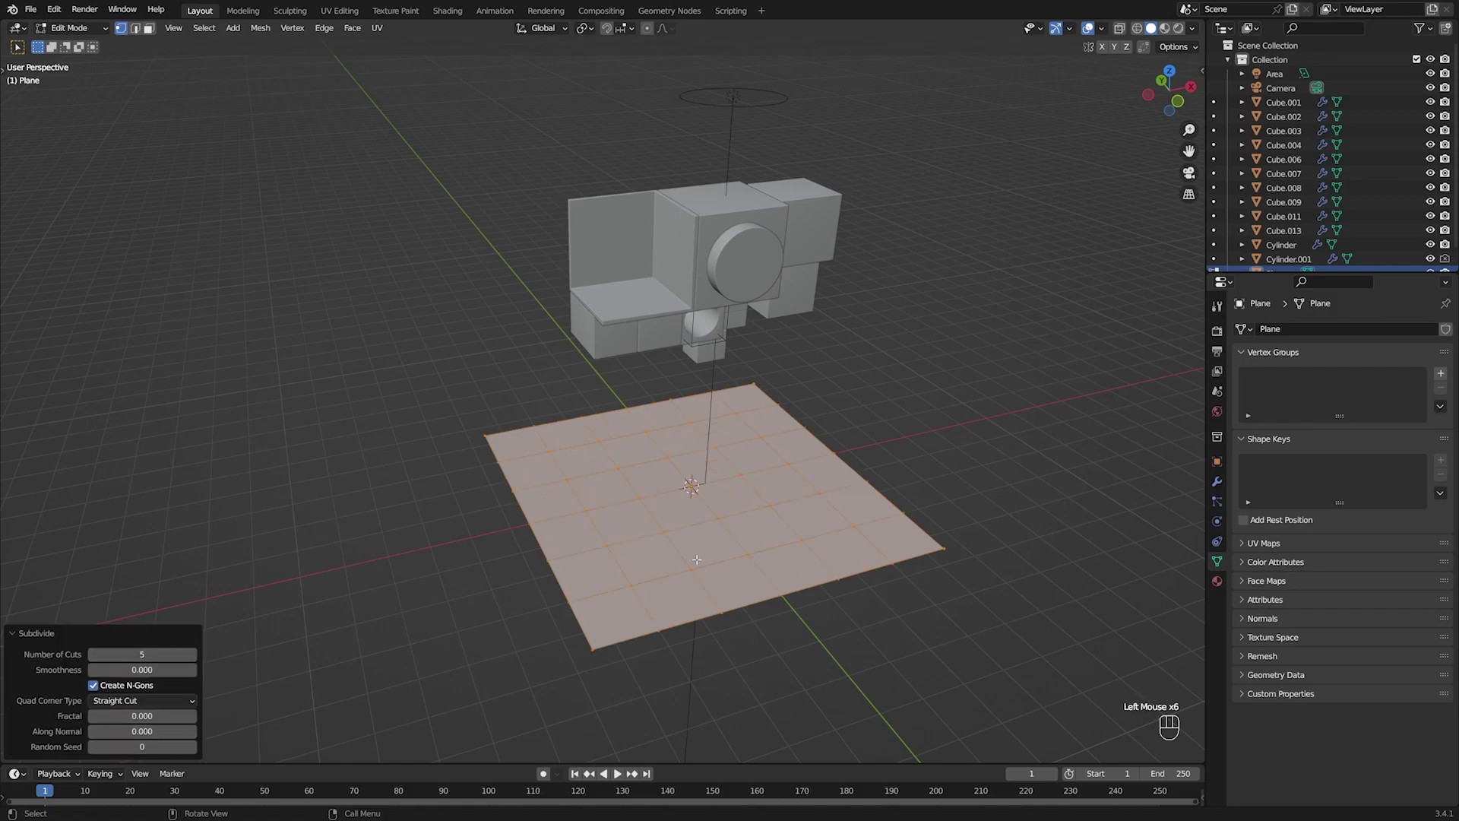
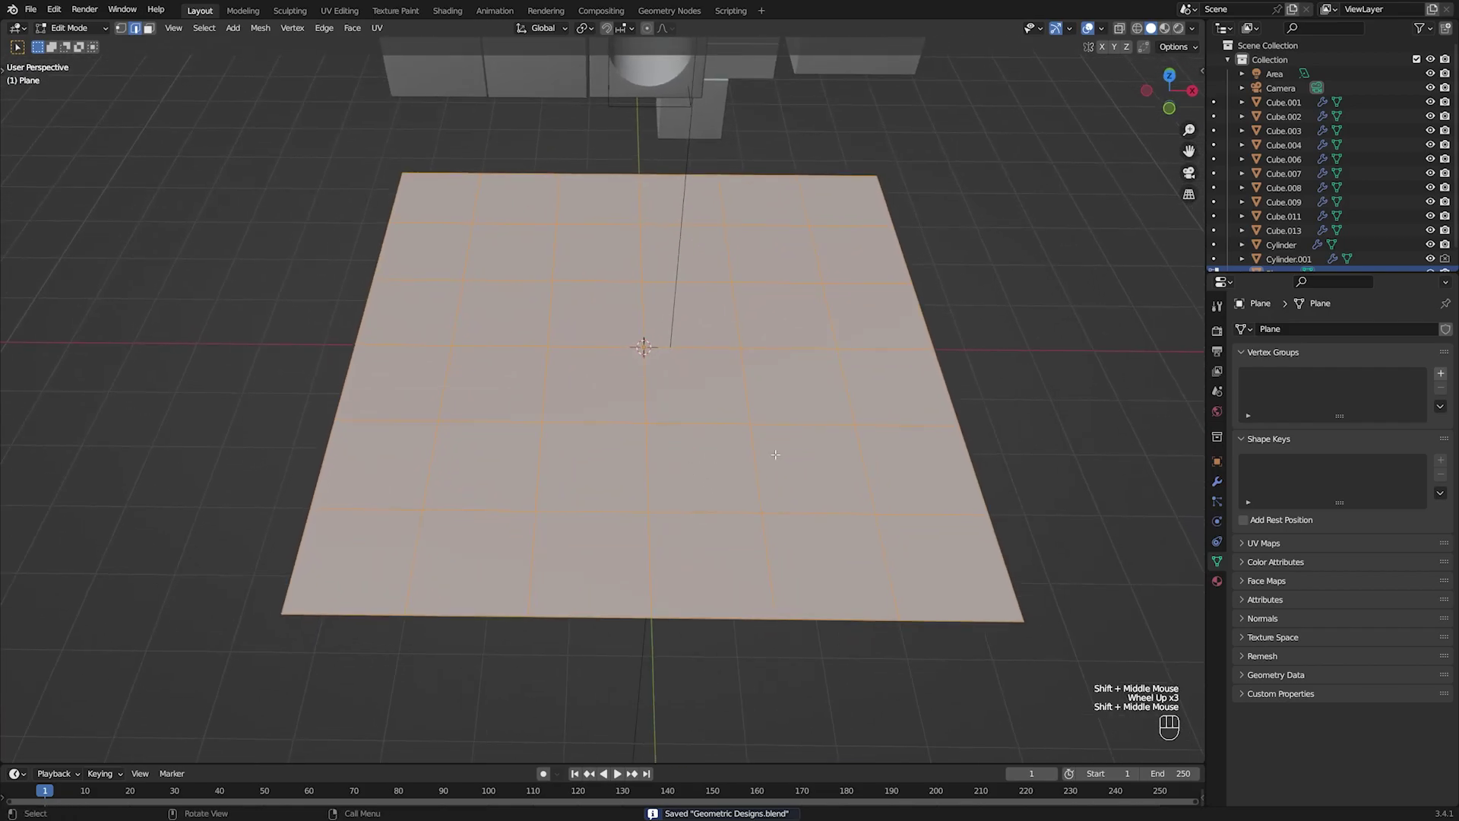
pyautogui.press('ctrl+b')
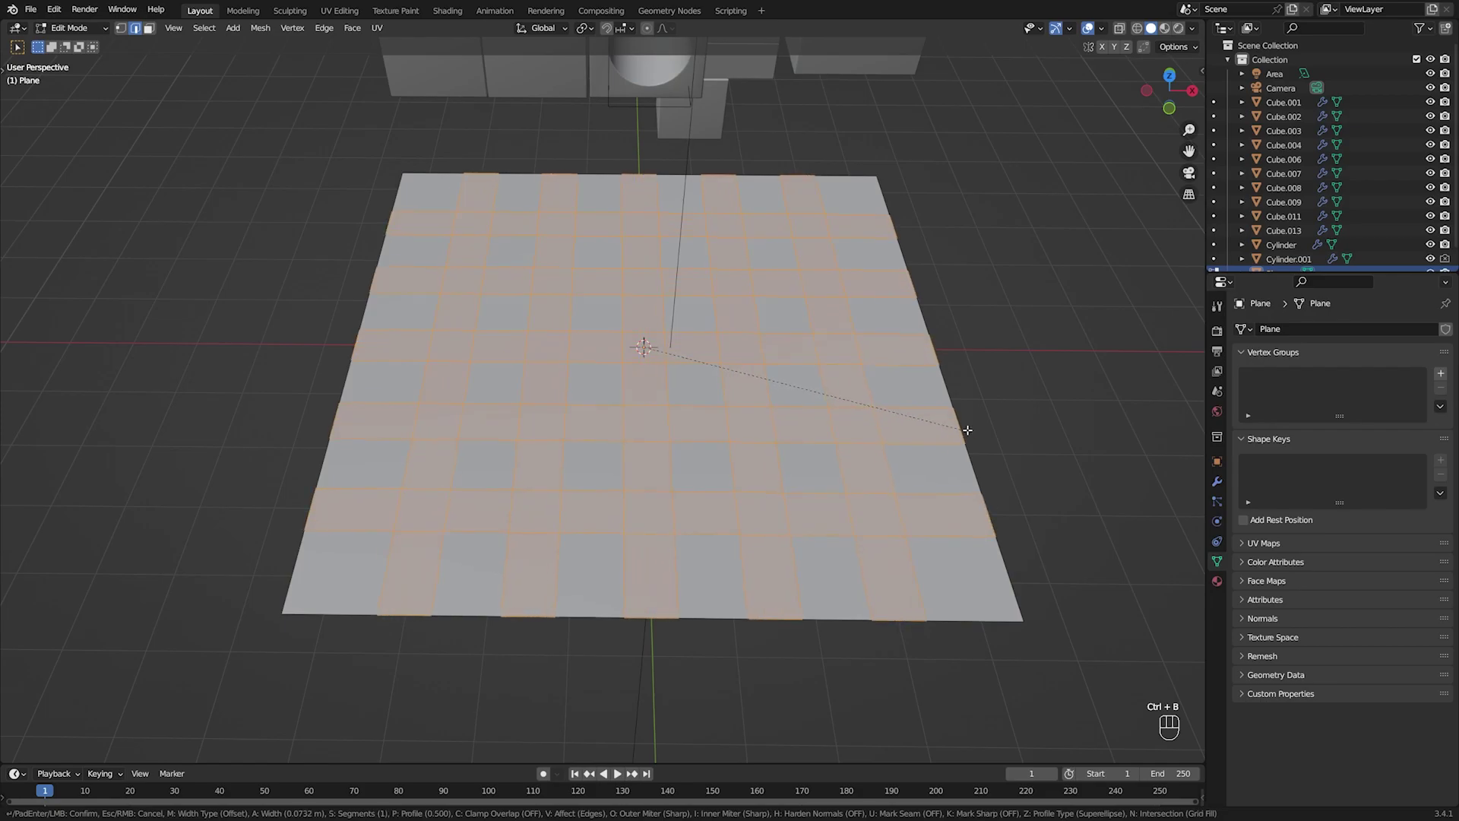
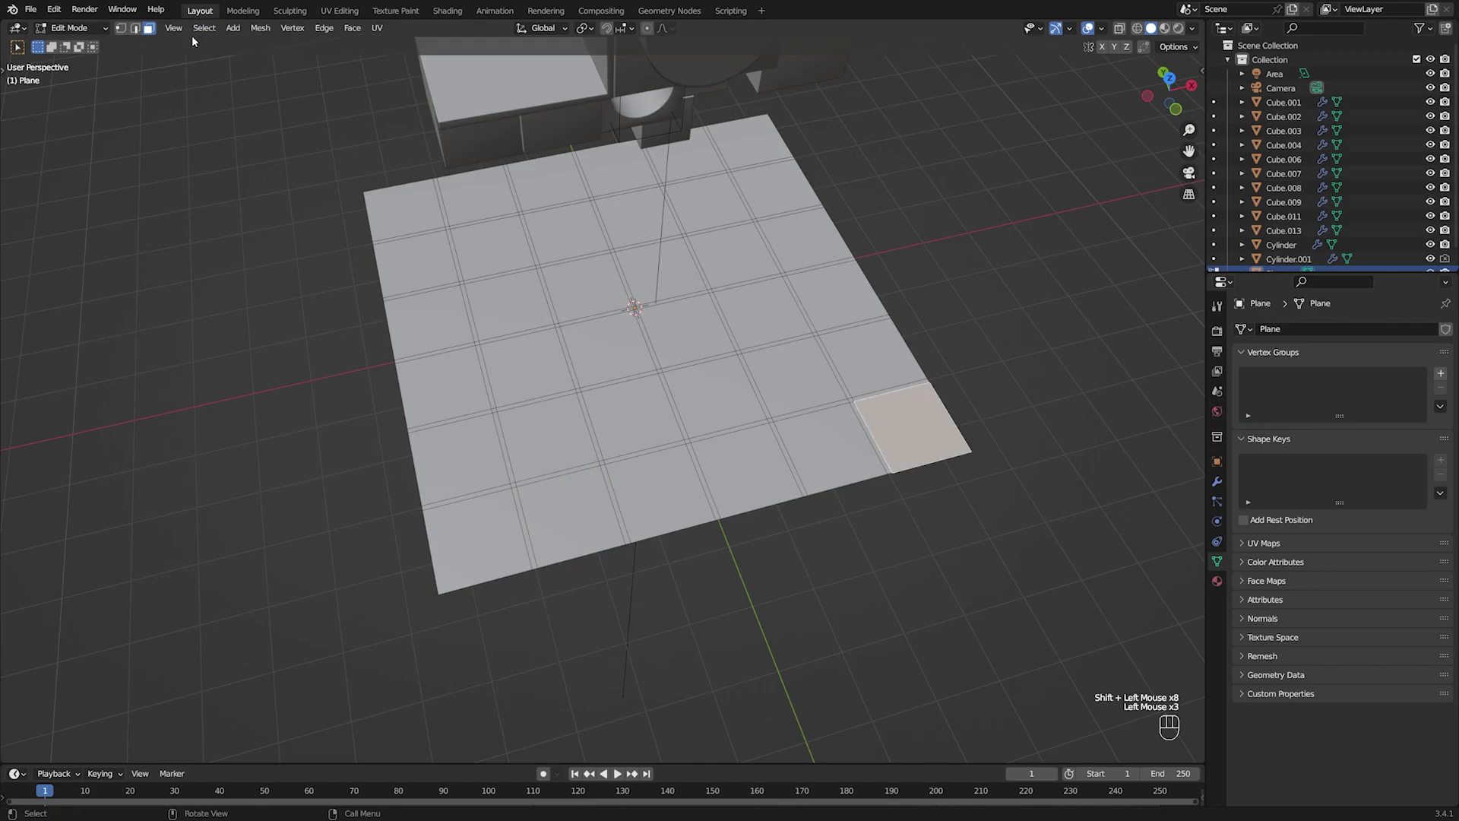
pyautogui.moveTo(196, 35); pyautogui.dragTo(375, 218)
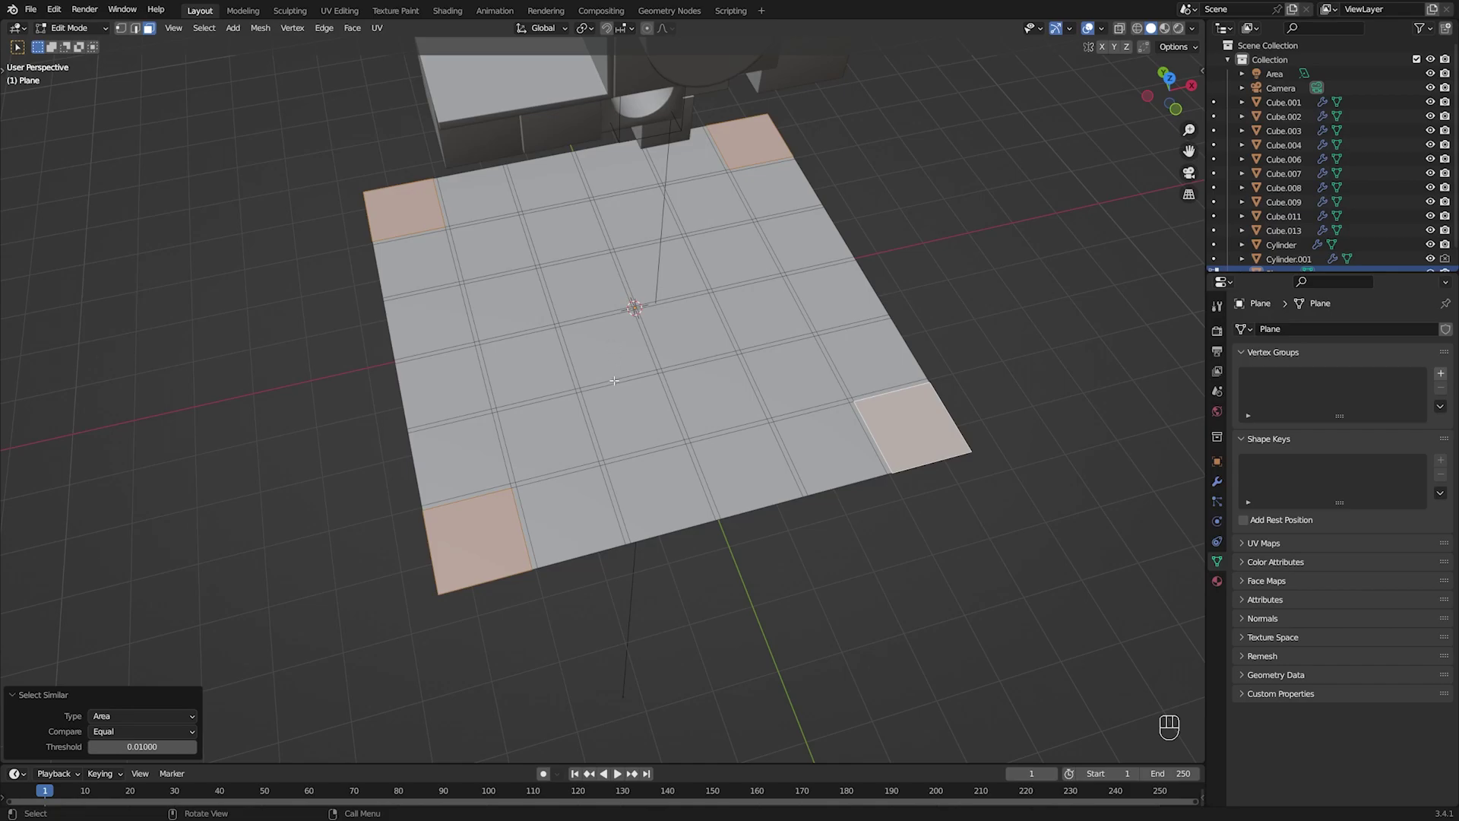
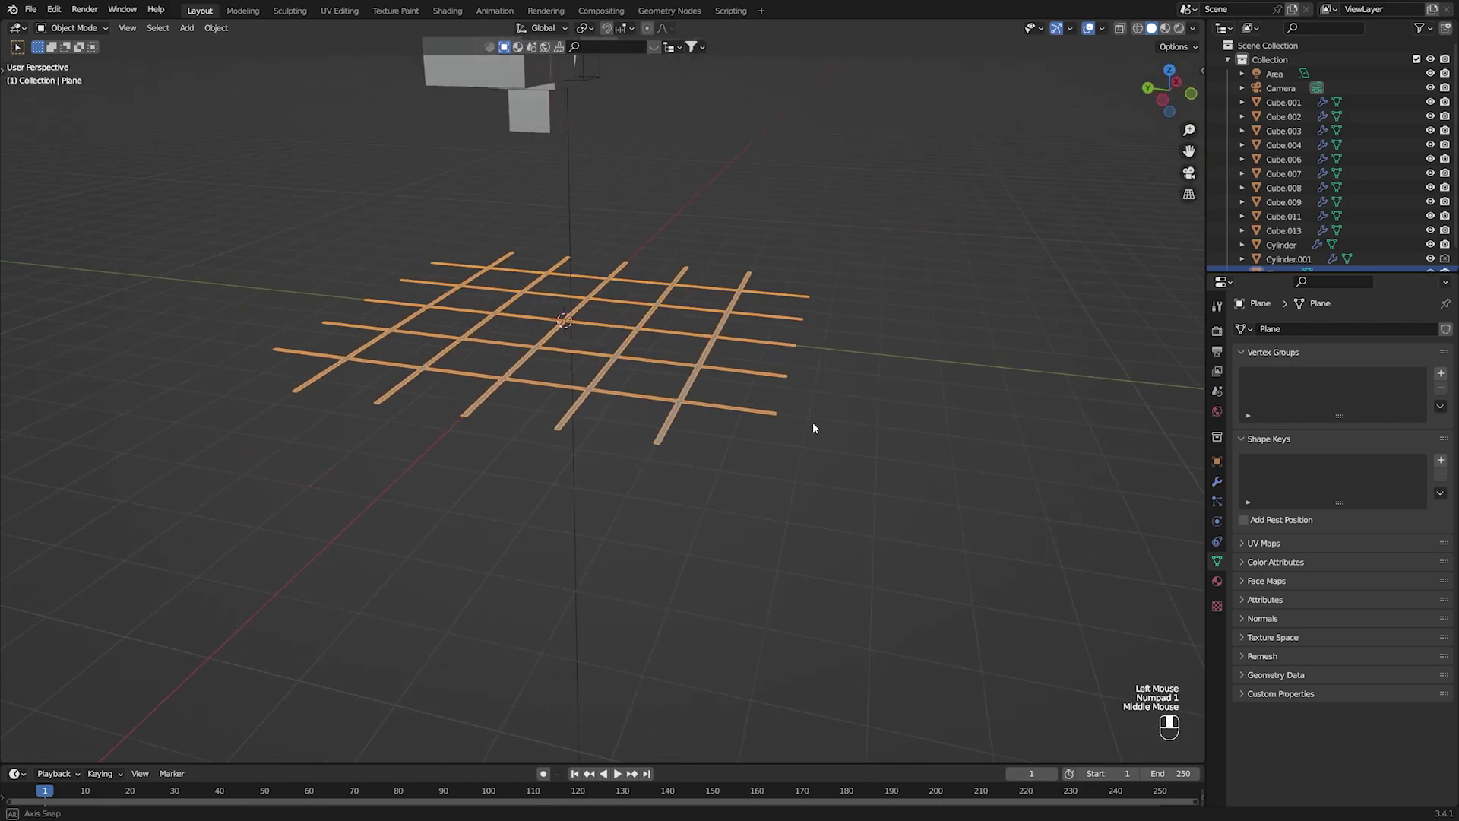
# Delete the tile centres to leave a bar lattice and rotate it 90° about X to stand upright.
pyautogui.press('KP_1')
pyautogui.moveTo(591, 454); pyautogui.dragTo(674, 483)
pyautogui.press('r')
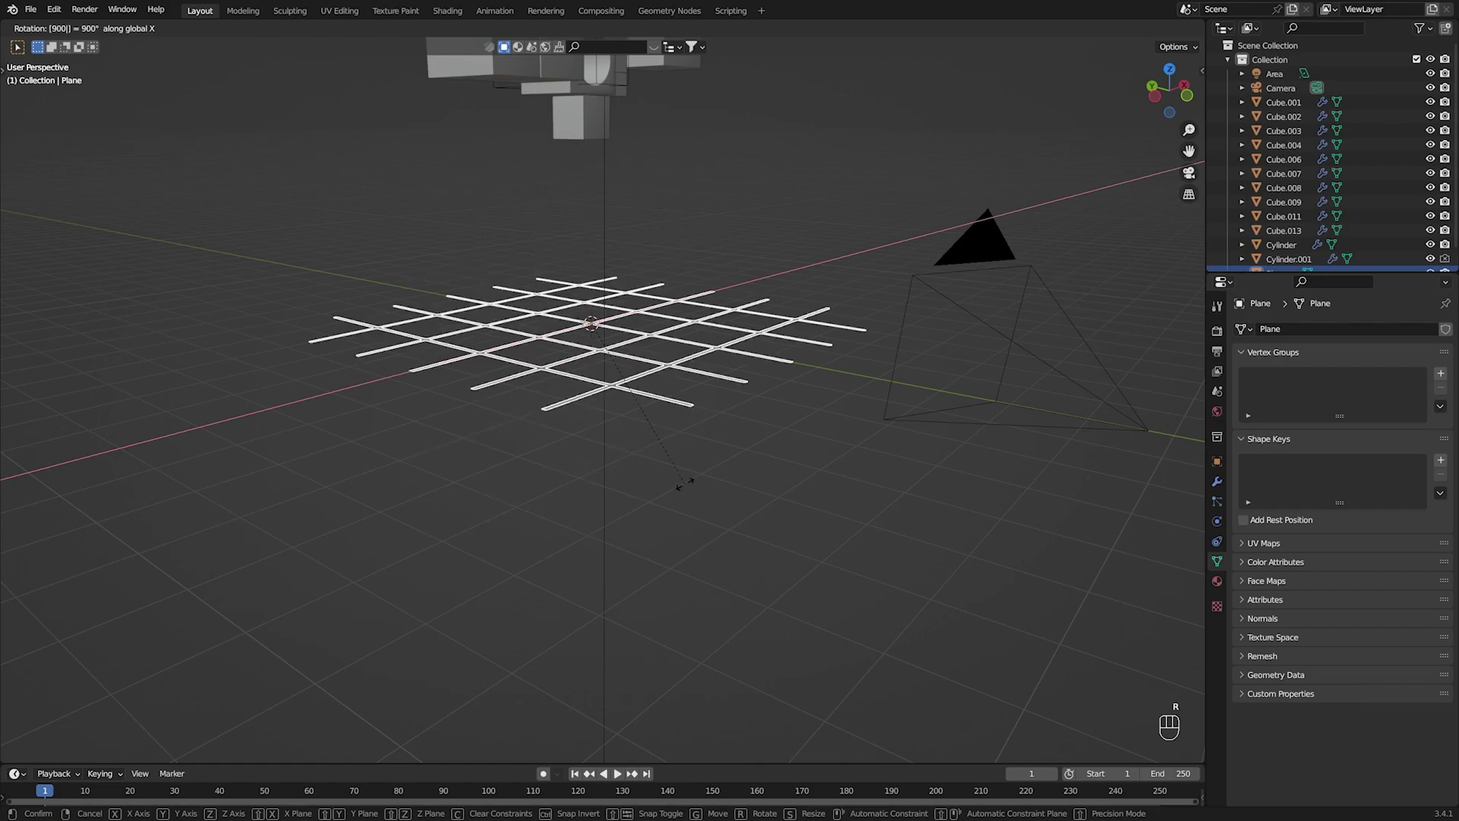
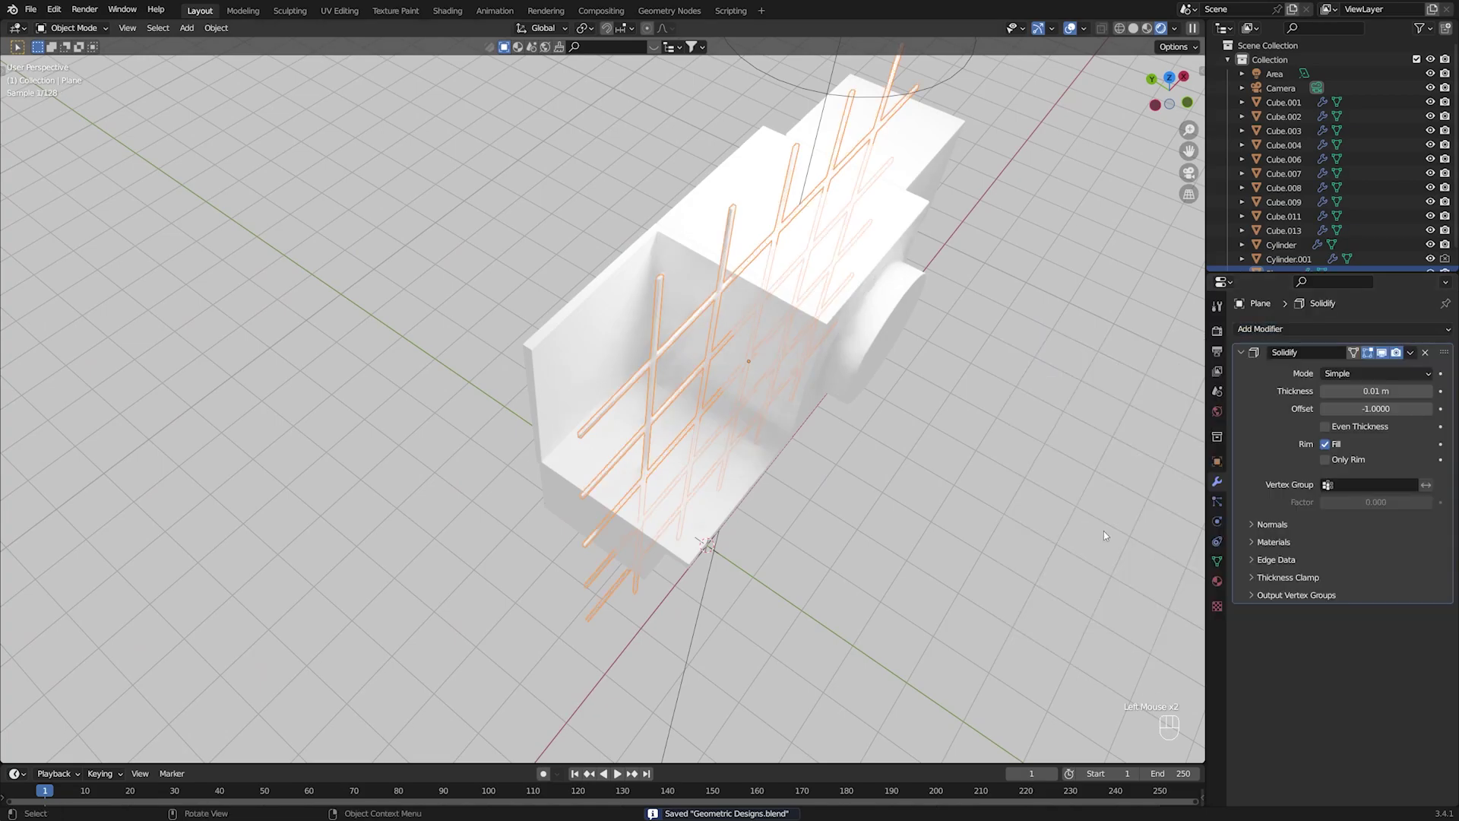
# Solidify the lattice bars to 0.06 m, bevel them 0.01 m with 10 segments and apply the transforms.
pyautogui.scroll(3)
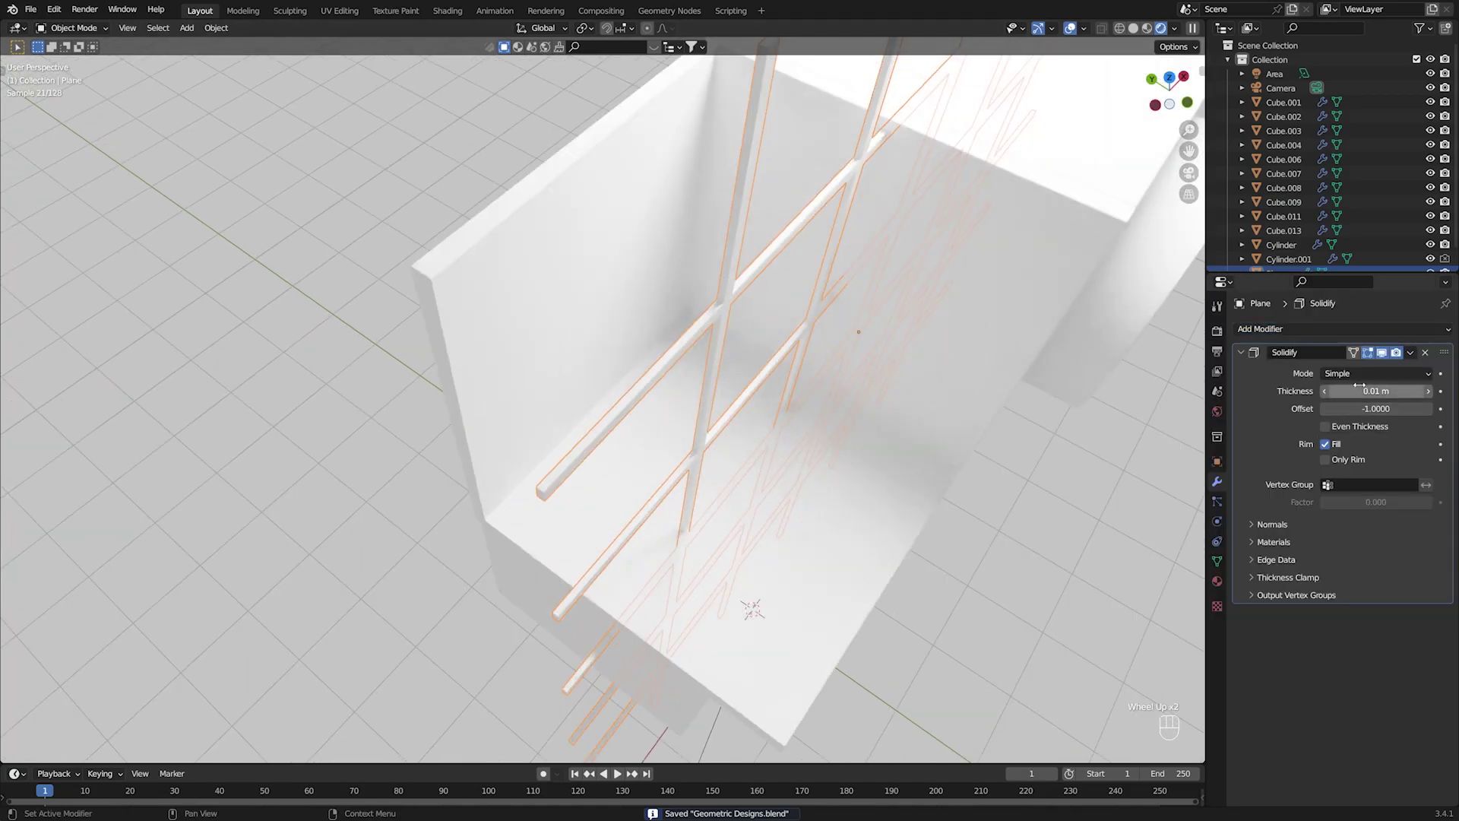
pyautogui.click(1434, 398)
pyautogui.click(1088, 567)
pyautogui.press('ctrl+s')
pyautogui.click(728, 296)
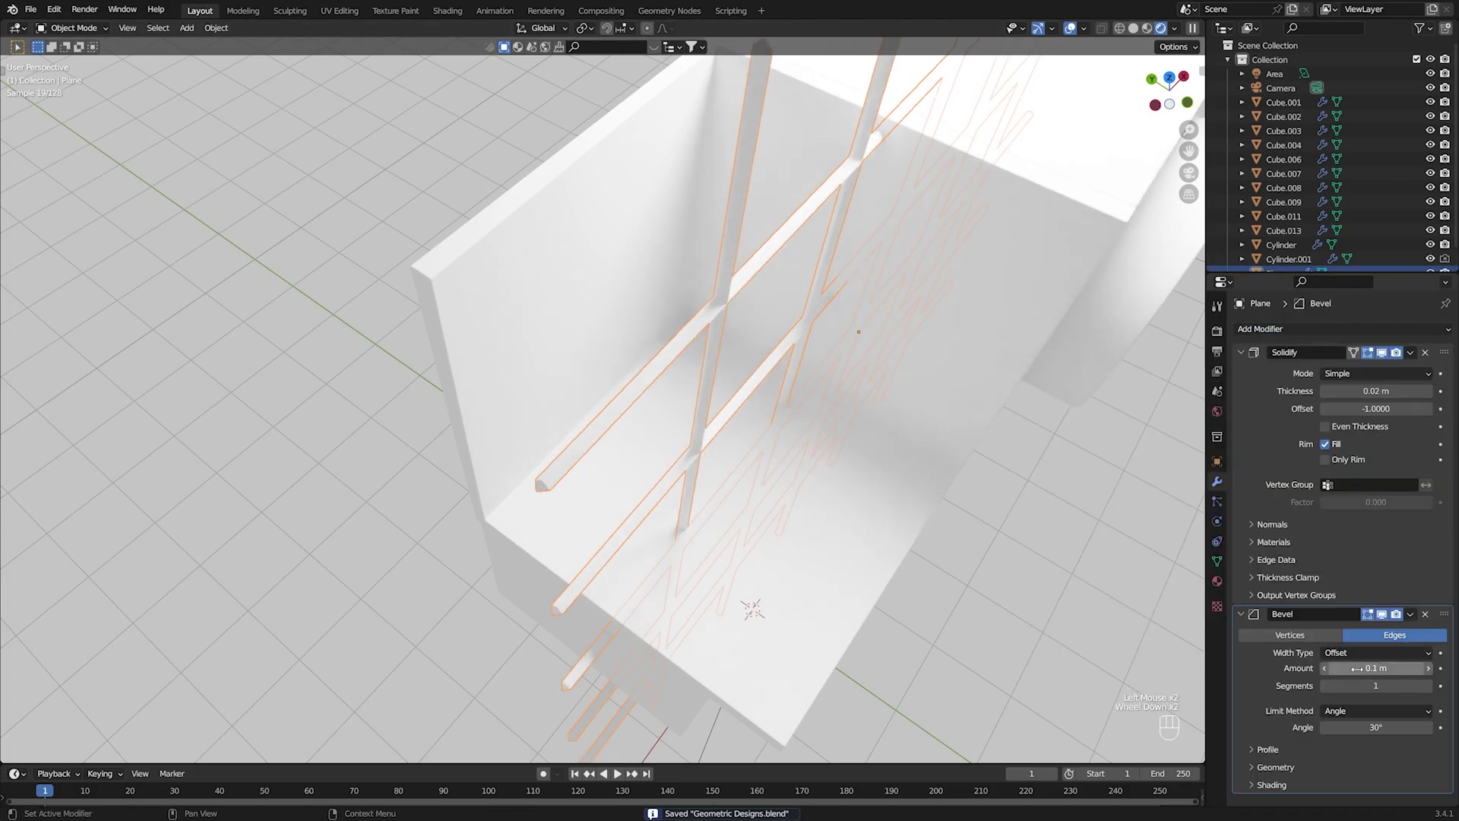
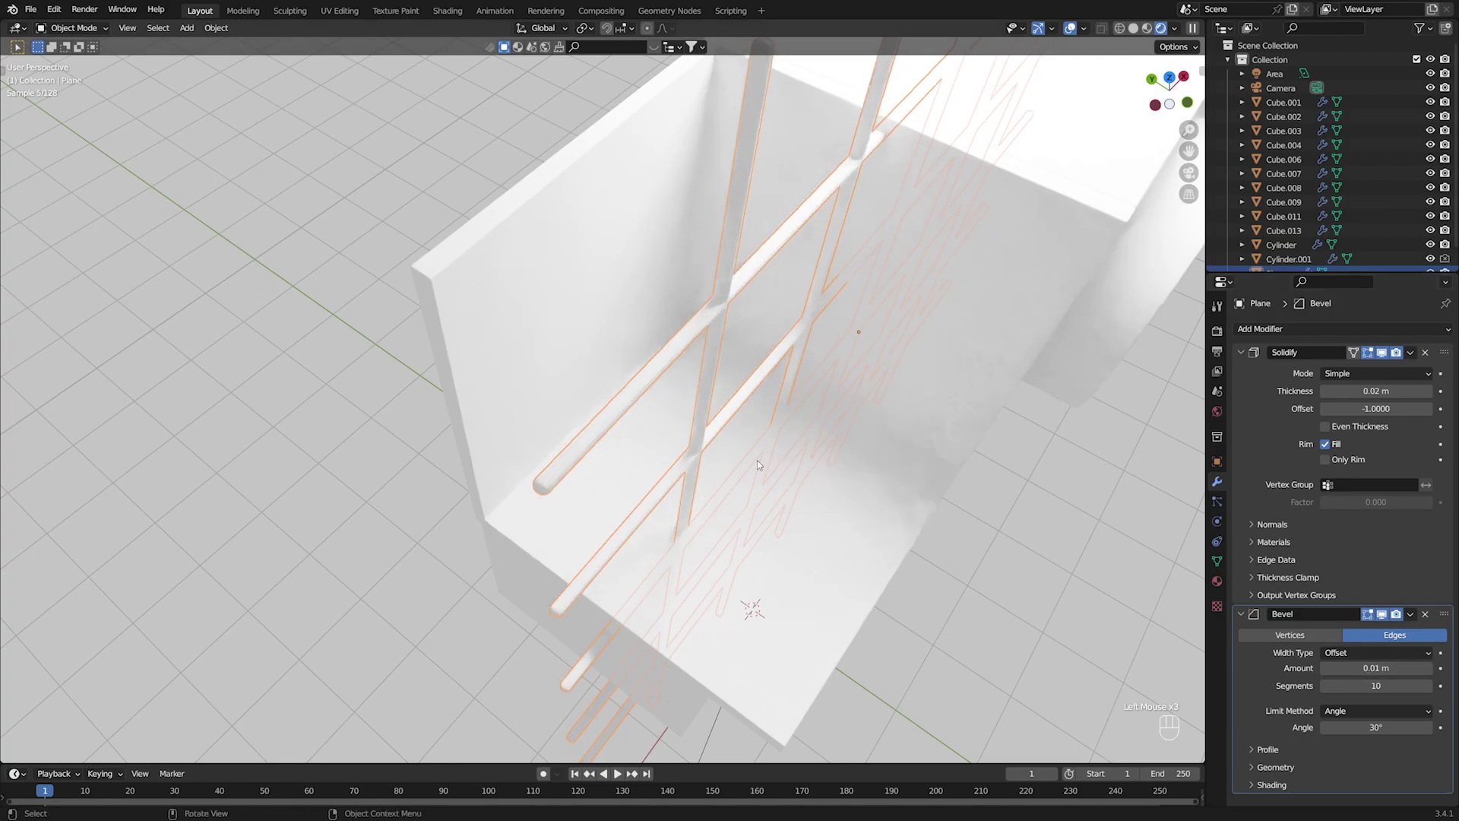
pyautogui.press('ctrl+a')
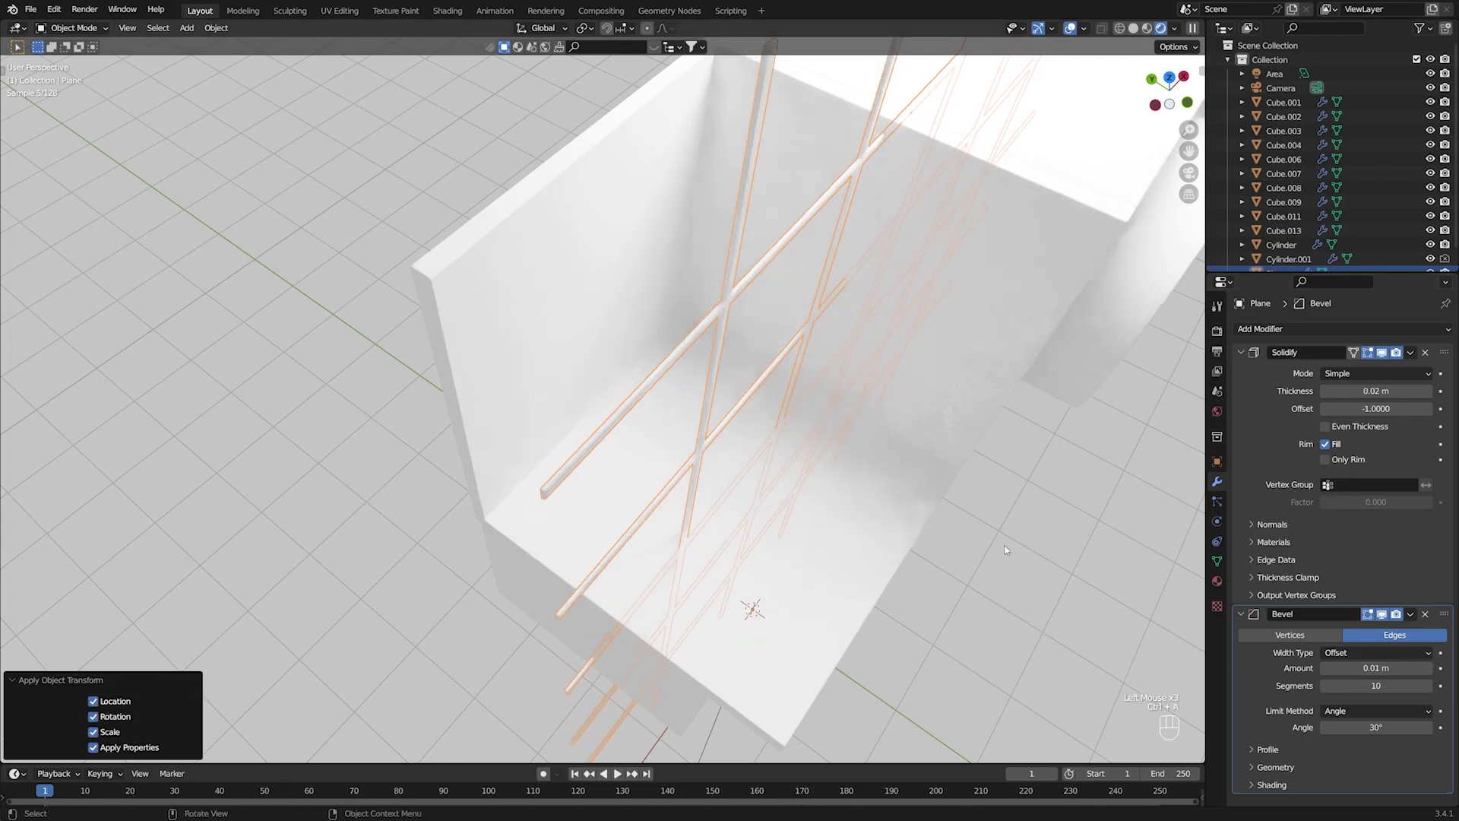
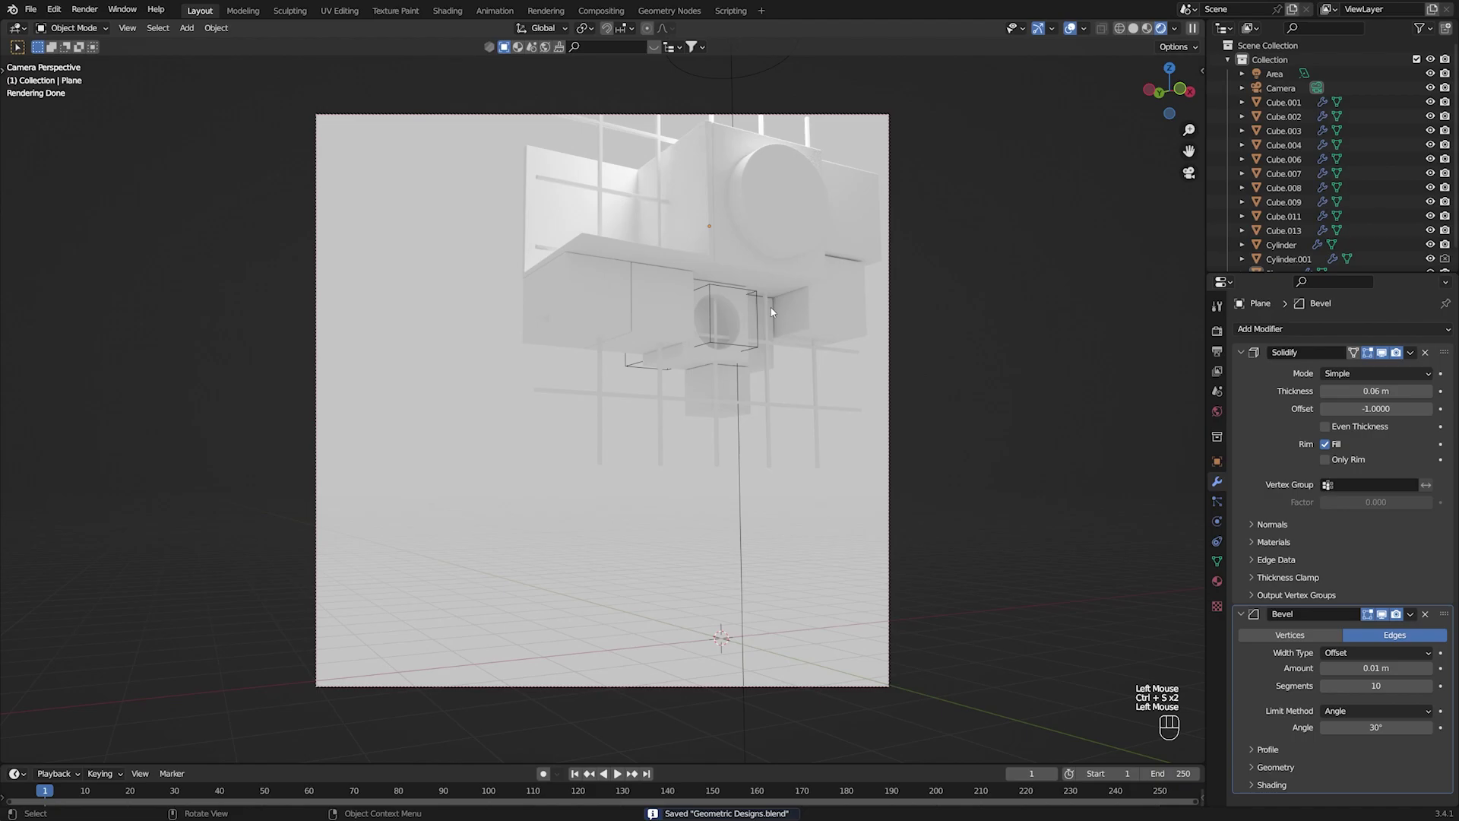
# View the lattice and cubes in Right Orthographic and start sliding the lattice along Y.
pyautogui.click(729, 442)
pyautogui.press('KP_1')
pyautogui.press('KP_3')
pyautogui.press('g')
pyautogui.press('ctrl+s')
pyautogui.click(941, 453)
# Move the lattice back along Y so it stands behind the cube cluster, and save.
pyautogui.press('KP_0')
pyautogui.click(934, 441)
pyautogui.press('ctrl+s')
pyautogui.moveTo(789, 458); pyautogui.dragTo(810, 572)
pyautogui.click(709, 395)
pyautogui.press('g')
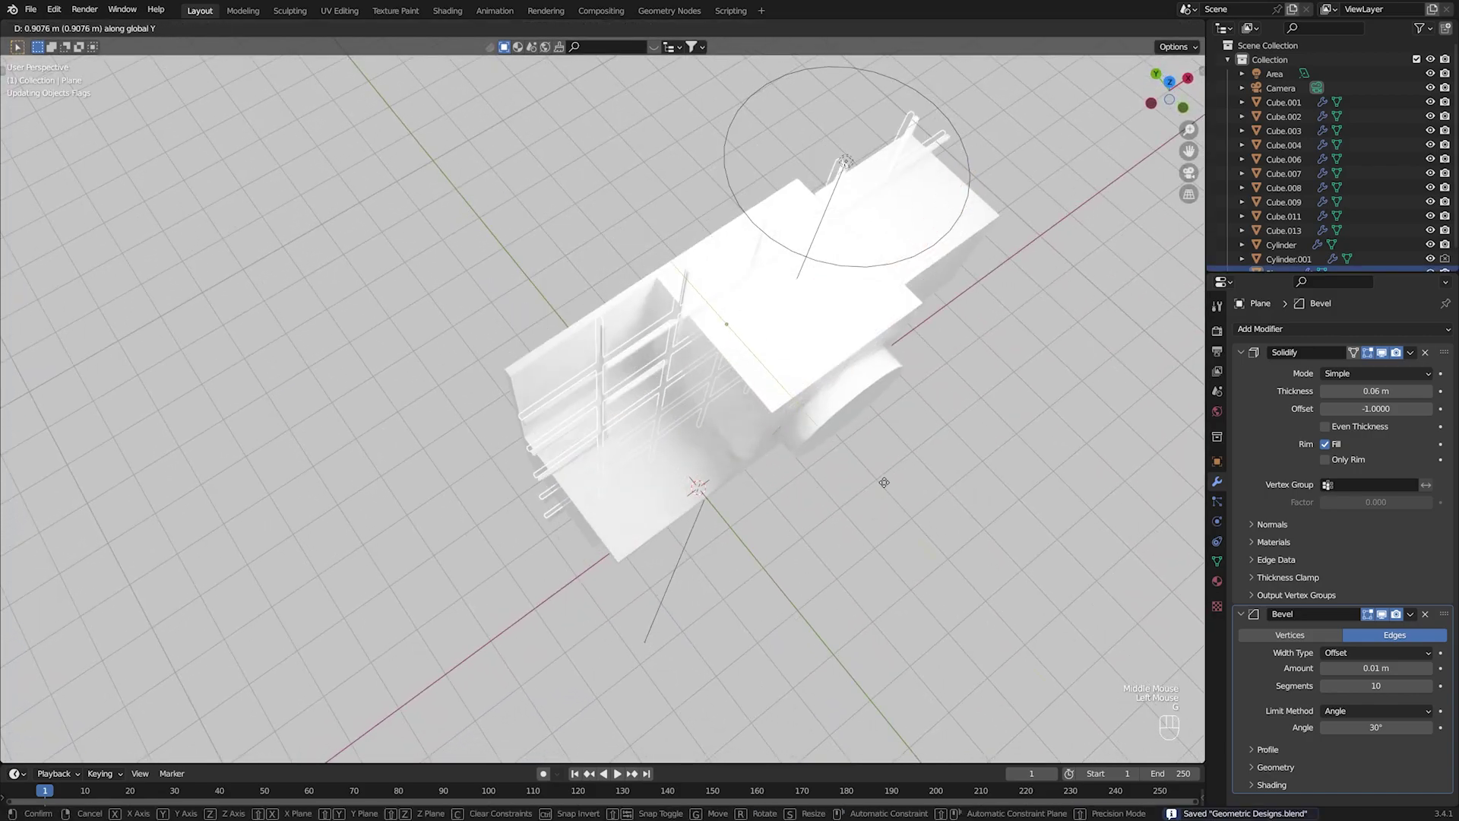
pyautogui.click(998, 552)
pyautogui.press('ctrl+s')
pyautogui.click(999, 552)
# Check the shot through the camera, enlarge the lattice slightly so its bars peek around the boxes, and save.
pyautogui.press('KP_9')
pyautogui.press('KP_0')
pyautogui.click(832, 457)
pyautogui.click(902, 472)
pyautogui.press('ctrl+s')
pyautogui.click(992, 414)
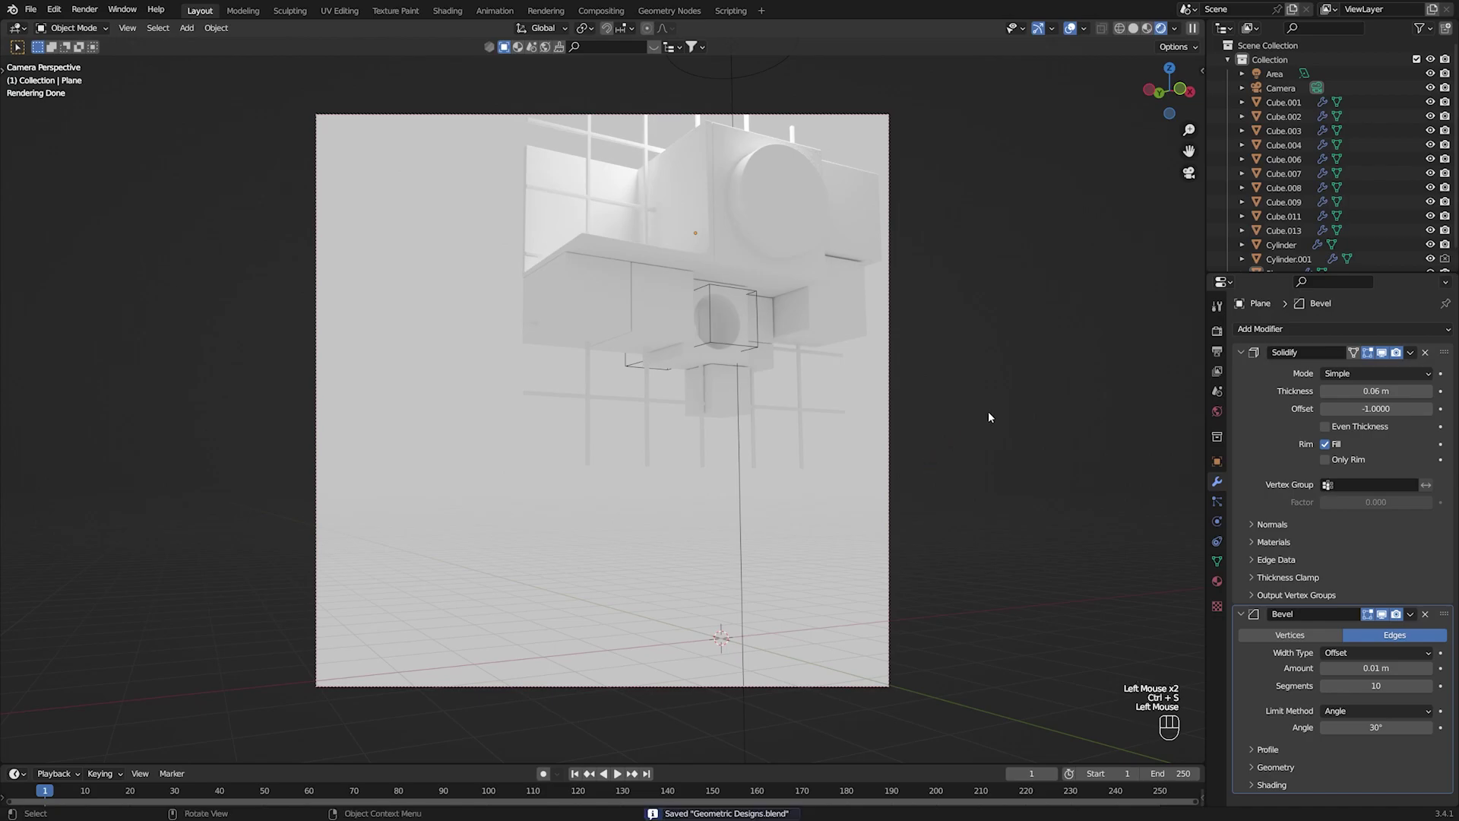
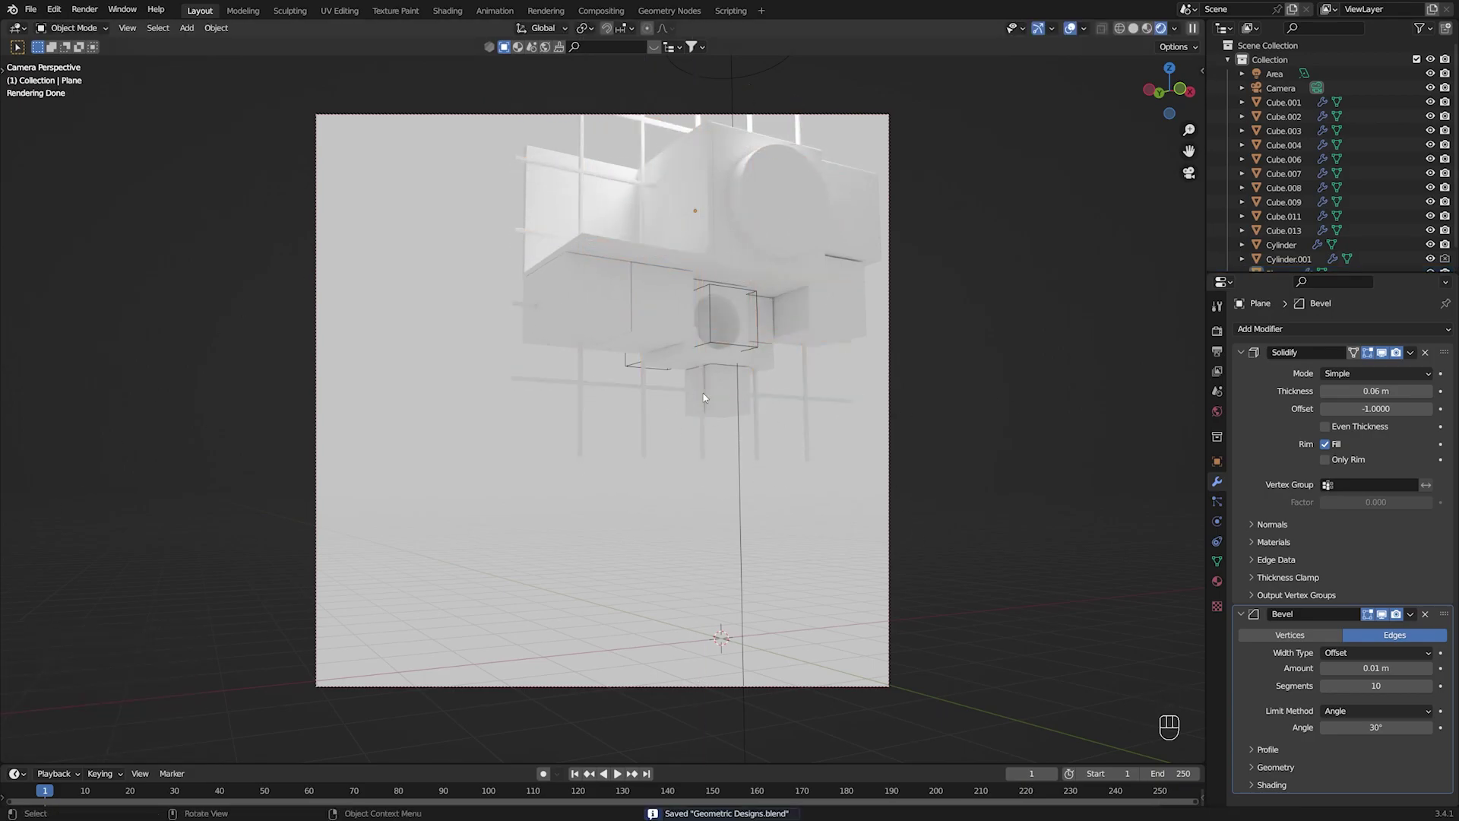
pyautogui.click(669, 397)
pyautogui.click(843, 557)
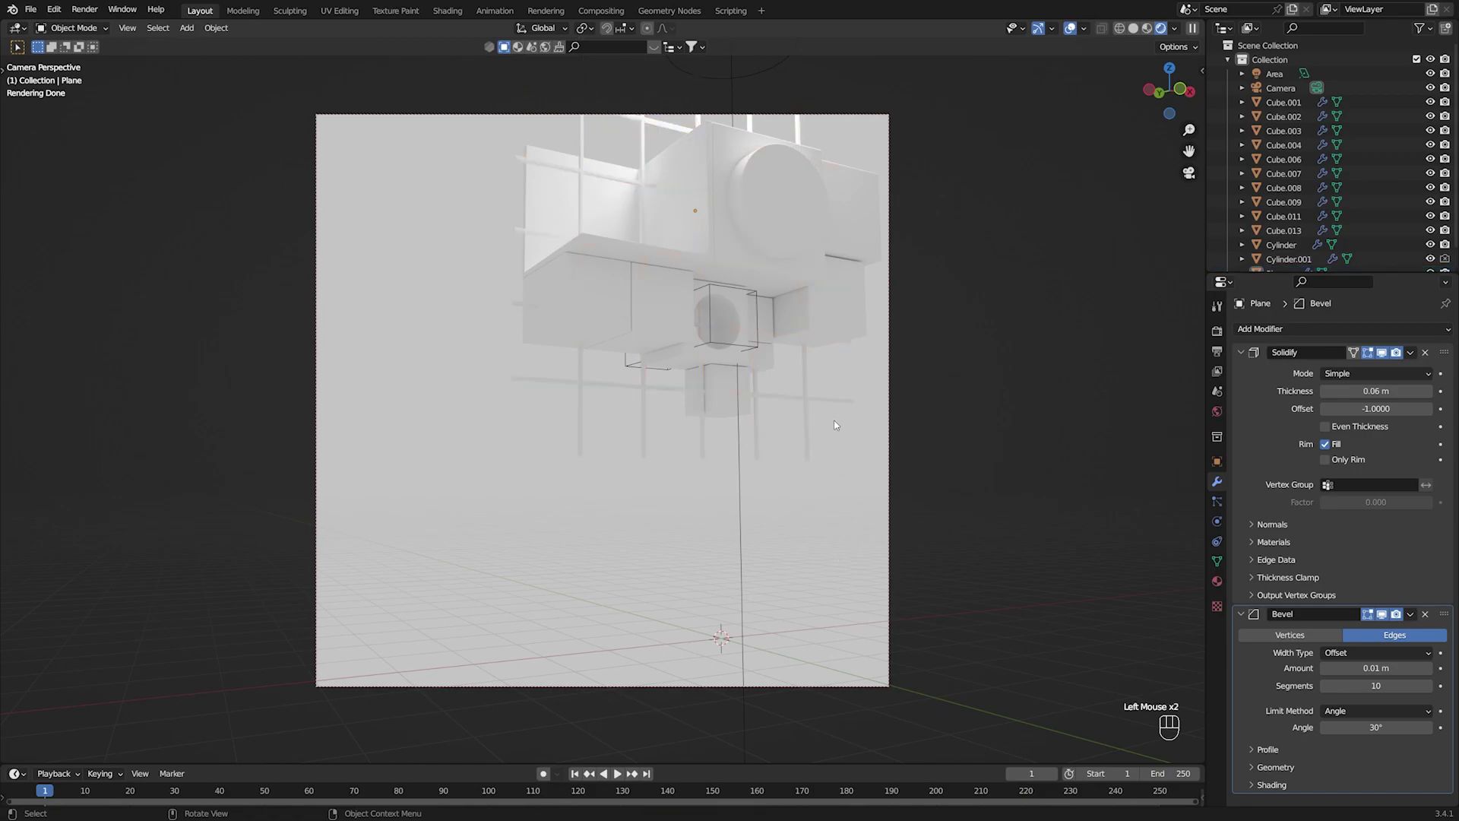
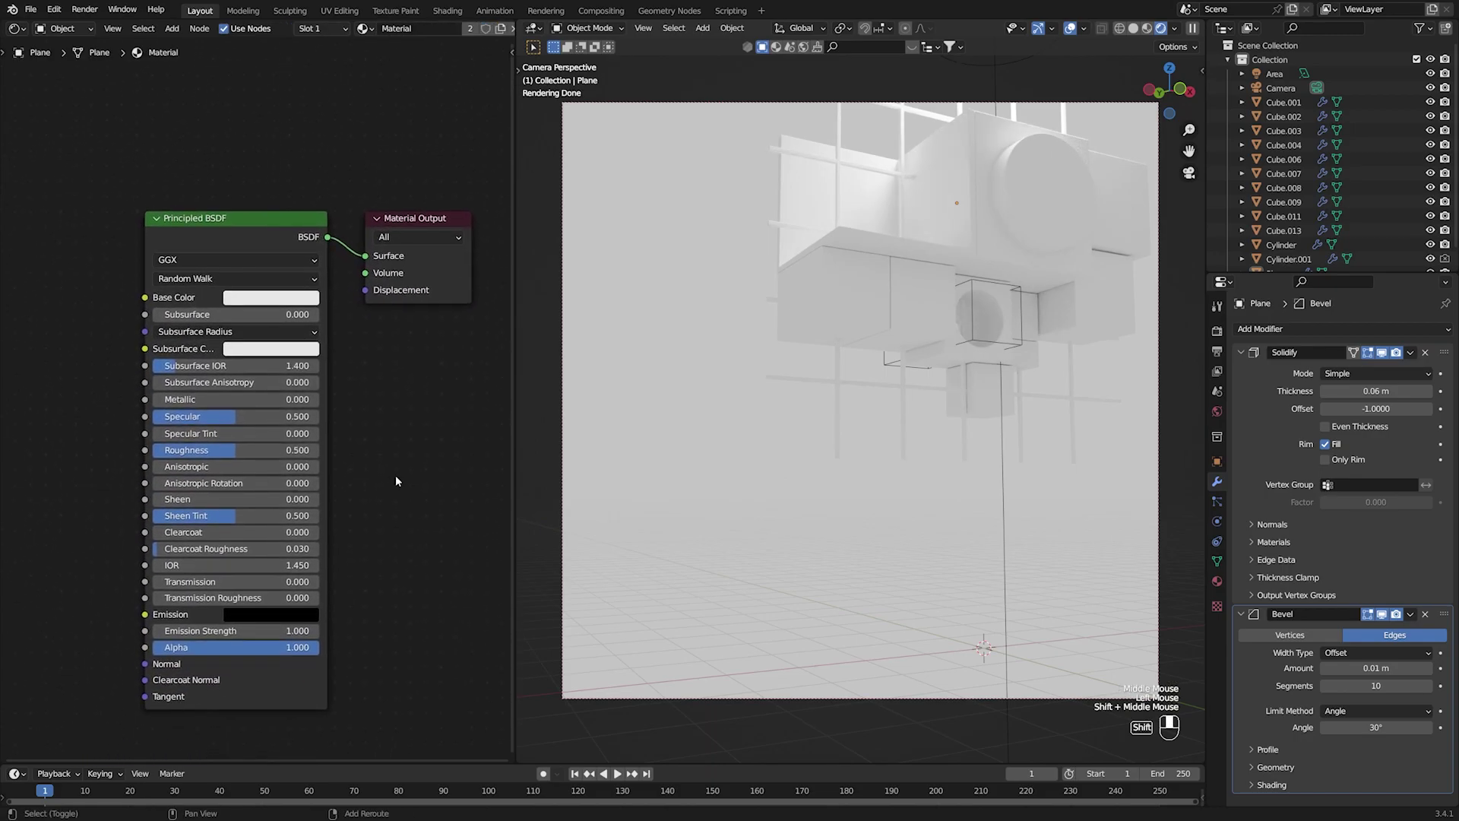
# Save the file, then select Cube.001 to work on its material next.
pyautogui.press('ctrl+s')
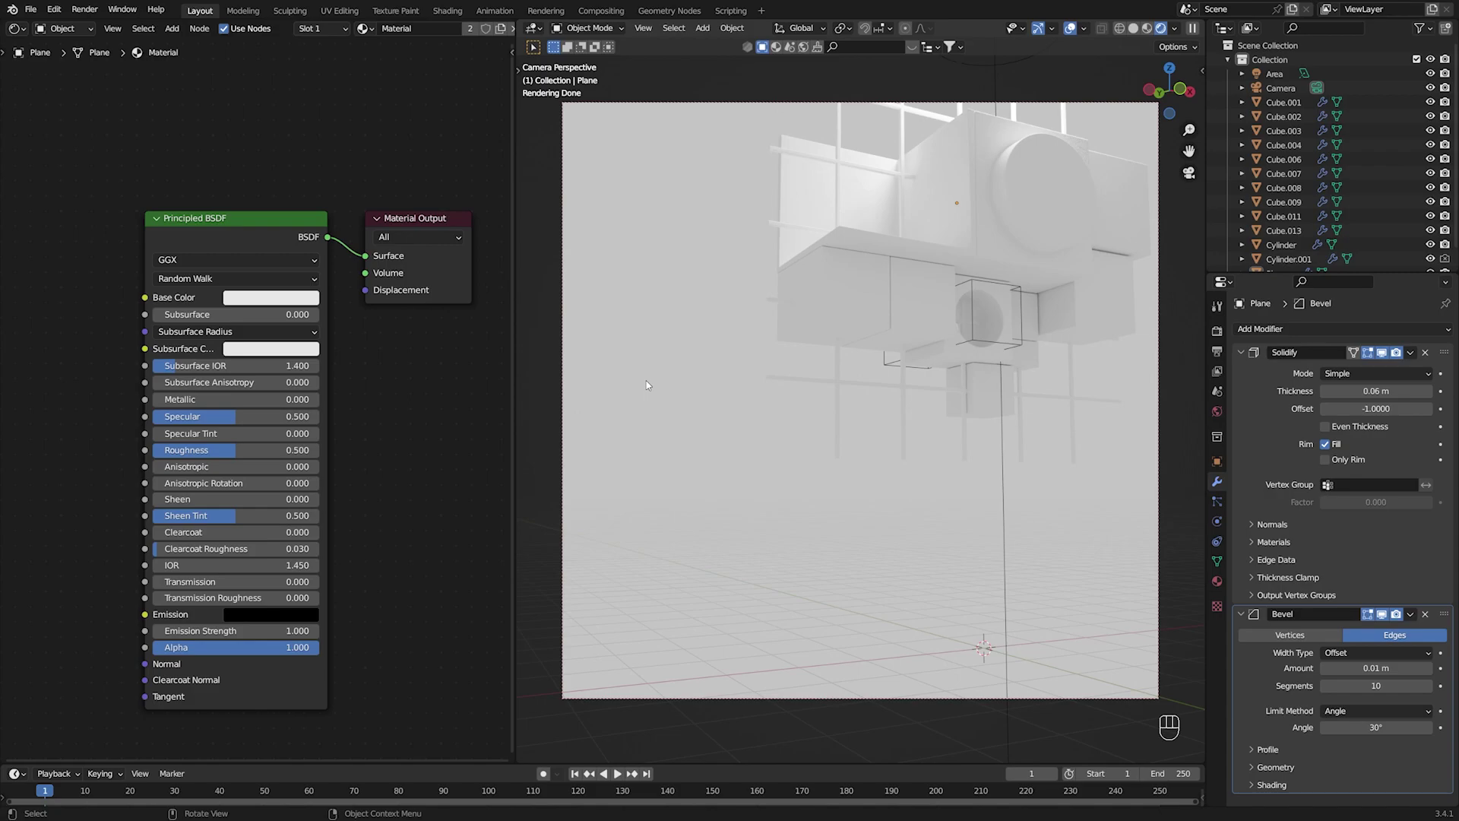
pyautogui.click(987, 132)
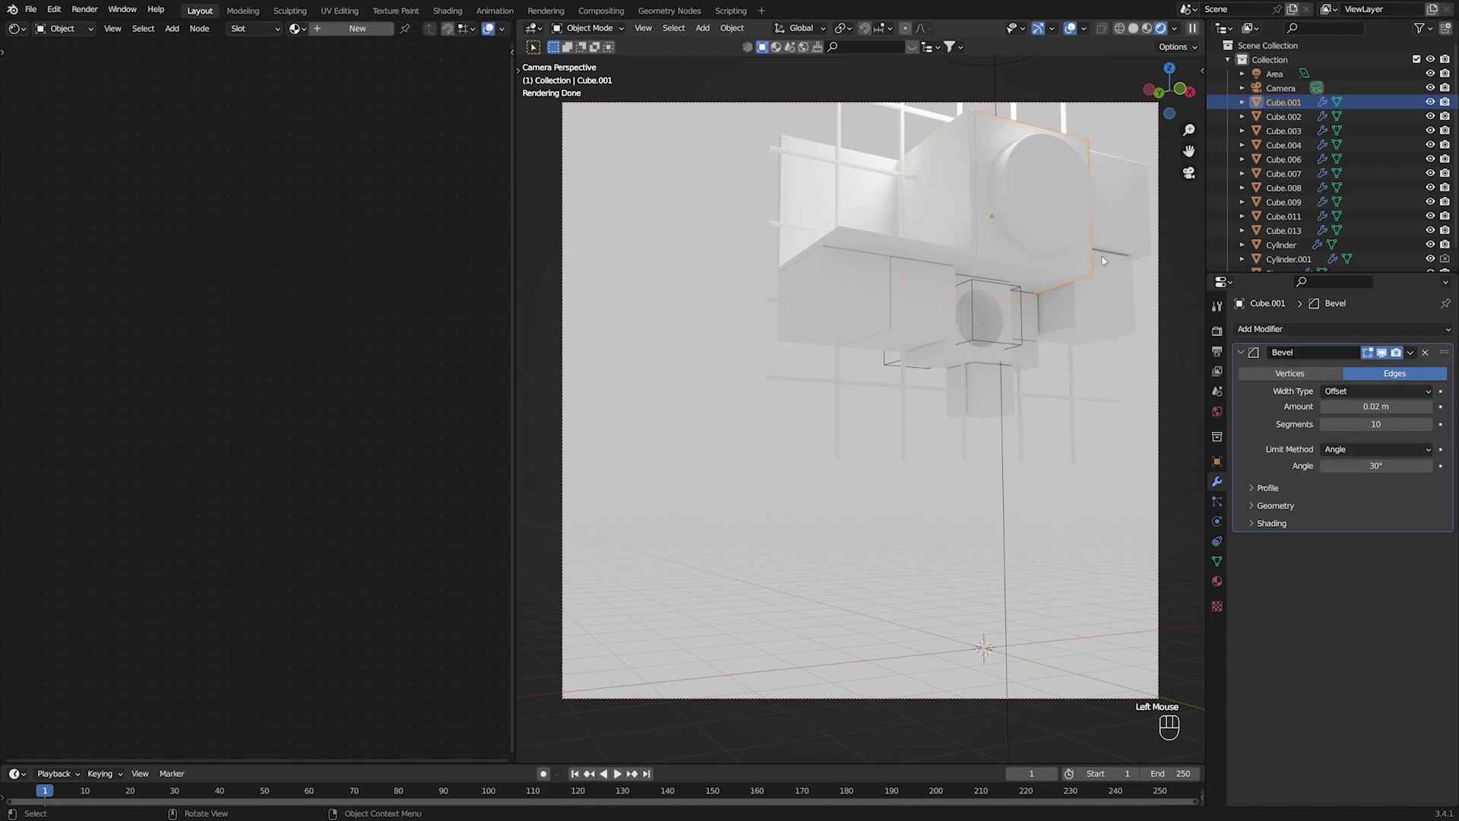
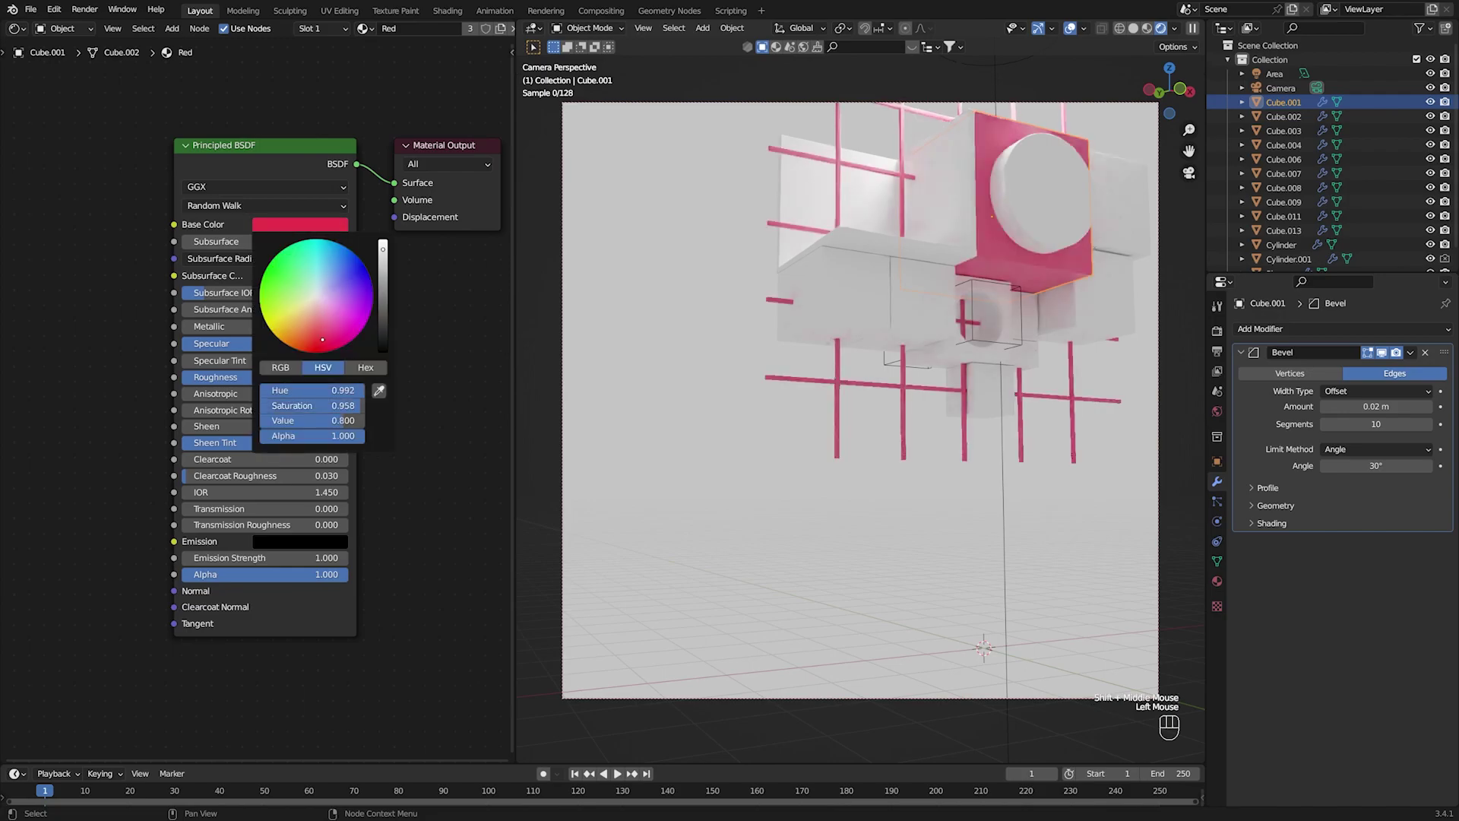
# Soften the Red material to a pinkish red with roughness ~0.885 and specular ~0.24.
pyautogui.click(856, 376)
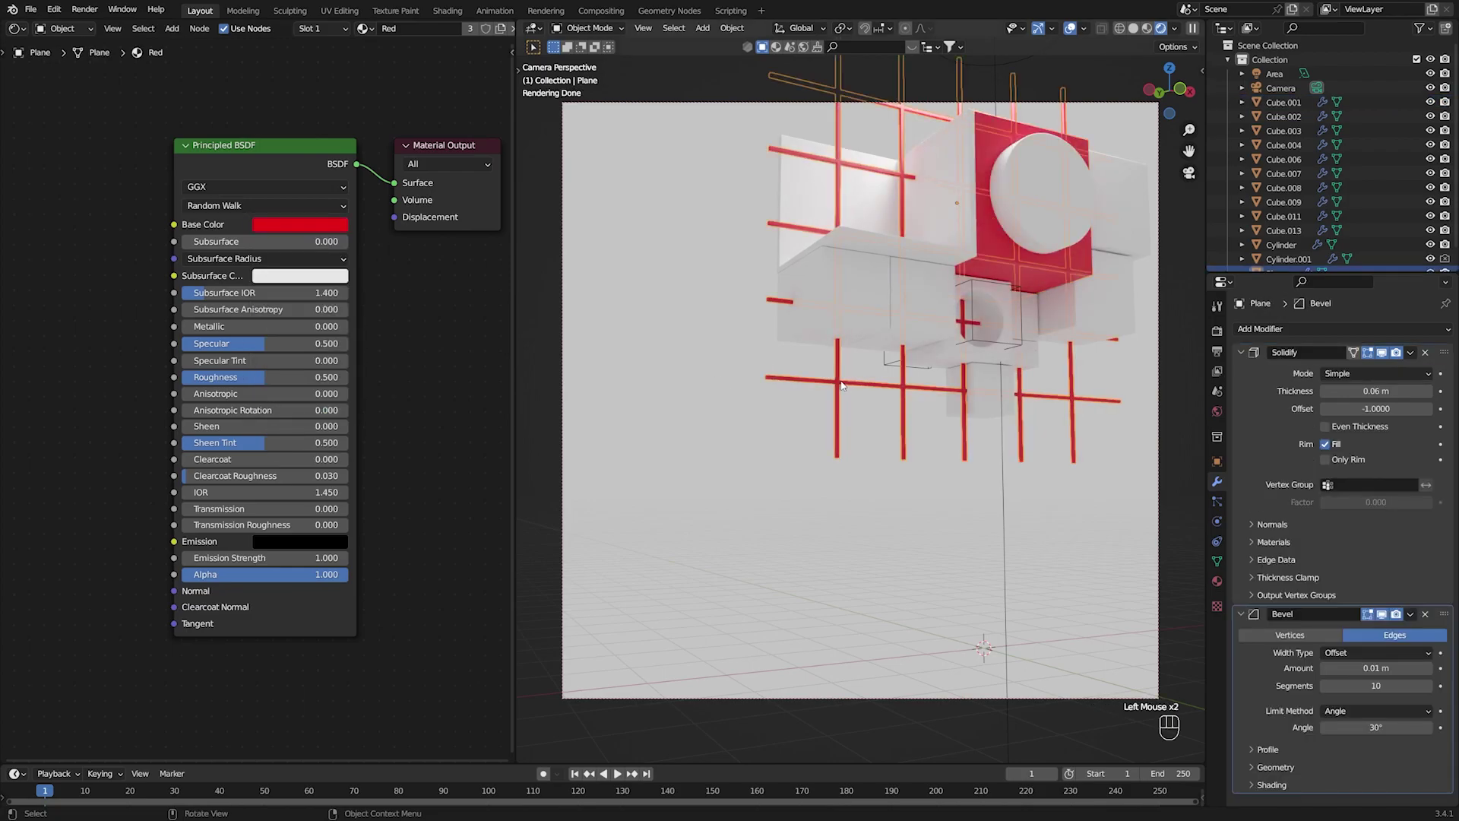
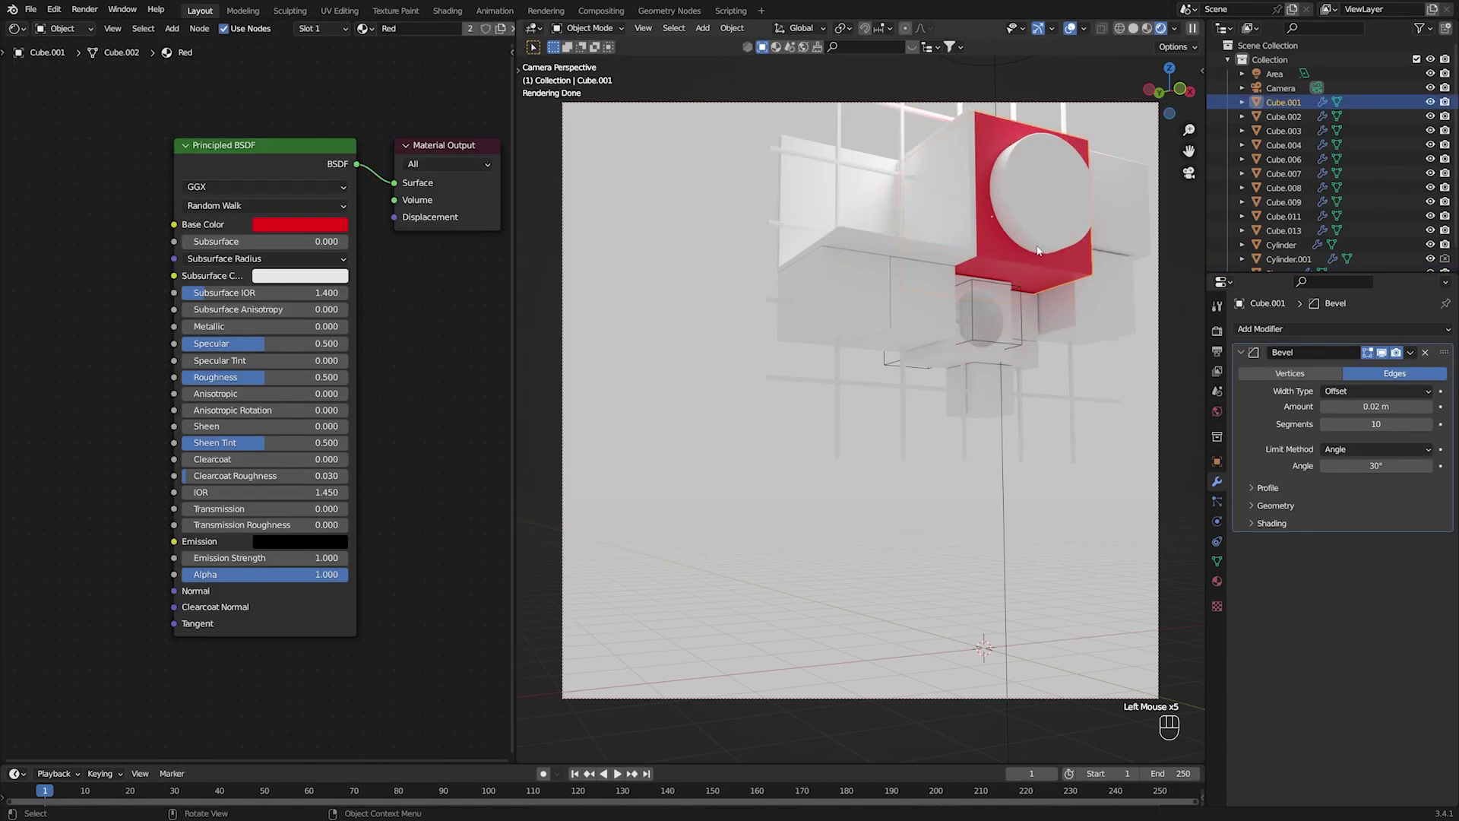
pyautogui.click(312, 230)
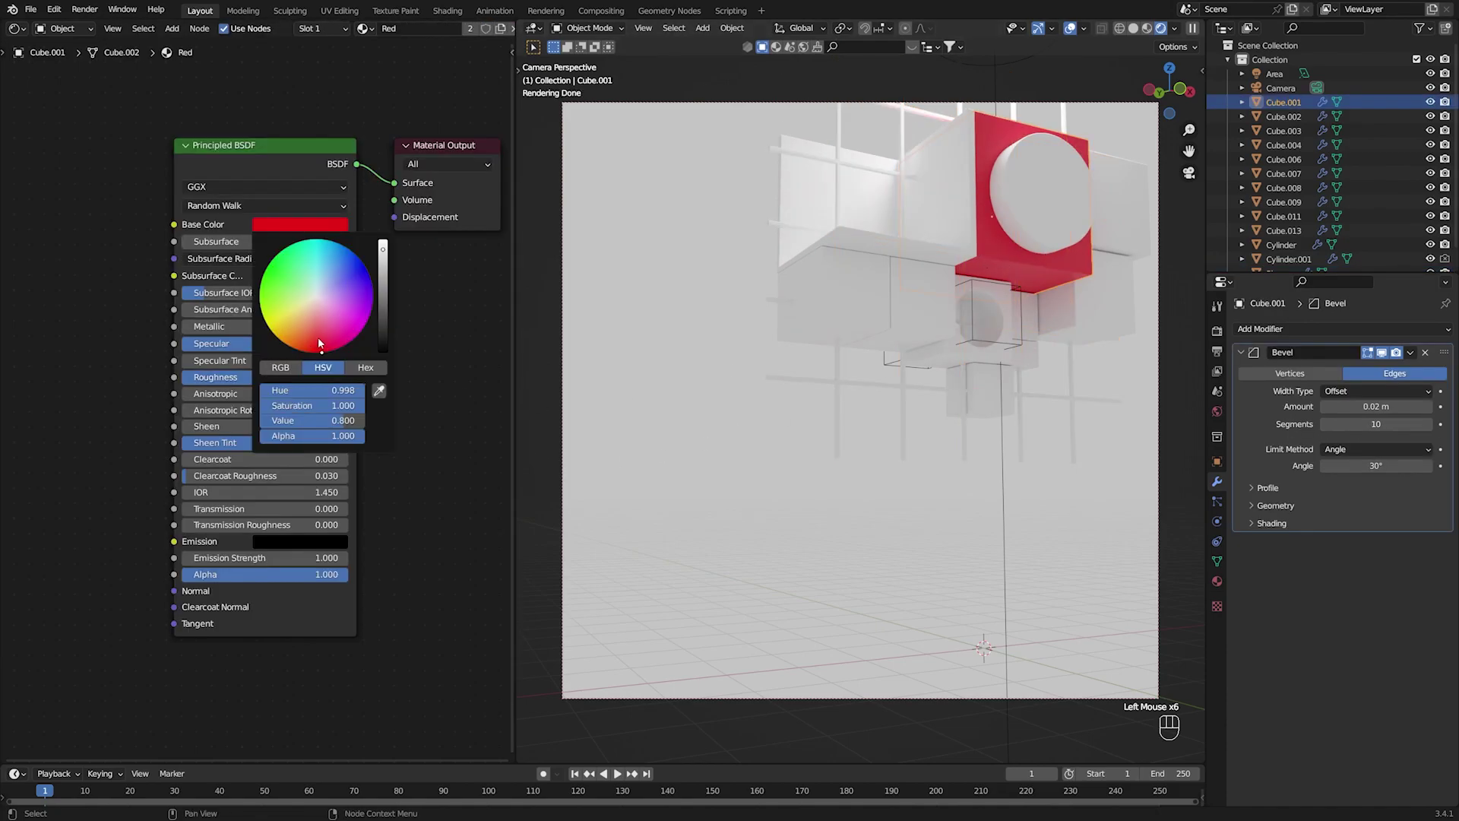
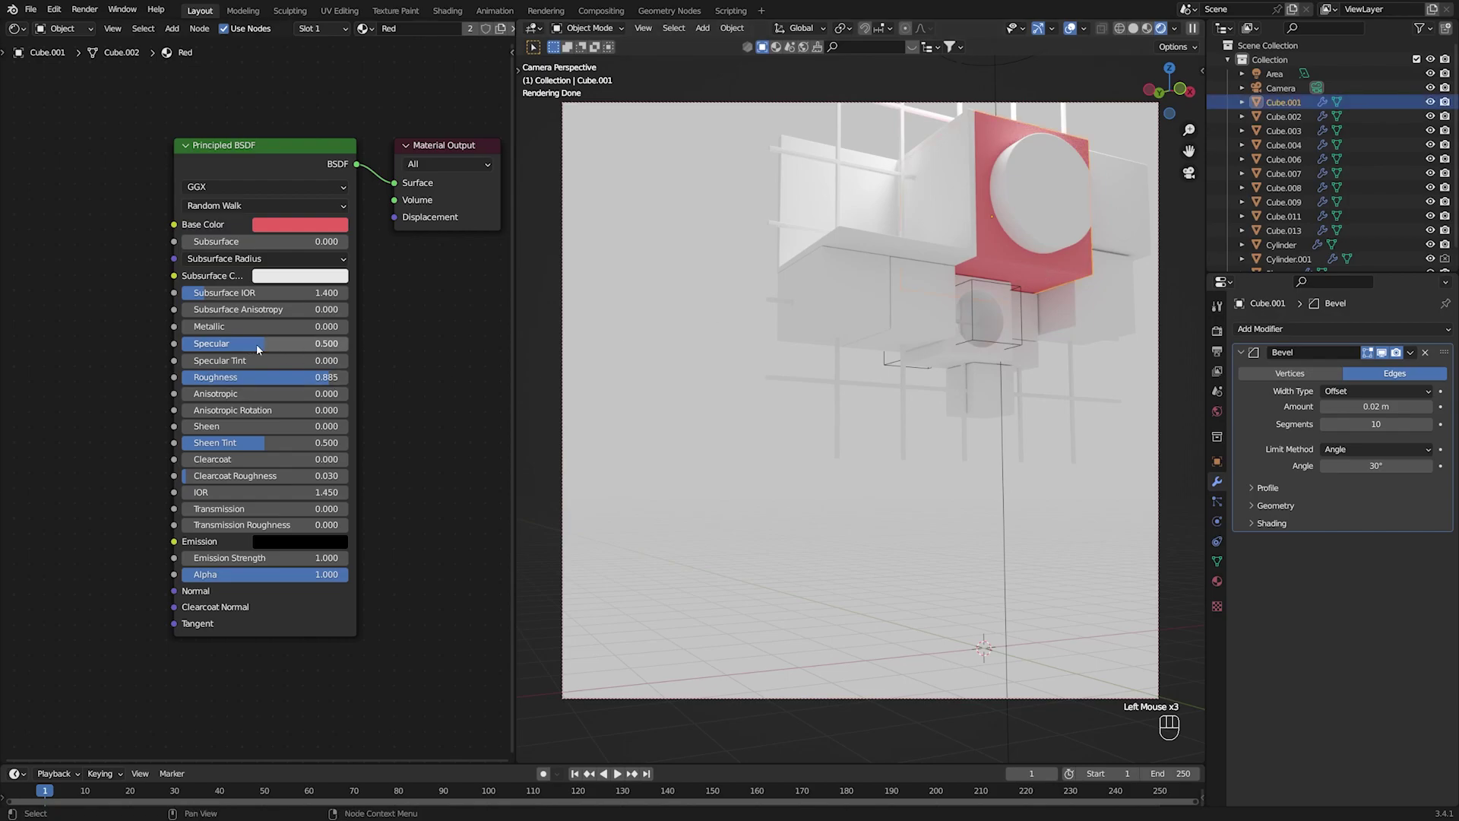
pyautogui.moveTo(266, 344); pyautogui.dragTo(236, 345)
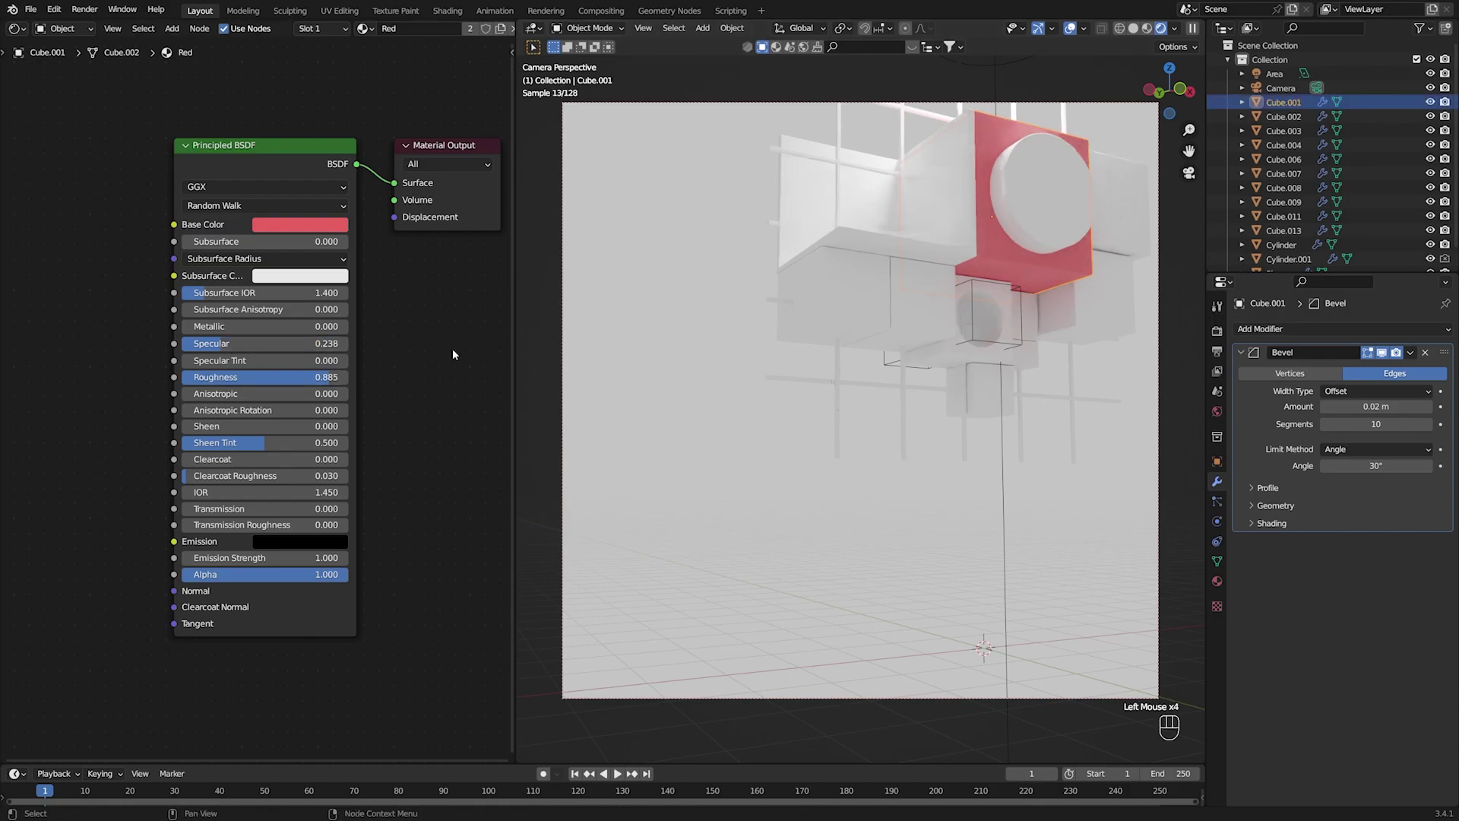
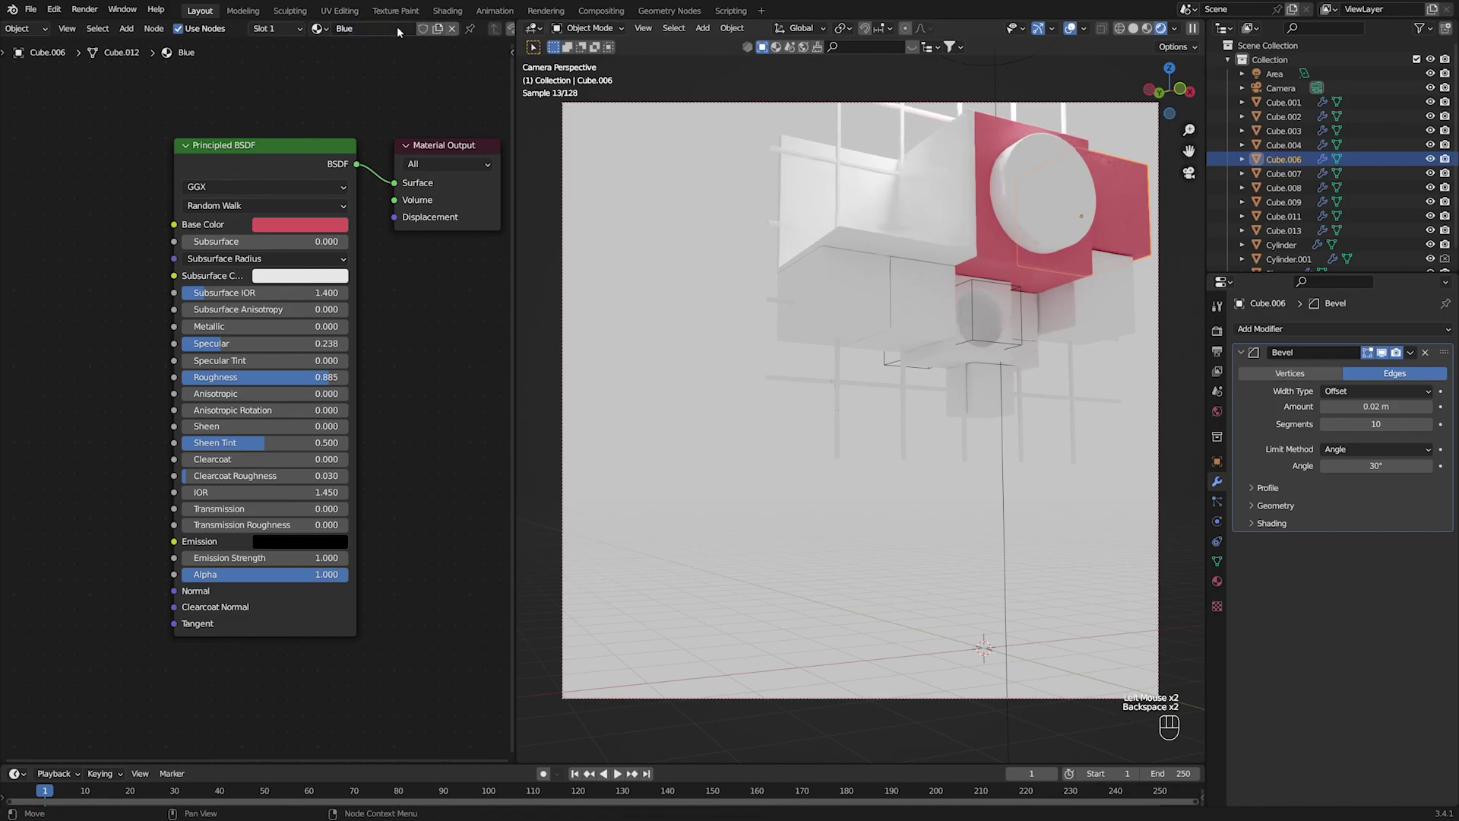
# Name the duplicated material Blue, give it a blue base colour, and save the file.
pyautogui.click(338, 219)
pyautogui.click(329, 229)
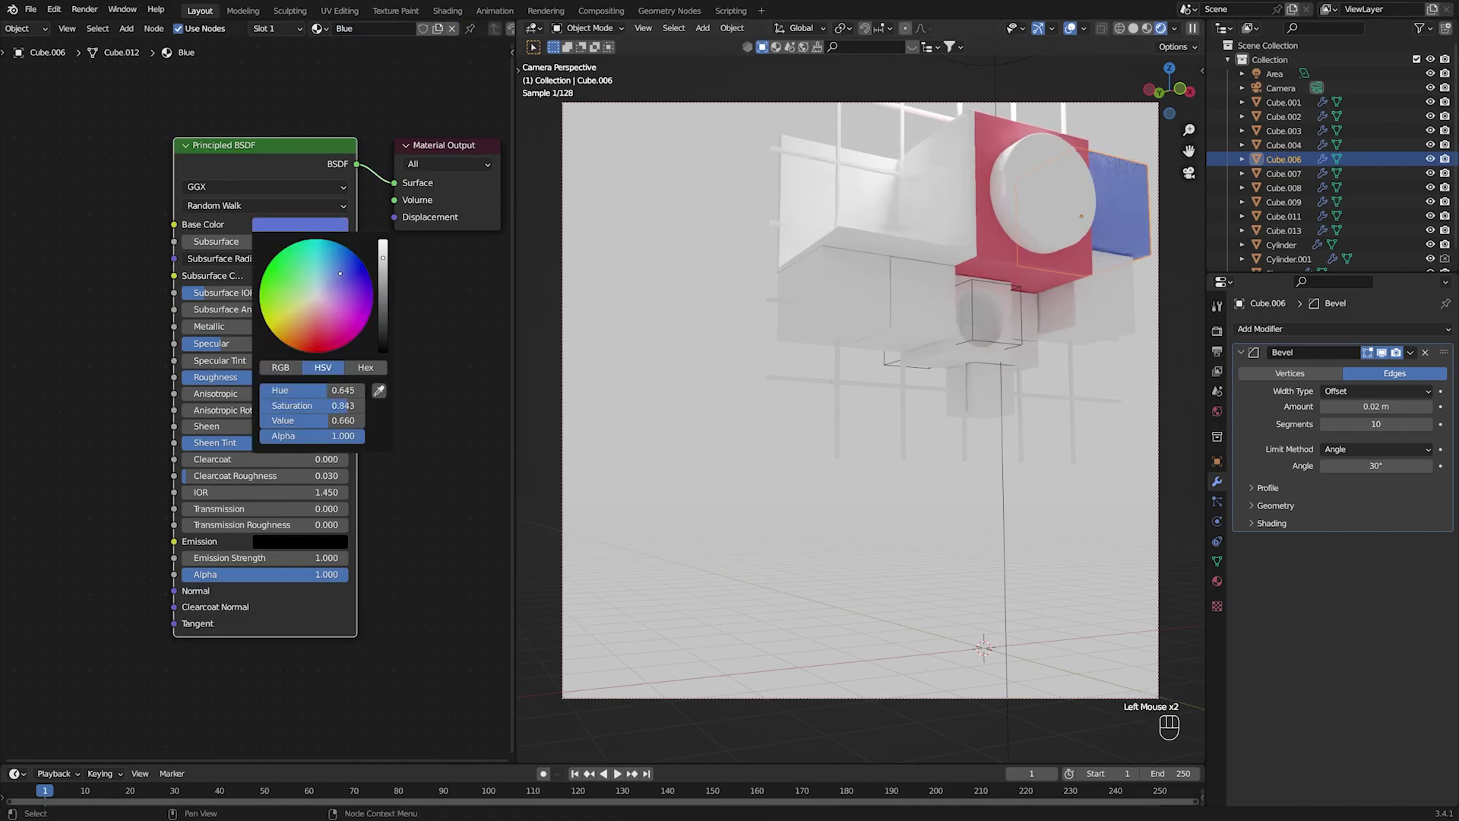
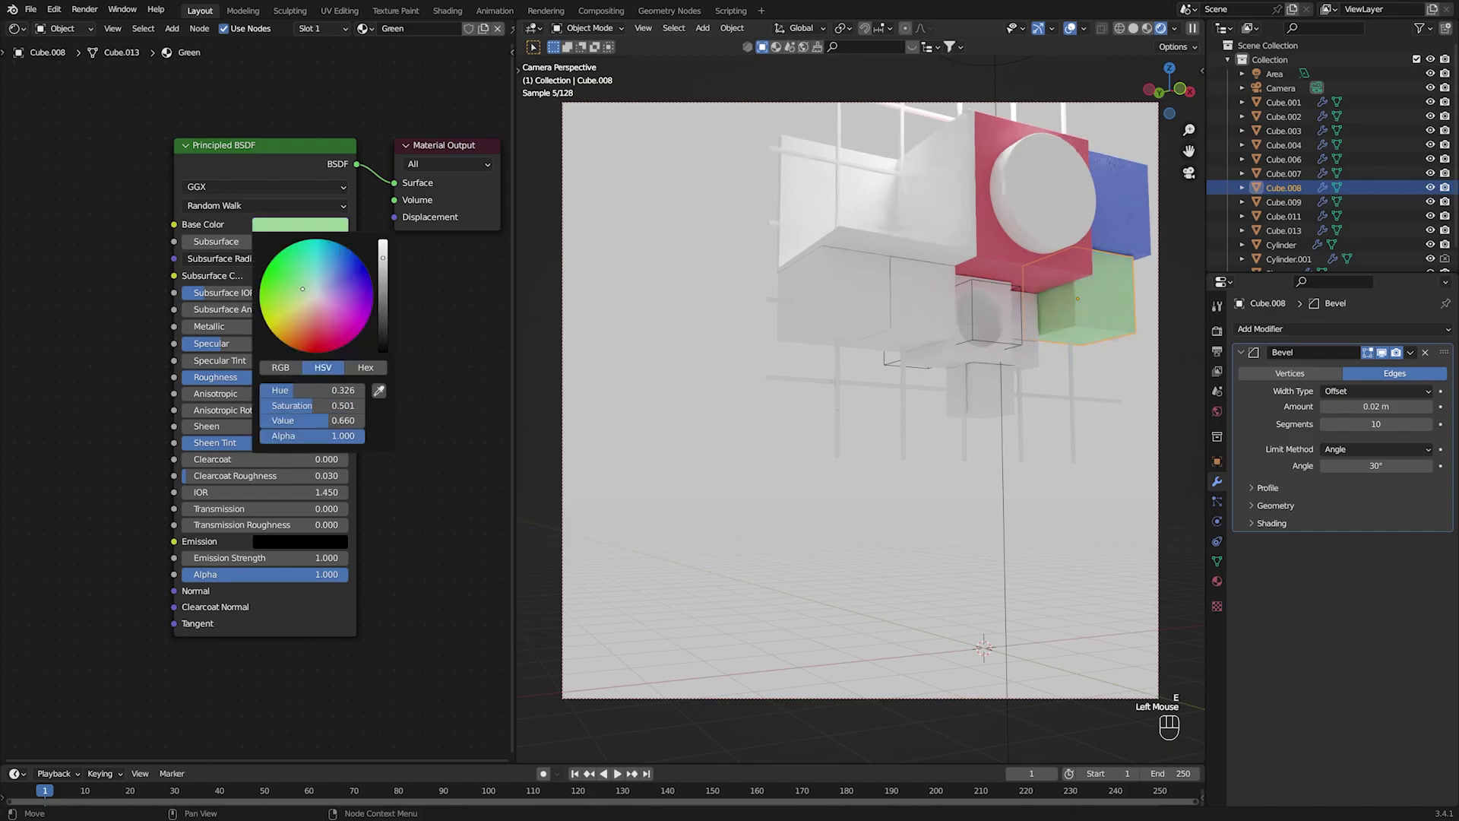
pyautogui.click(690, 335)
pyautogui.press('ctrl+s')
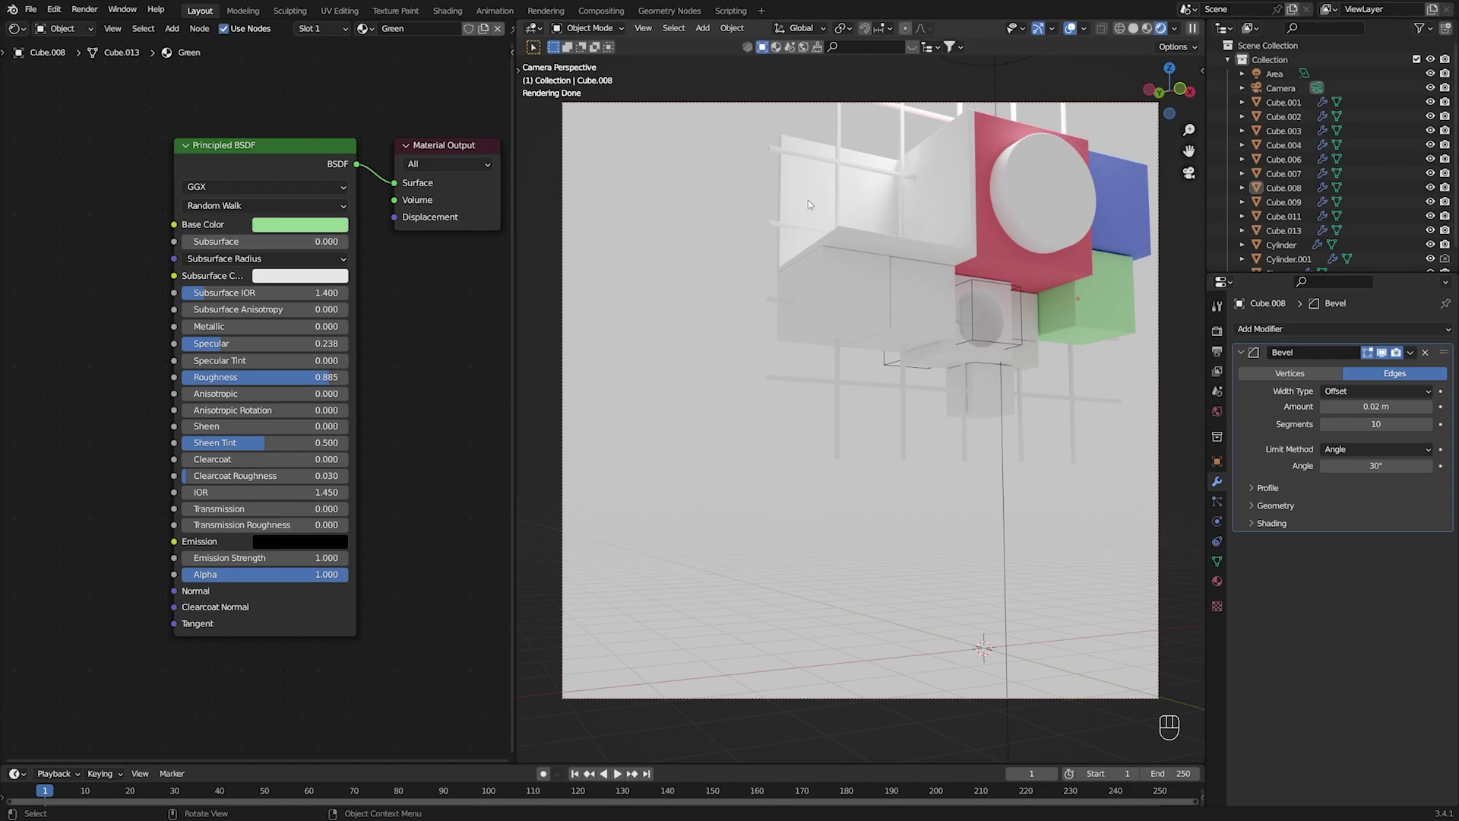
pyautogui.click(831, 385)
# Create a white material named Grid for the lattice with lowered specular, higher roughness and reduced alpha.
pyautogui.doubleClick(418, 31)
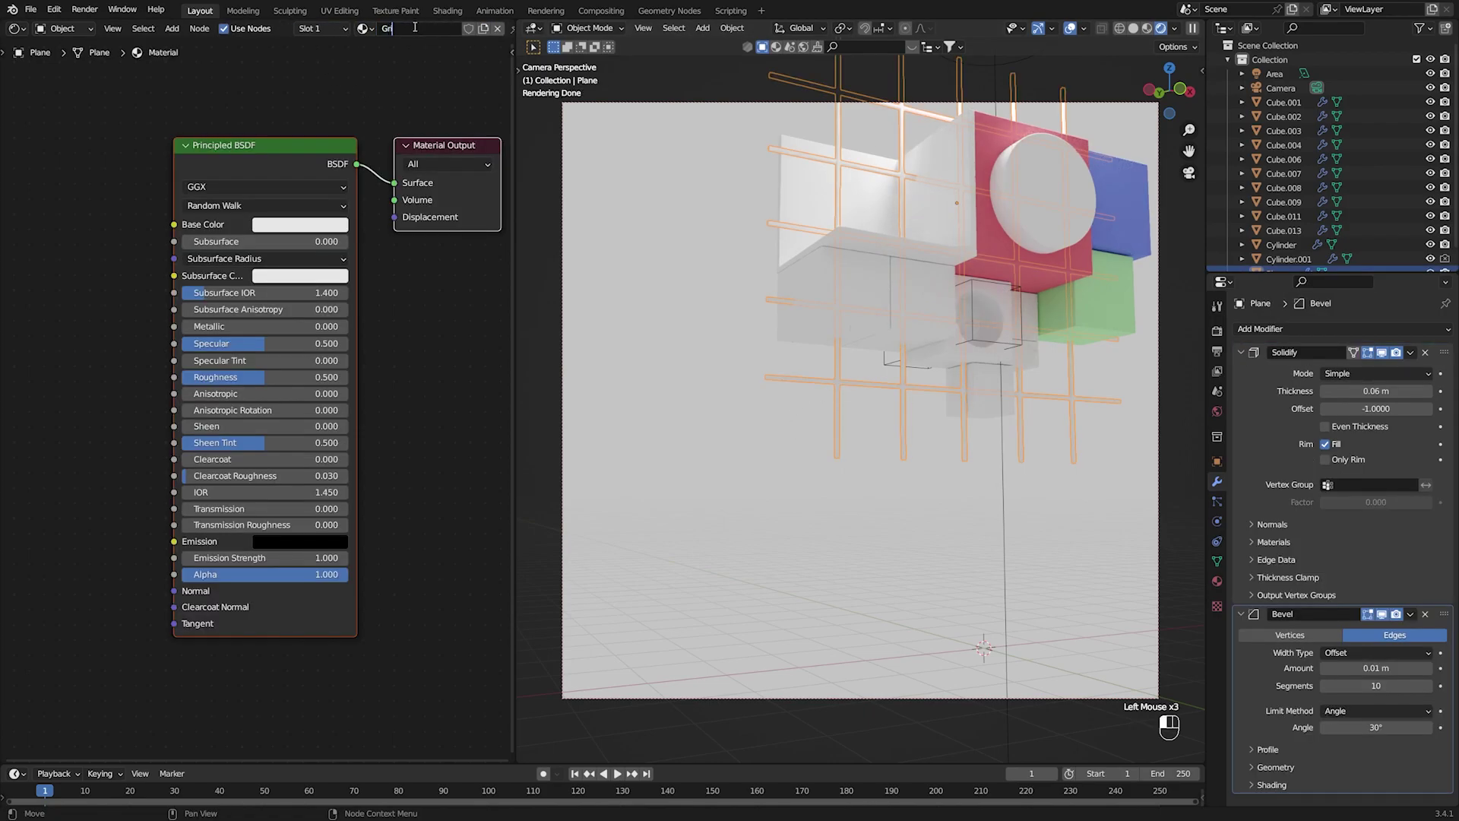
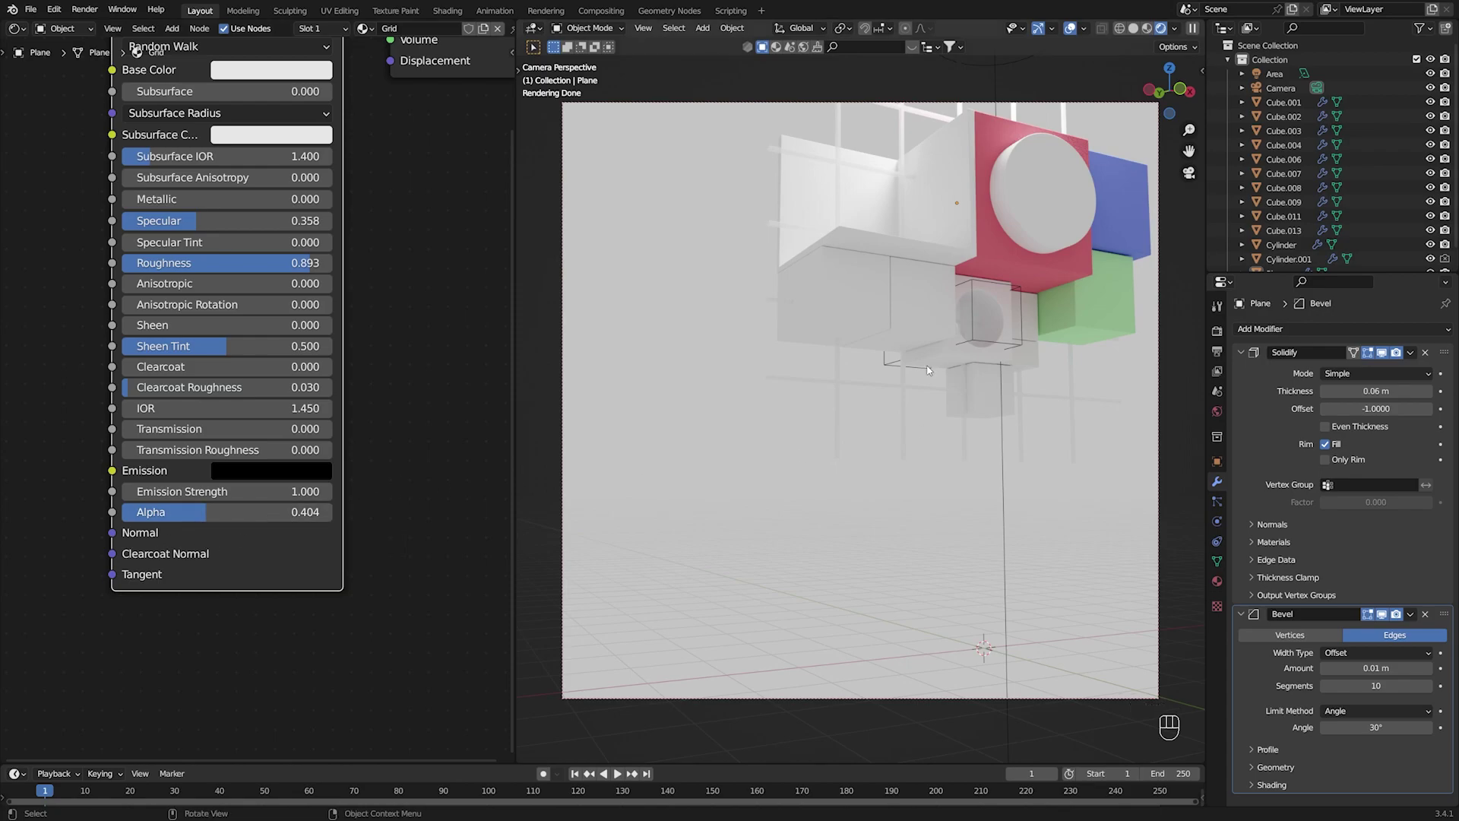
pyautogui.click(234, 515)
pyautogui.click(940, 475)
pyautogui.click(854, 449)
pyautogui.click(910, 415)
pyautogui.click(876, 588)
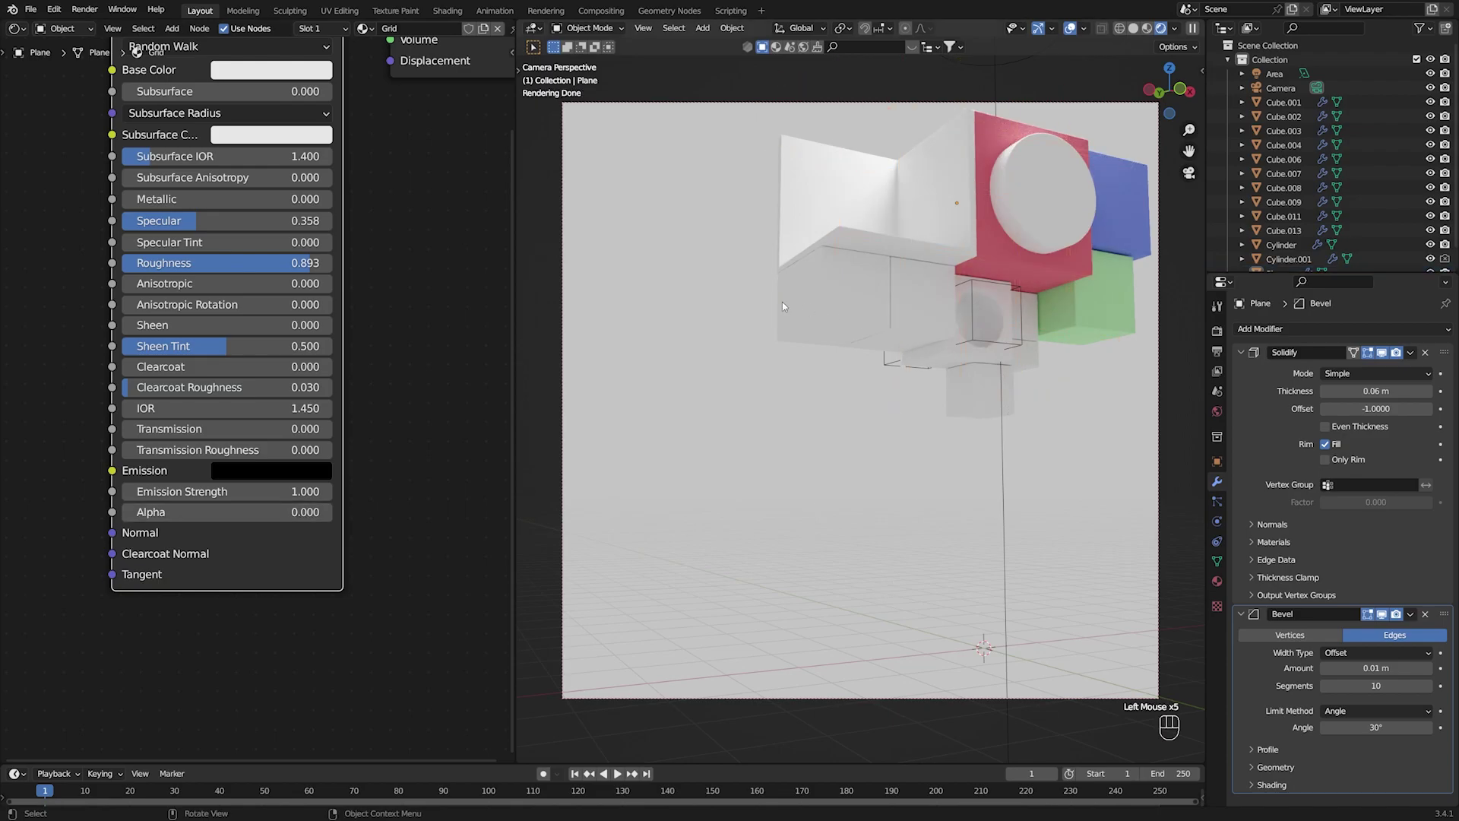
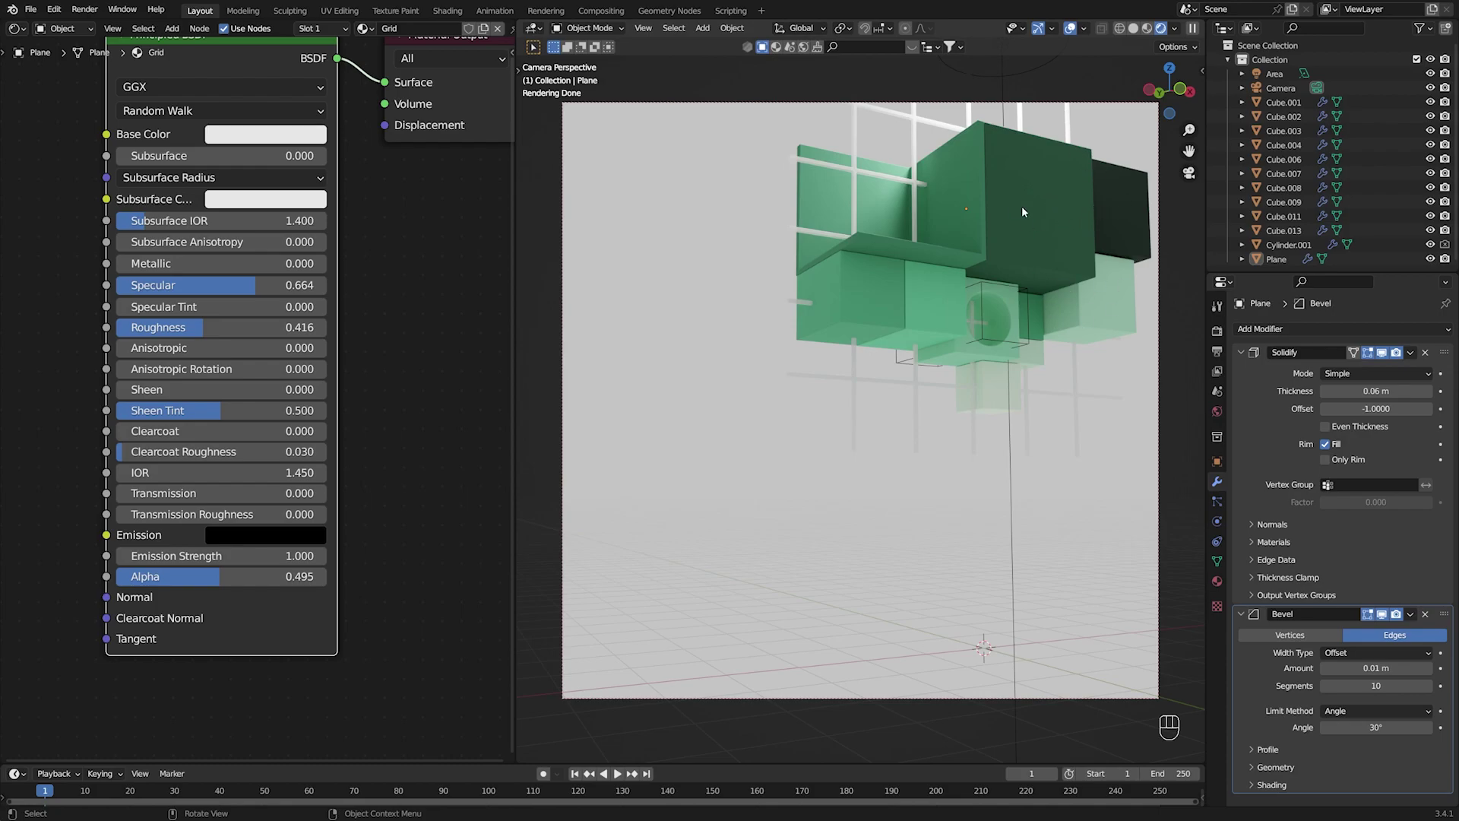
# Select the whole composition, scale it up slightly and shift it along X, then save.
pyautogui.click(752, 166)
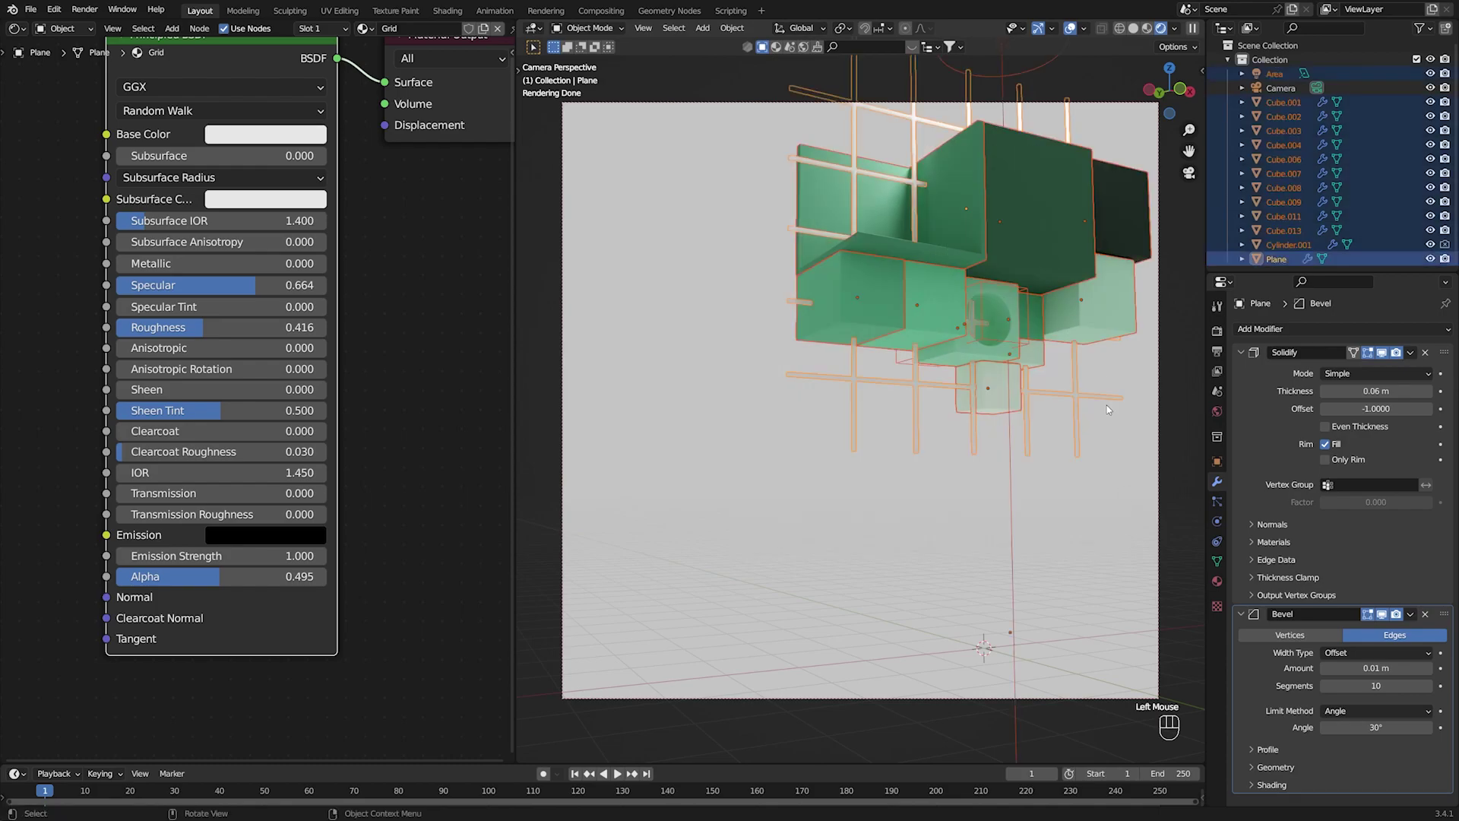
pyautogui.press('s')
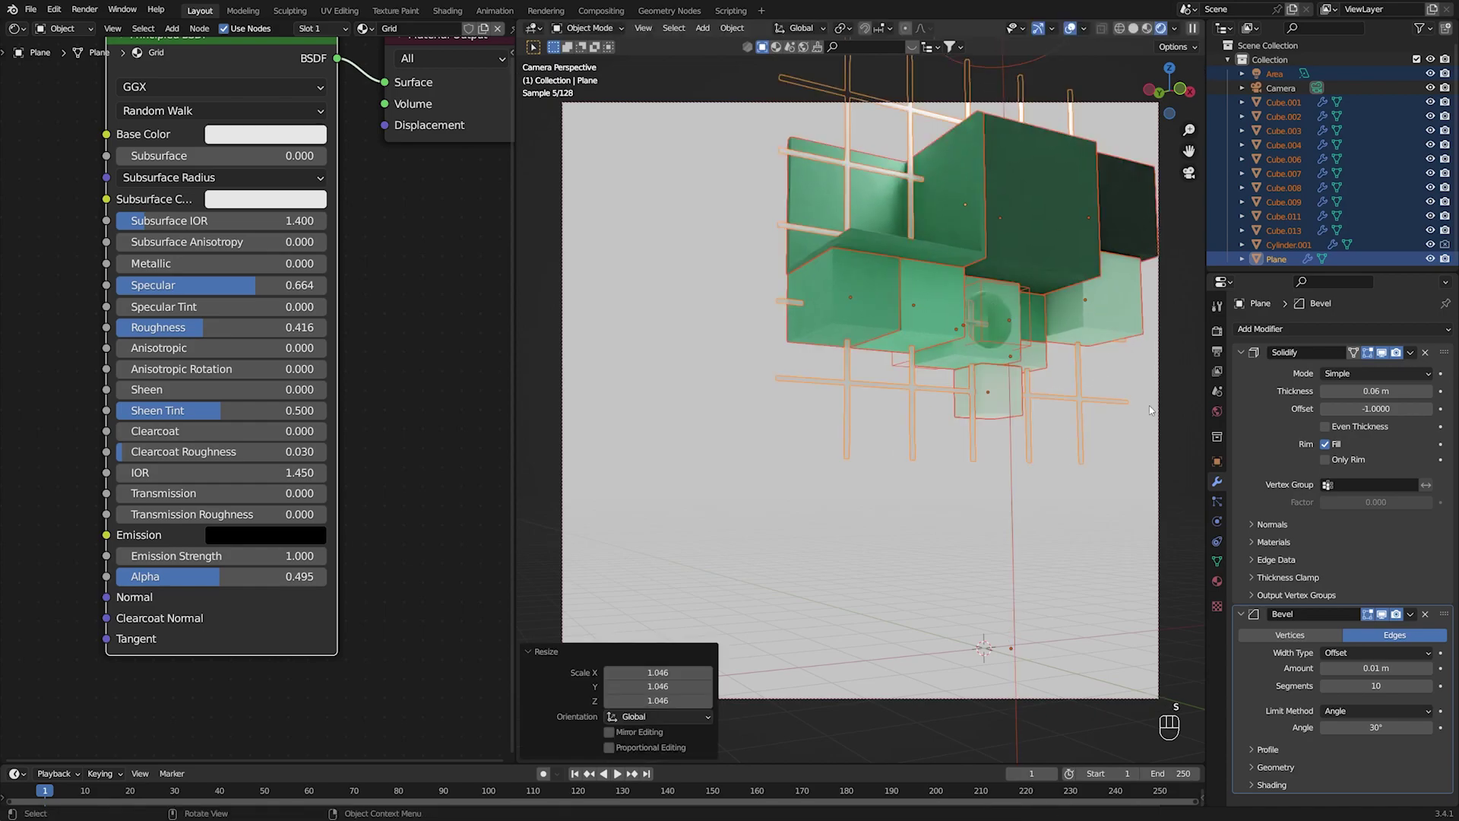
pyautogui.press('s')
pyautogui.press('g')
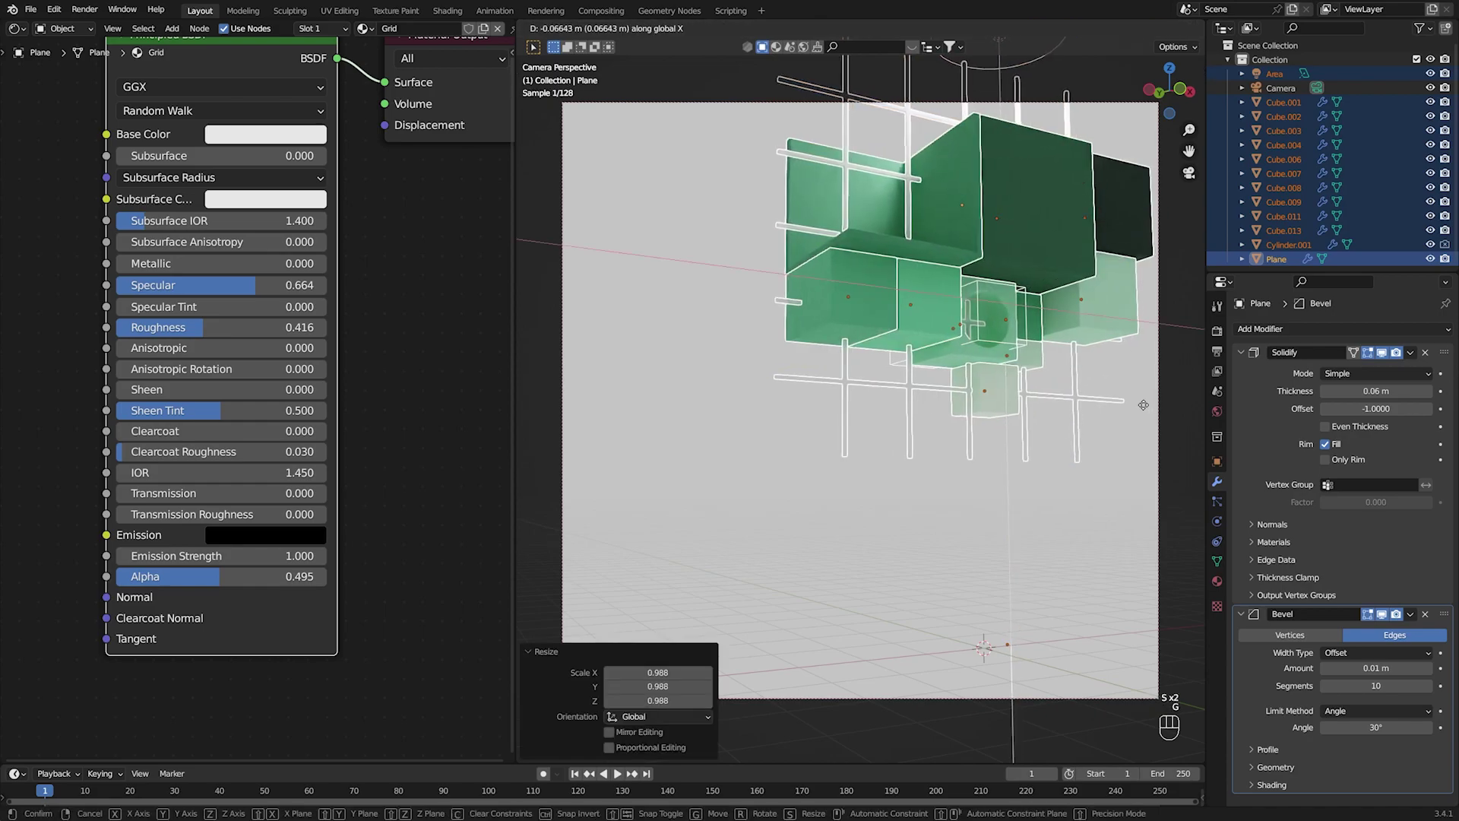
pyautogui.click(1072, 523)
pyautogui.press('ctrl+s')
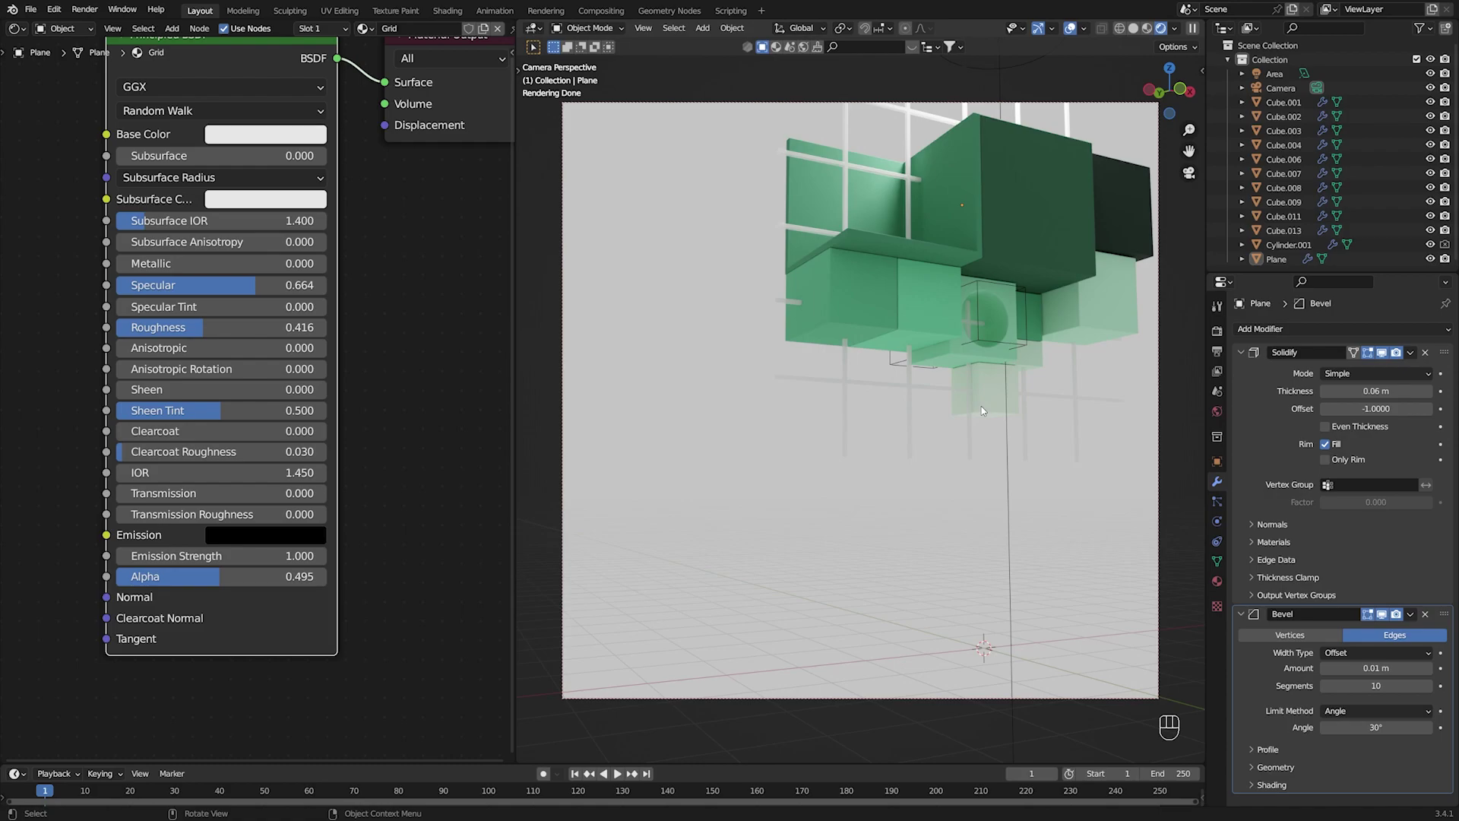
# Select the camera and move it slightly lower along a single axis.
pyautogui.click(661, 461)
pyautogui.click(443, 406)
pyautogui.click(722, 469)
pyautogui.click(793, 100)
pyautogui.press('g')
pyautogui.press('g')
# Tilt the camera about its local X axis and slide it sideways to reframe the shot.
pyautogui.press('r')
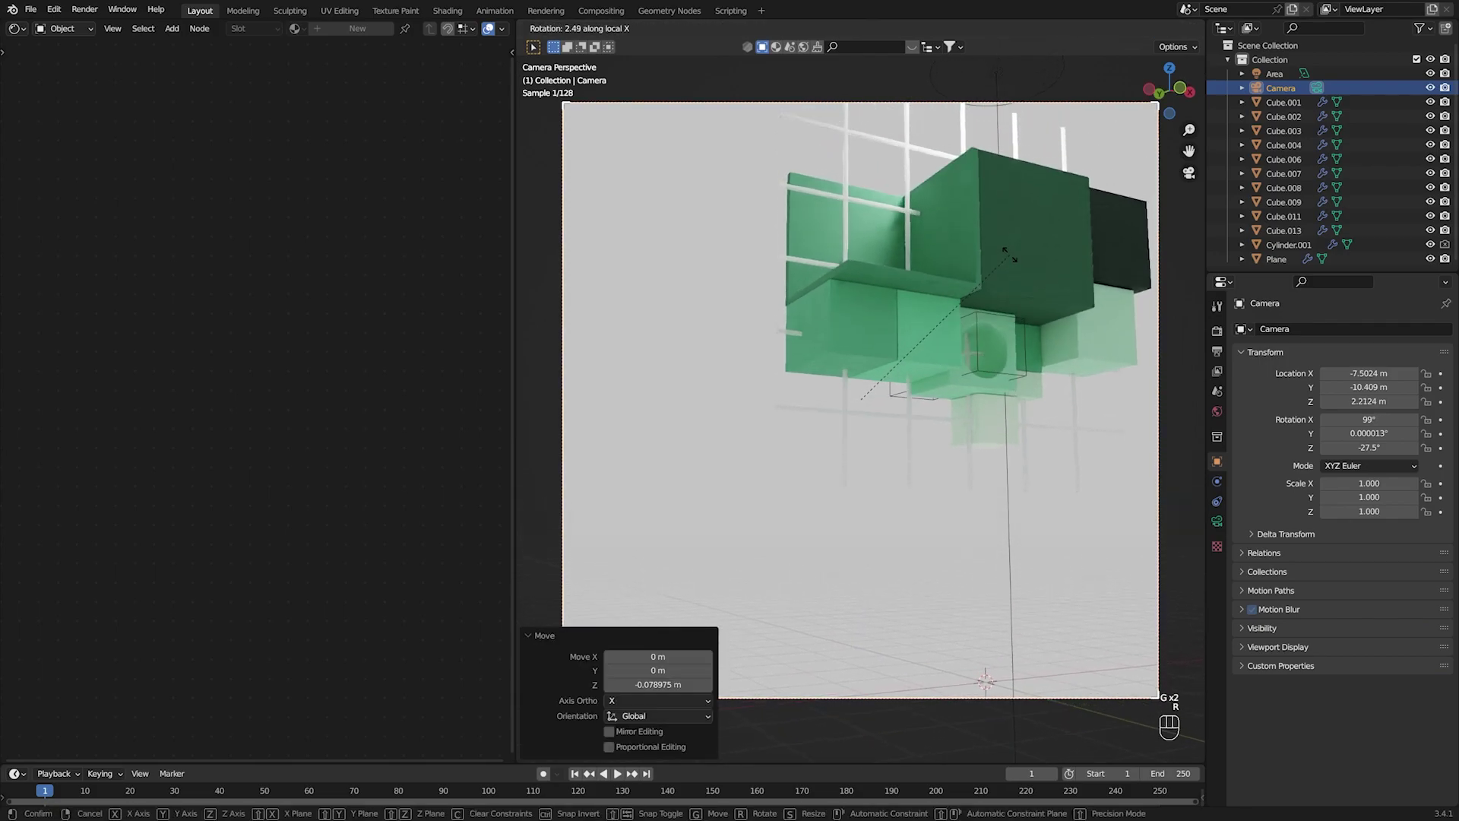
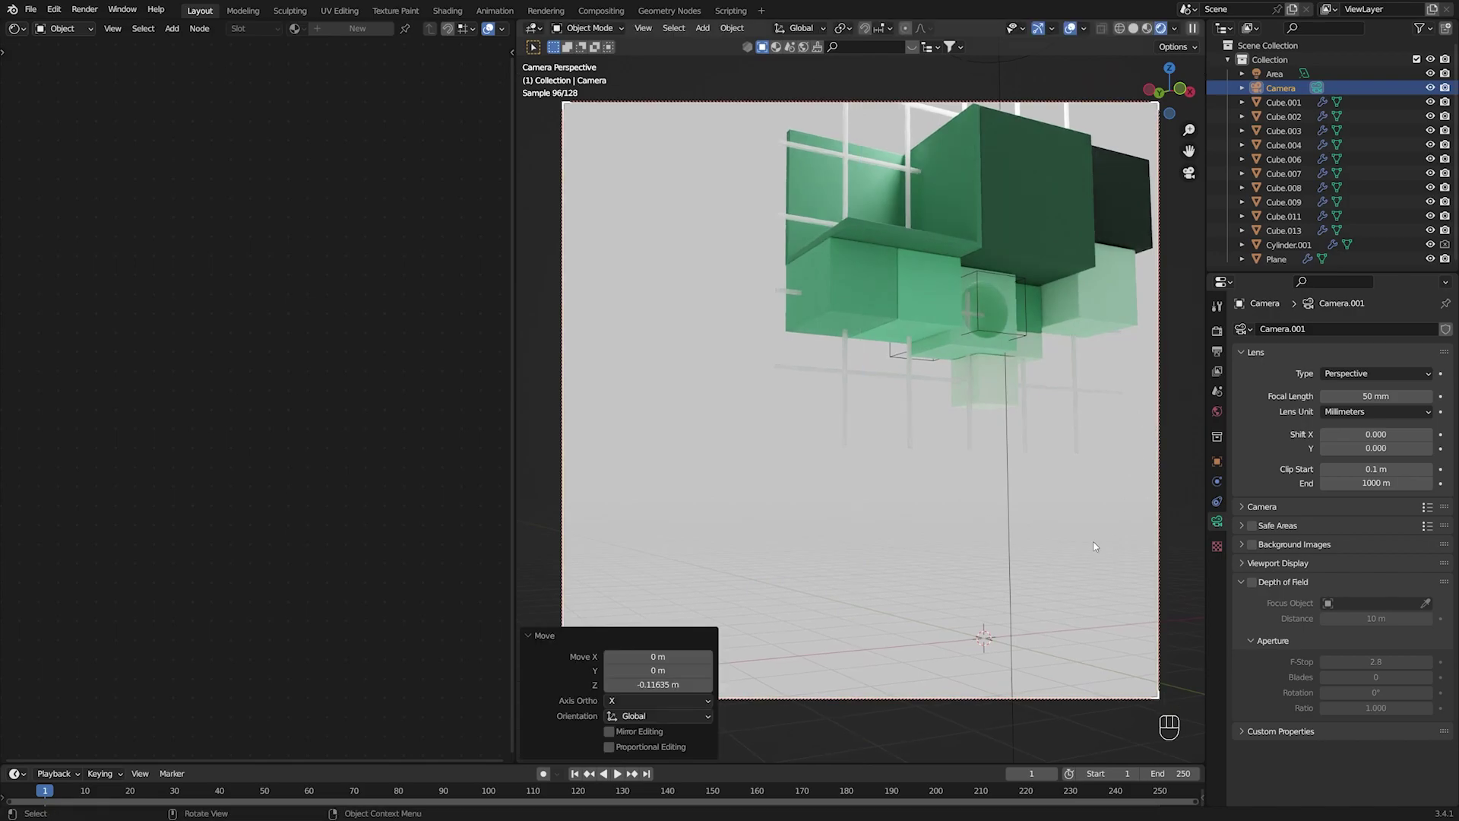
pyautogui.press('r')
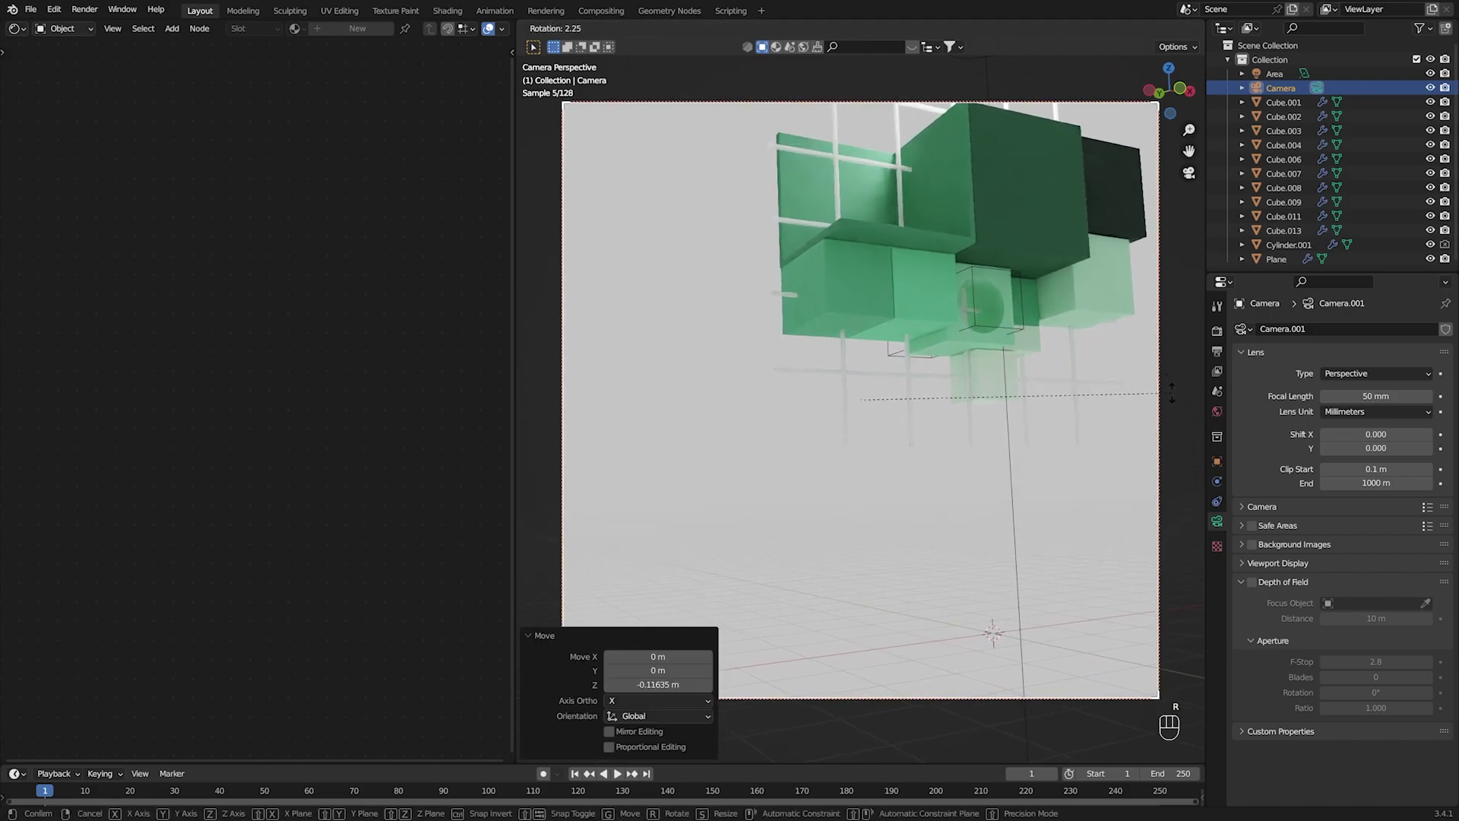
pyautogui.press('r')
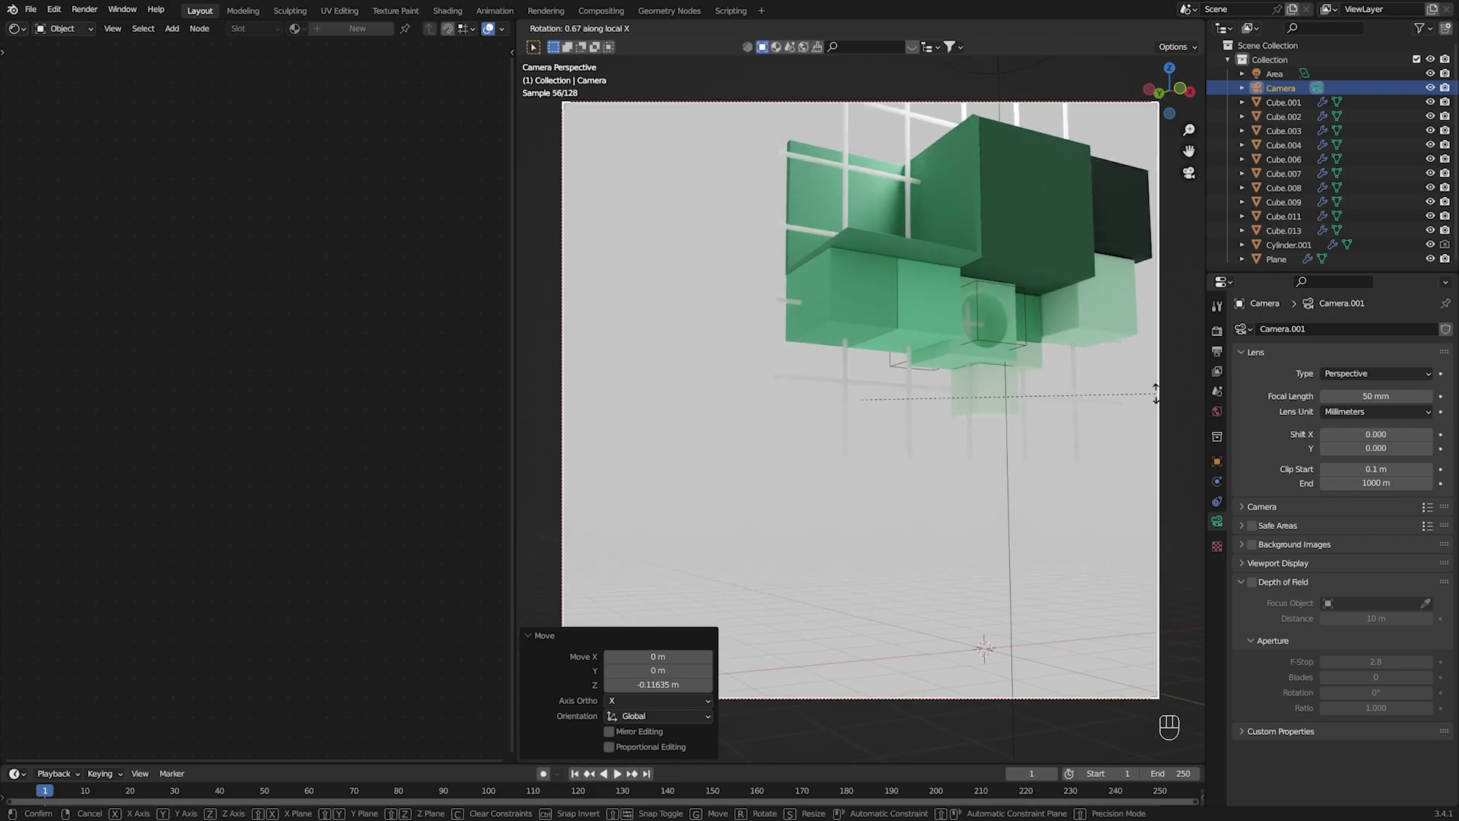
pyautogui.press('g')
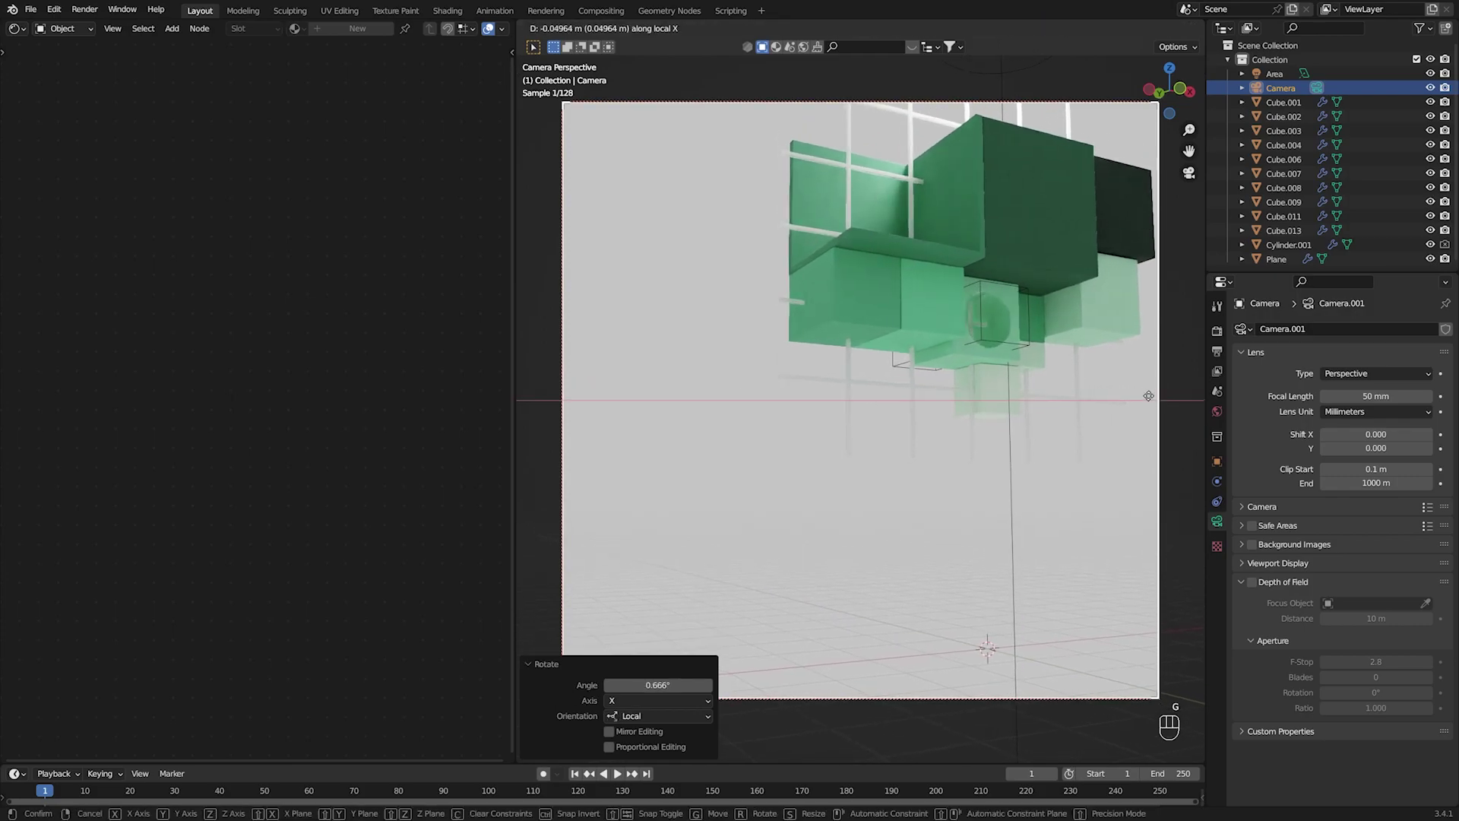
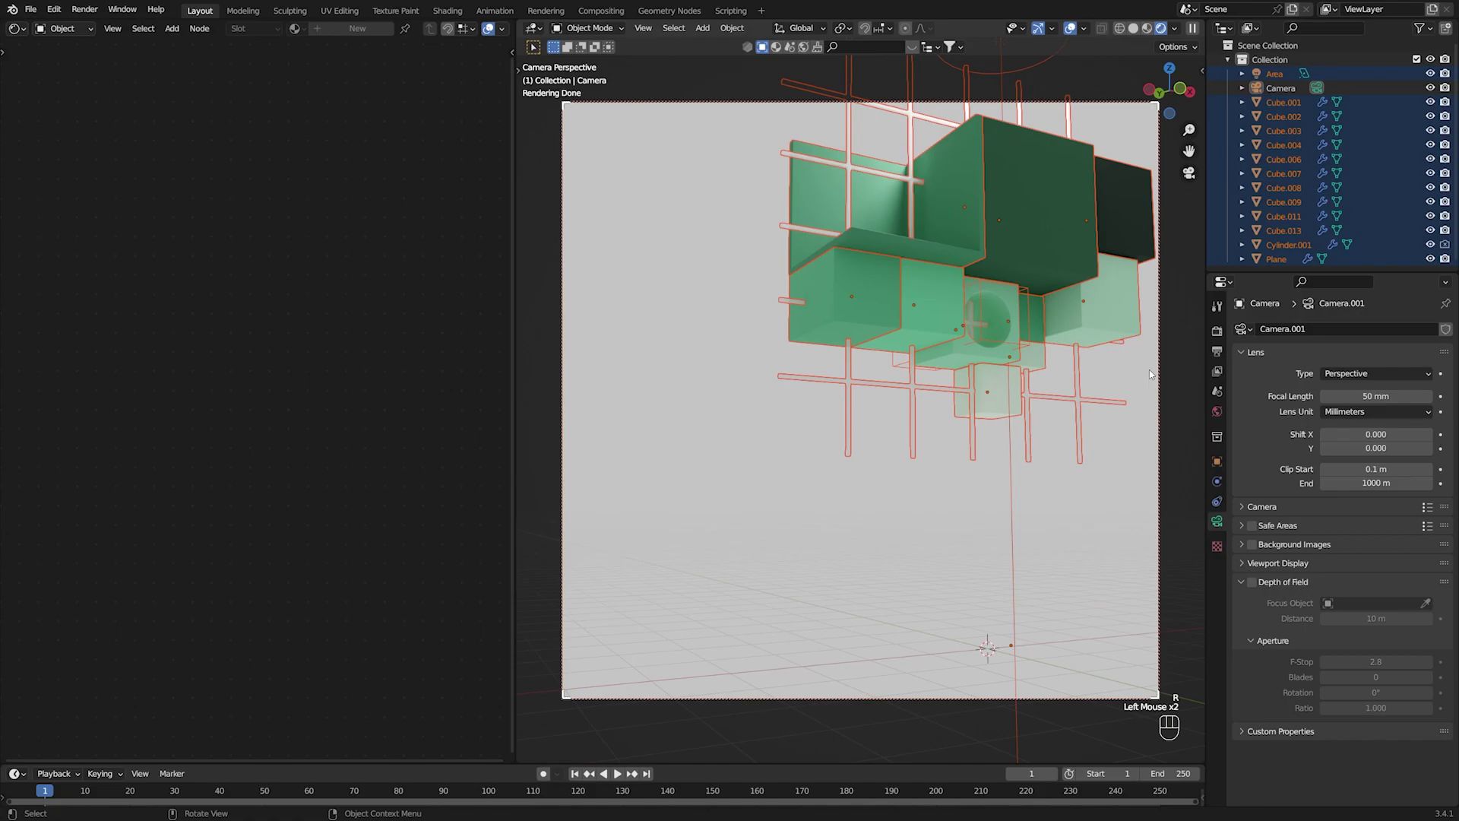
# Rotate the whole composition slightly around the Z axis and save the file.
pyautogui.press('r')
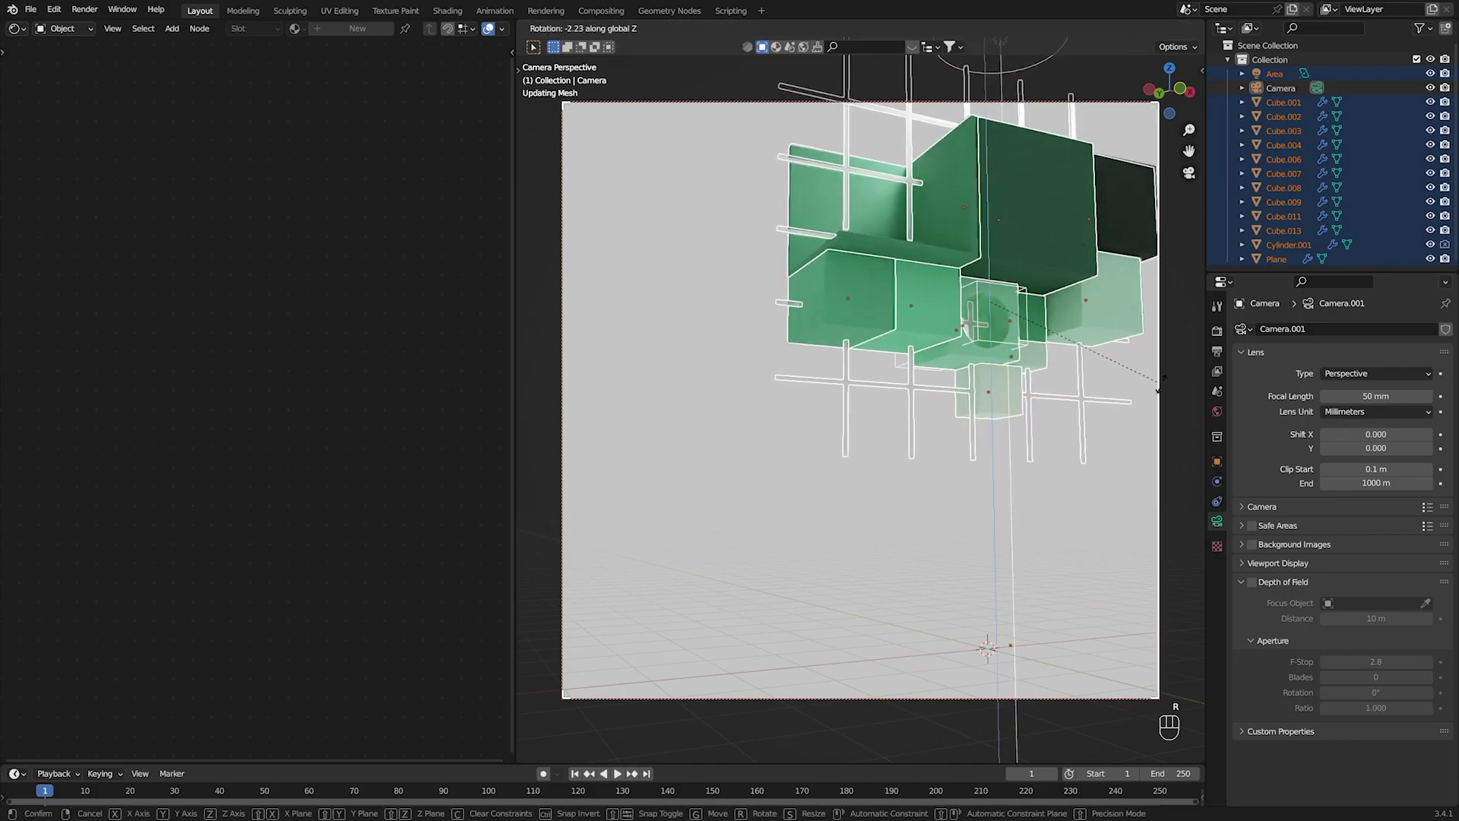
pyautogui.press('g')
pyautogui.click(1118, 572)
pyautogui.press('ctrl+s')
pyautogui.press('ctrl+s')
pyautogui.press('ctrl+z')
pyautogui.press('ctrl+z')
# Select the Area light and lower it along the Z axis.
pyautogui.press('g')
pyautogui.click(795, 407)
pyautogui.click(1005, 119)
pyautogui.press('g')
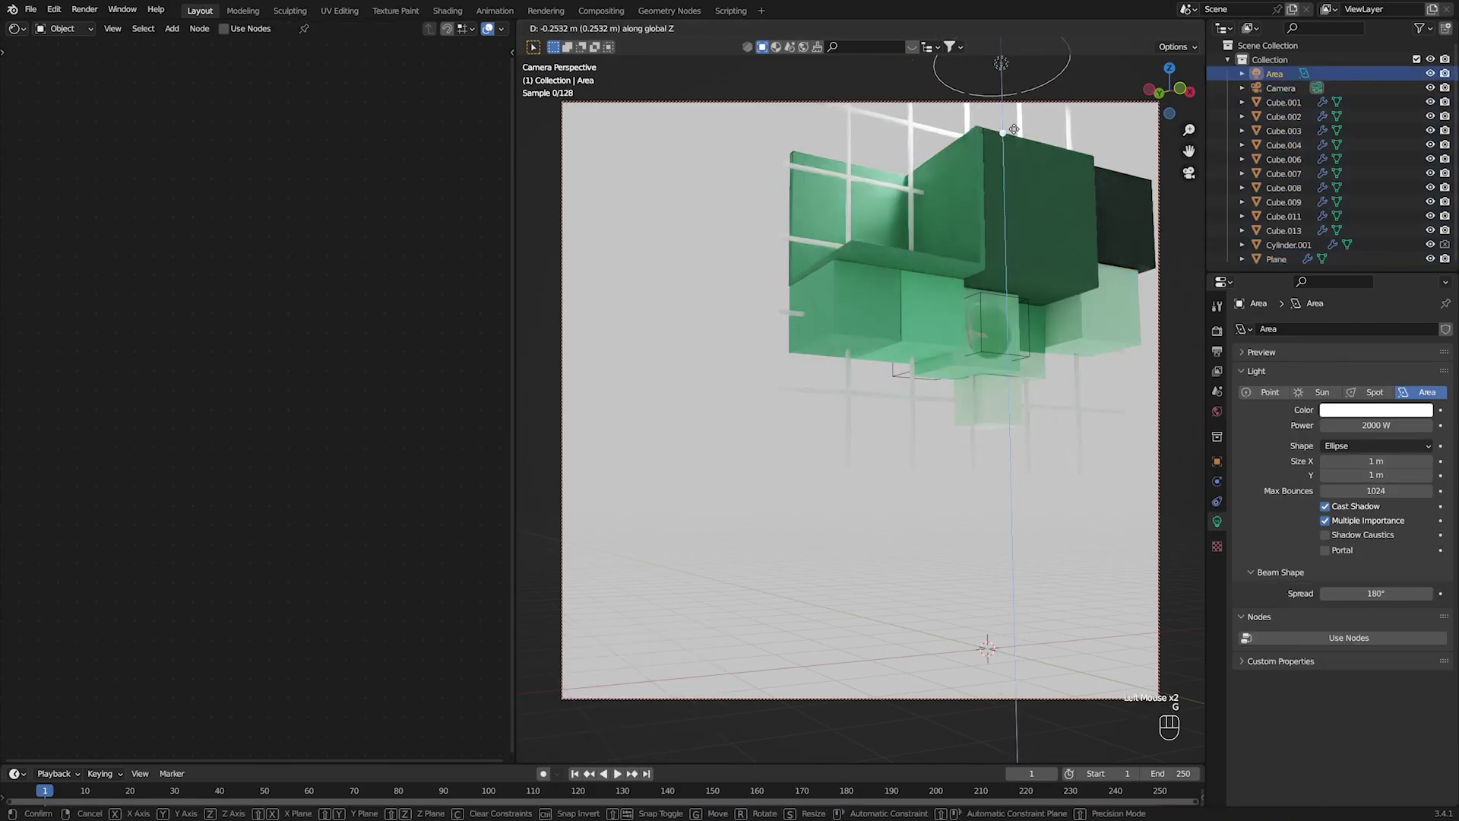
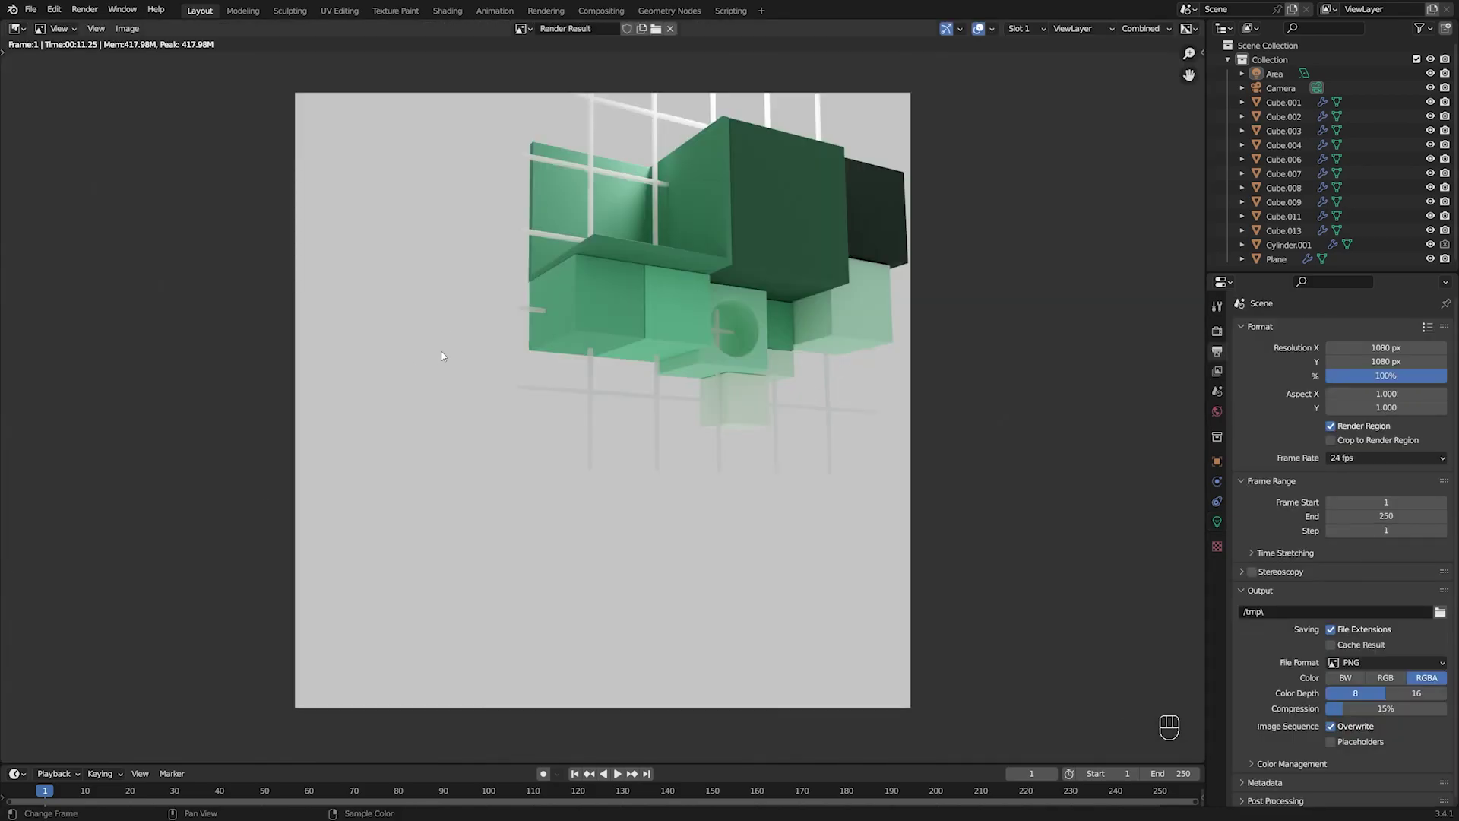
# Zoom the render result in and out to inspect the final square image.
pyautogui.scroll(3)
pyautogui.scroll(-3)
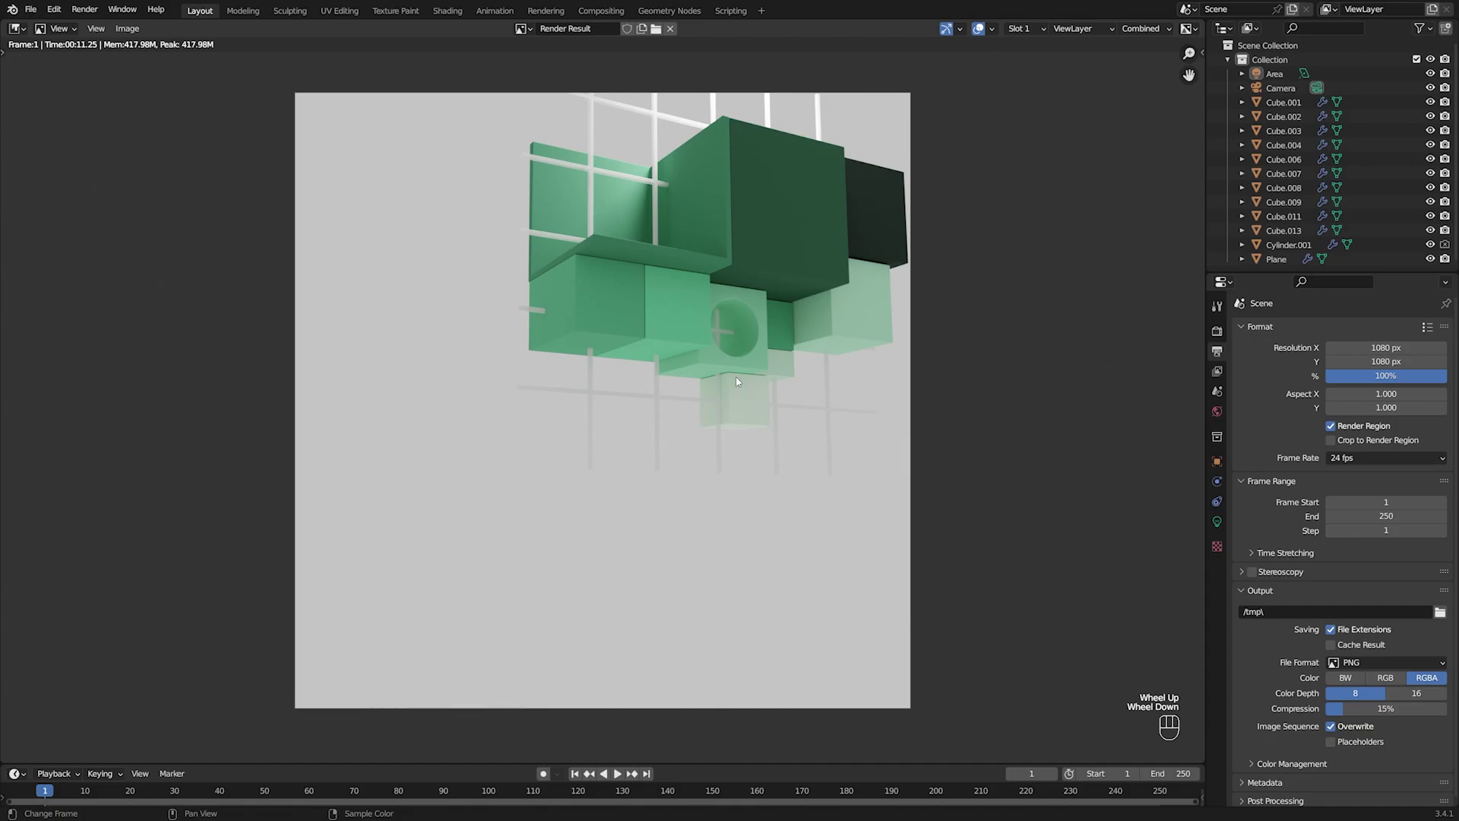